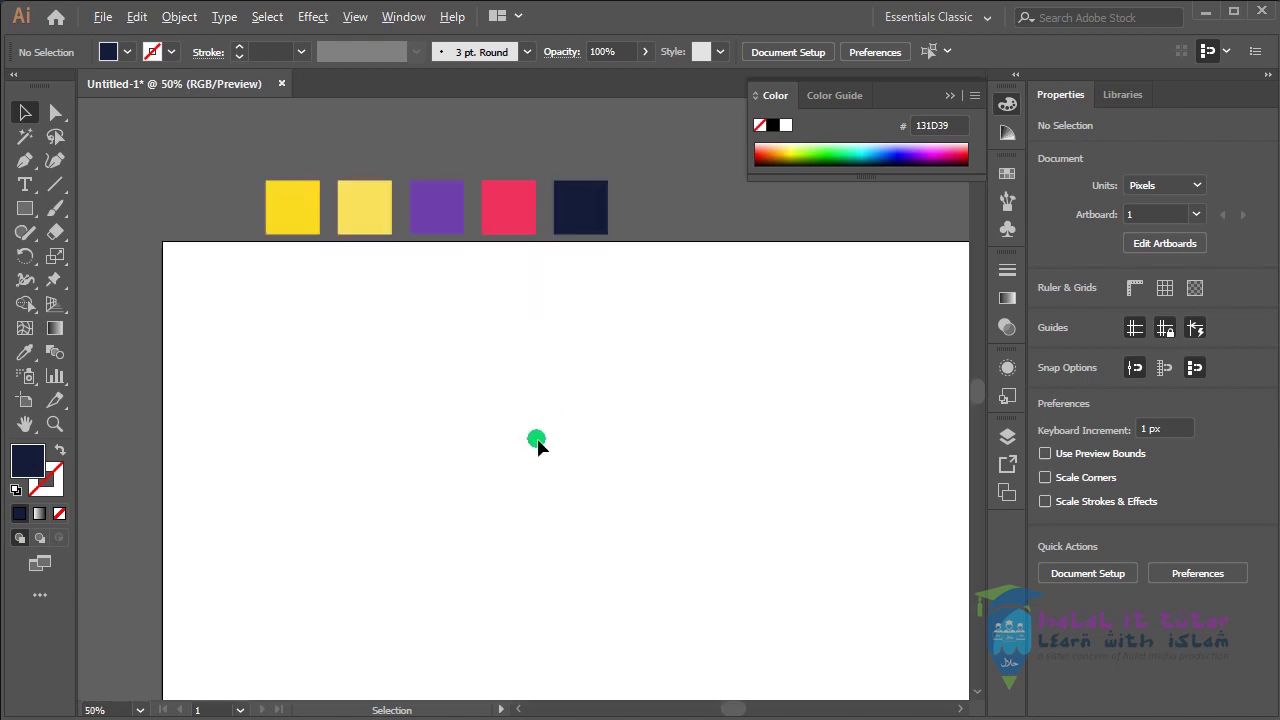
Zoom out to the whole artboard and place a navy 1920 x 1080 px rectangle covering it
key(space)
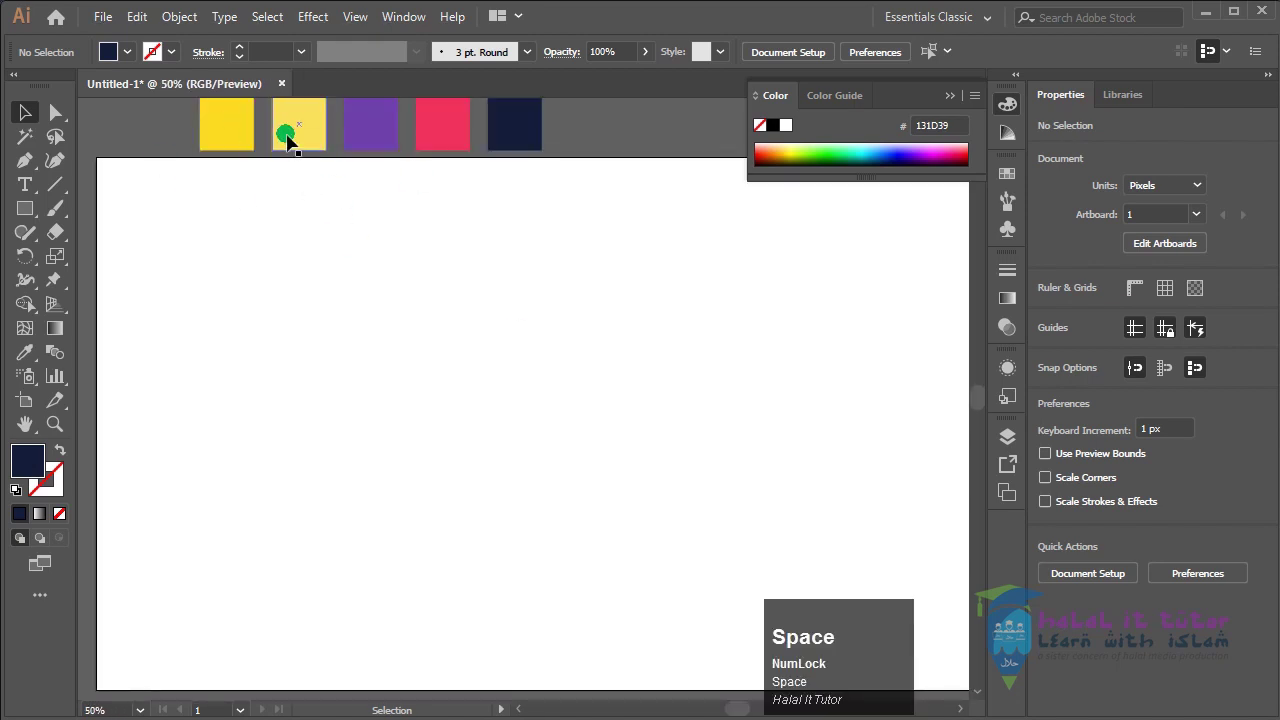
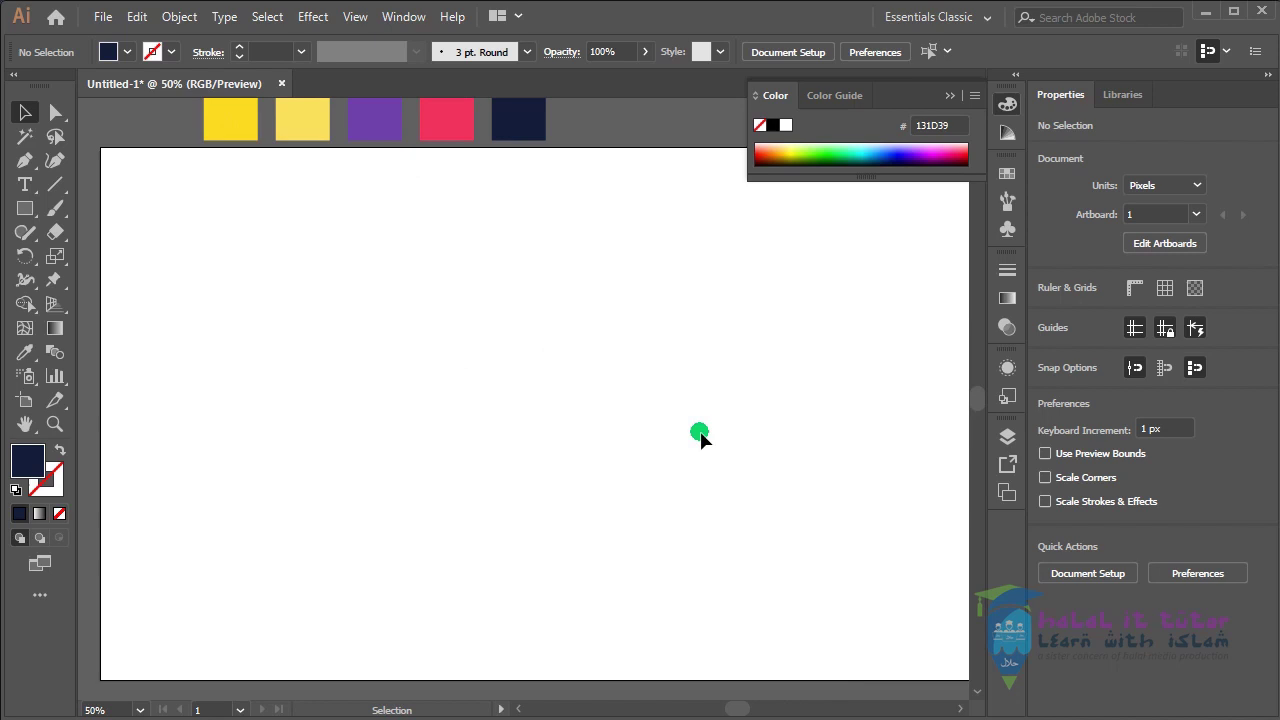
key(space)
key(ctrl+-)
key(space)
click(735, 396)
key(space)
click(25, 213)
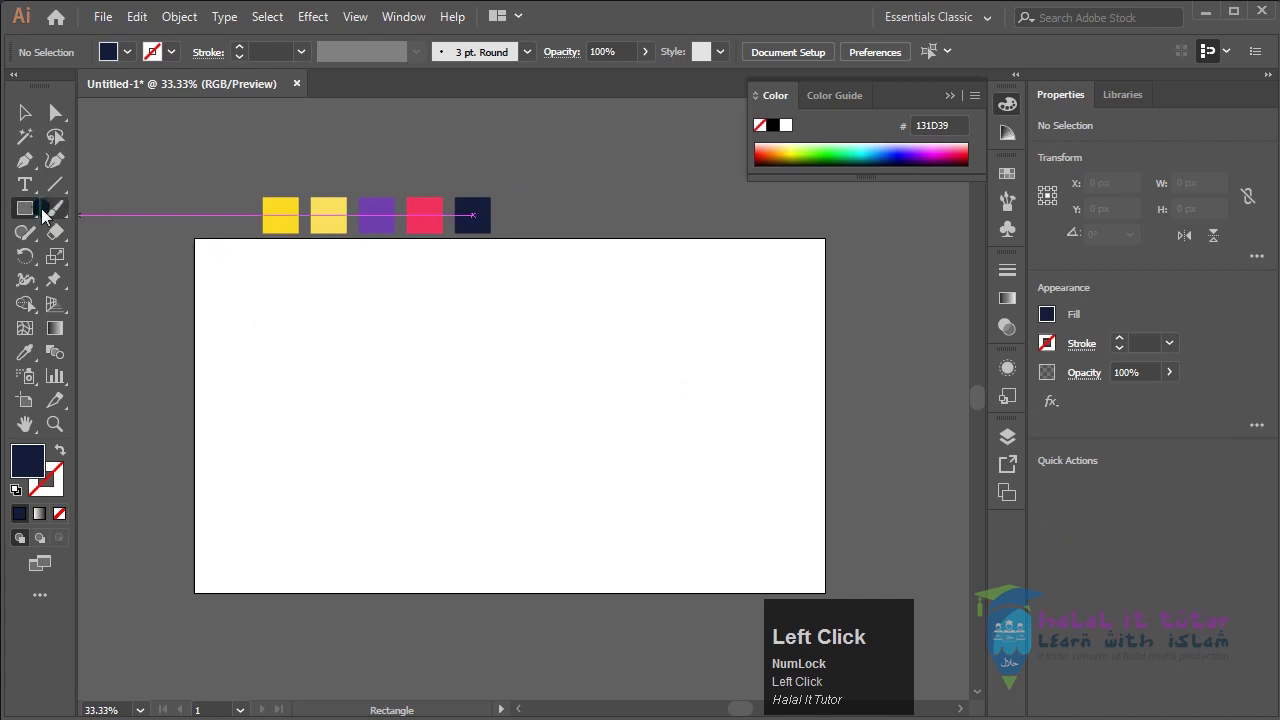
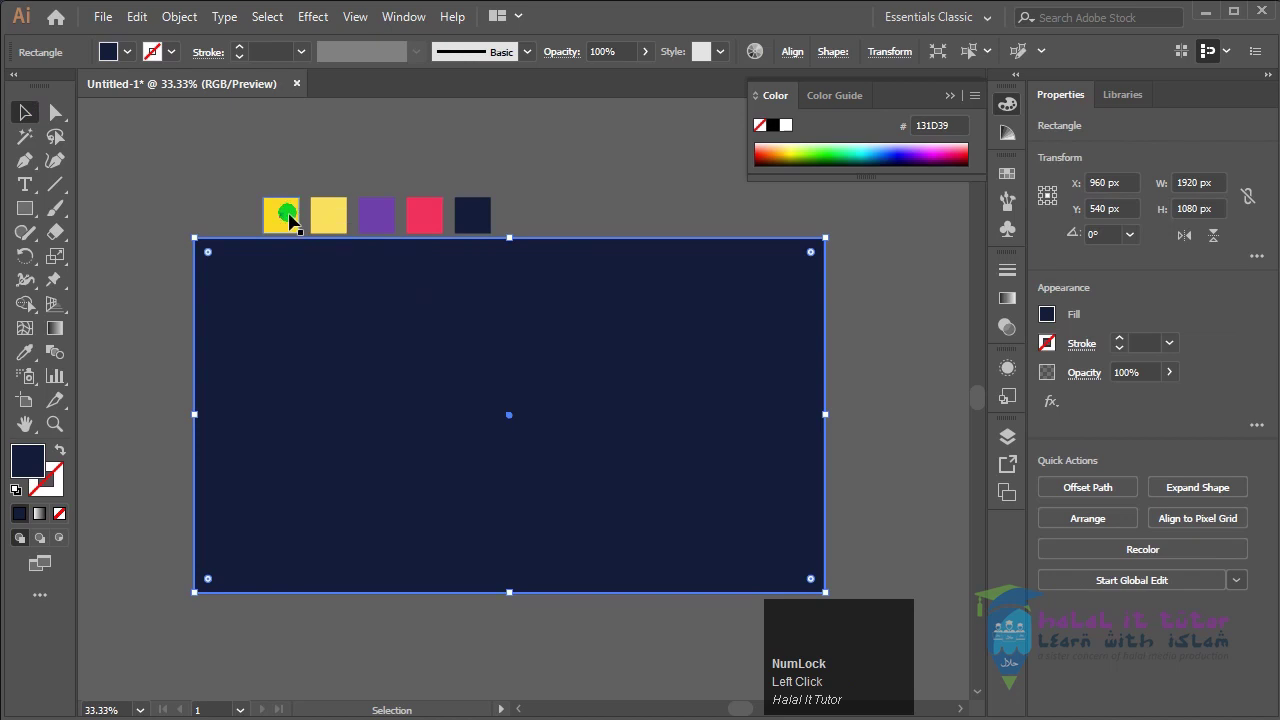
click(613, 194)
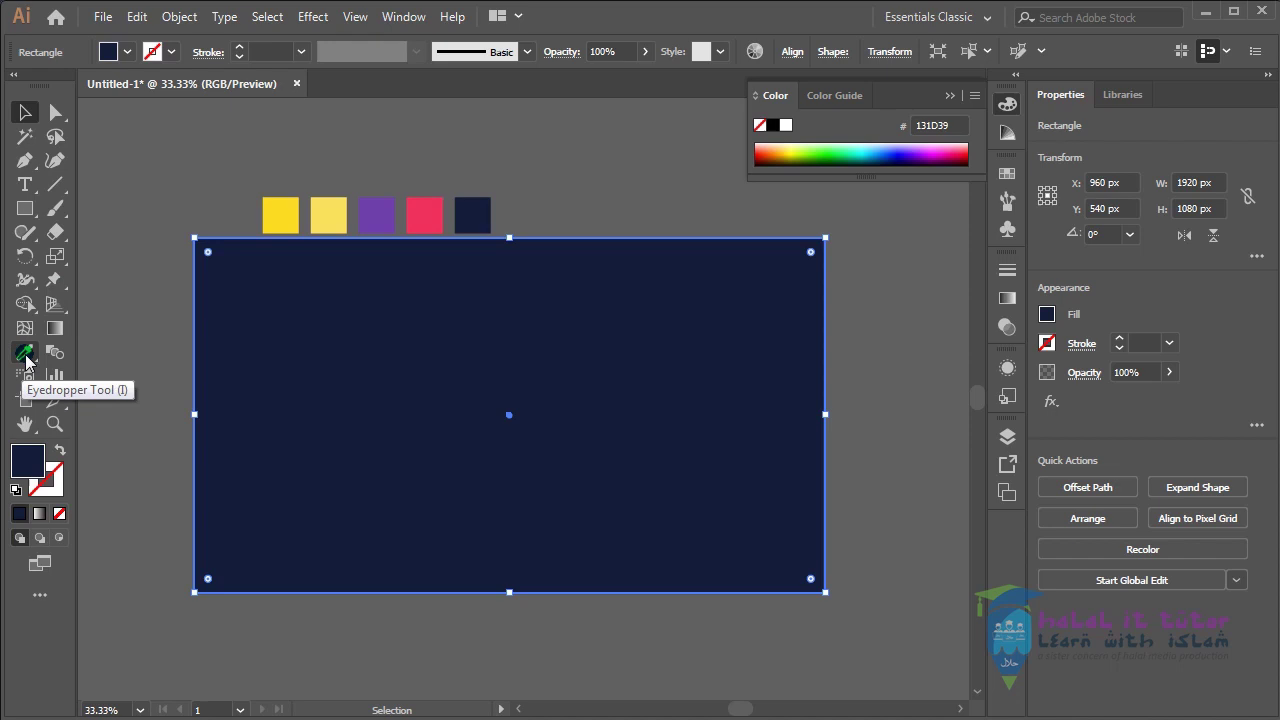
Sample the yellow swatch onto the background rectangle with the Eyedropper and save as Cut Shape Design.ai
click(32, 358)
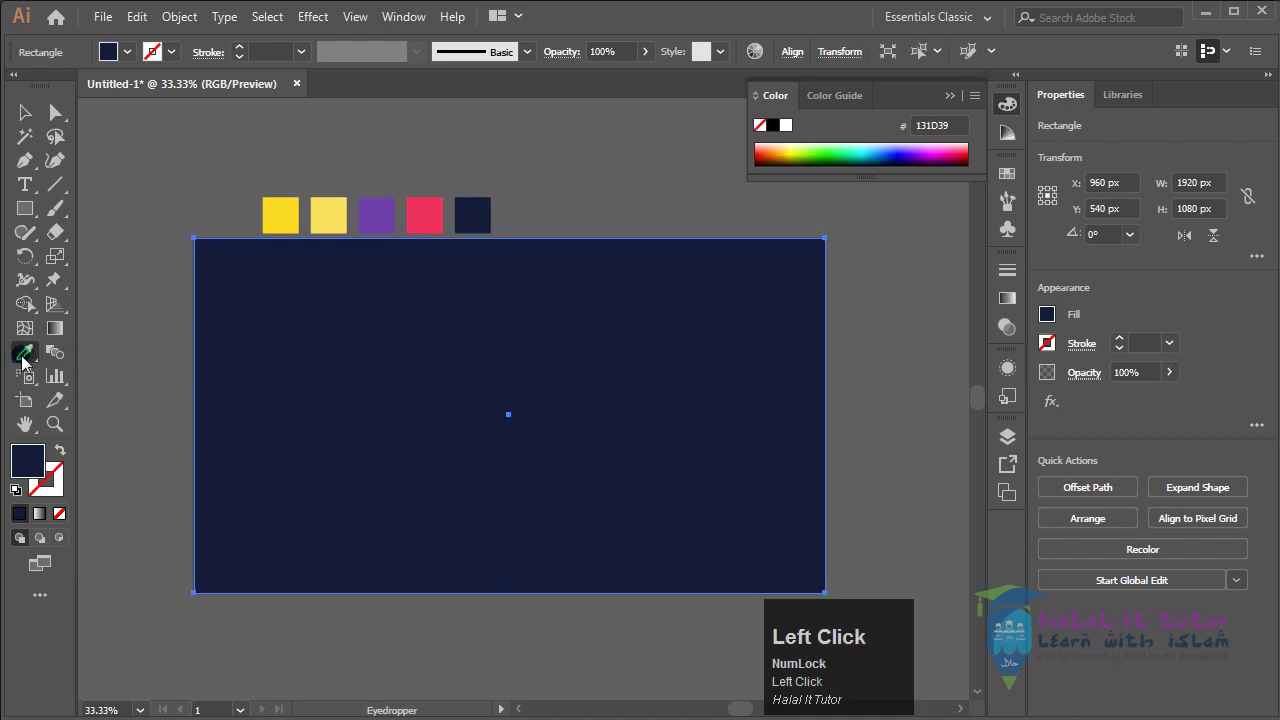
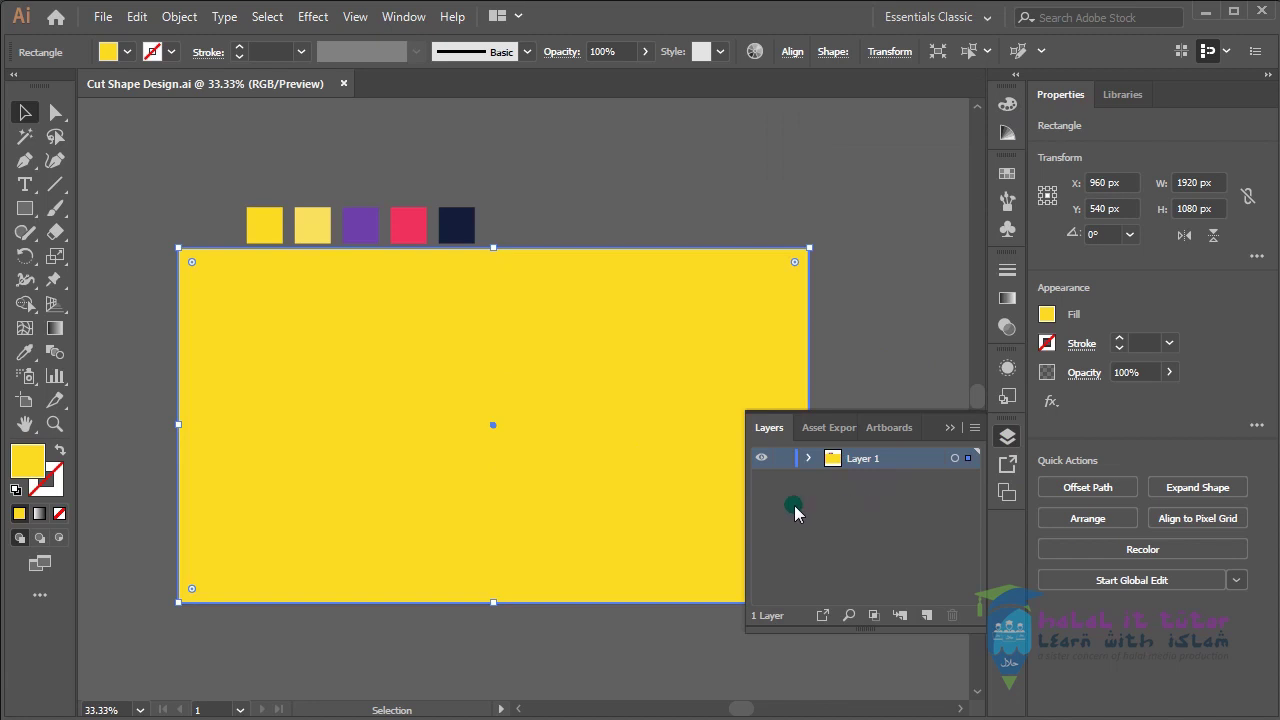
click(992, 419)
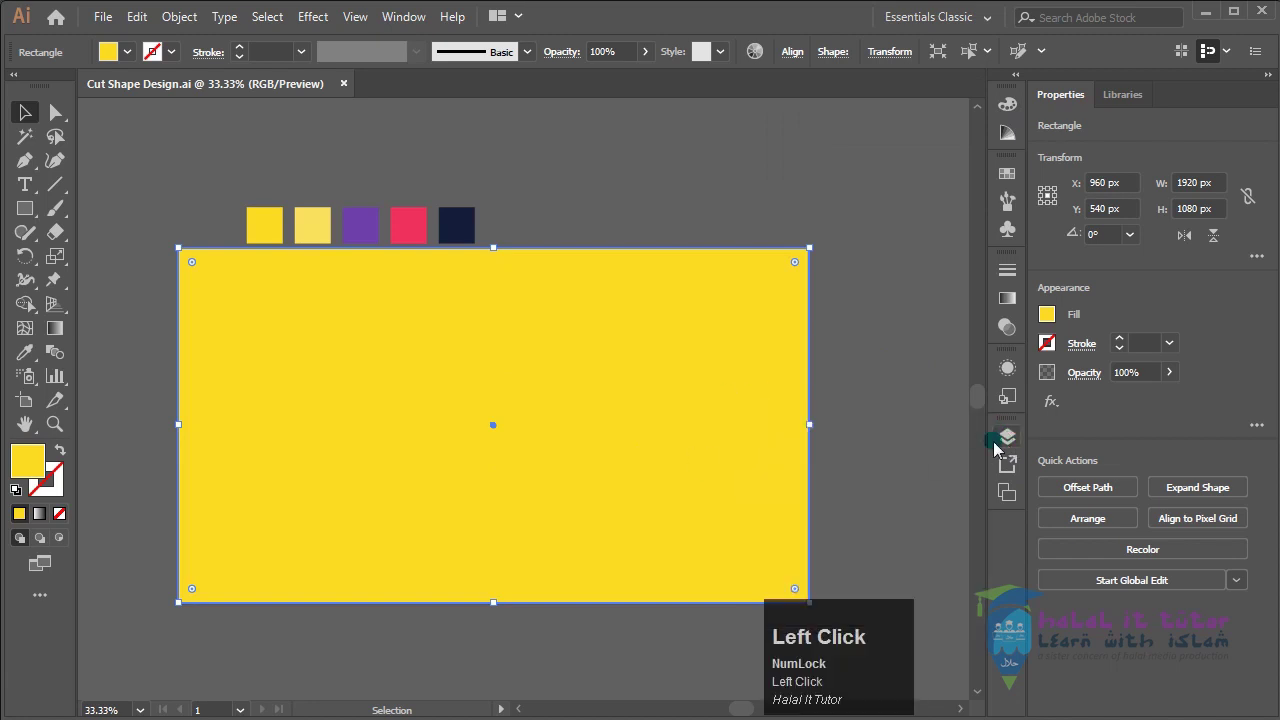
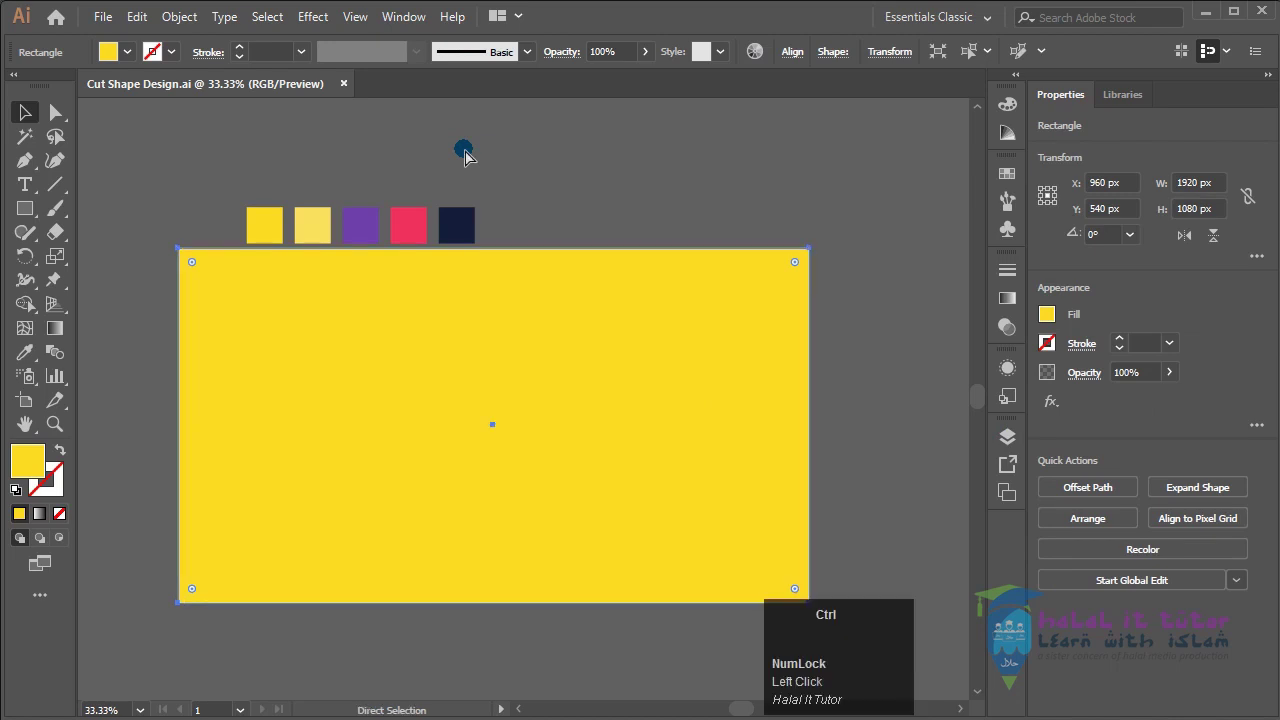
Show rulers and drag vertical and horizontal guides crossing at the artboard centre (960, 540 px)
key(ctrl+r)
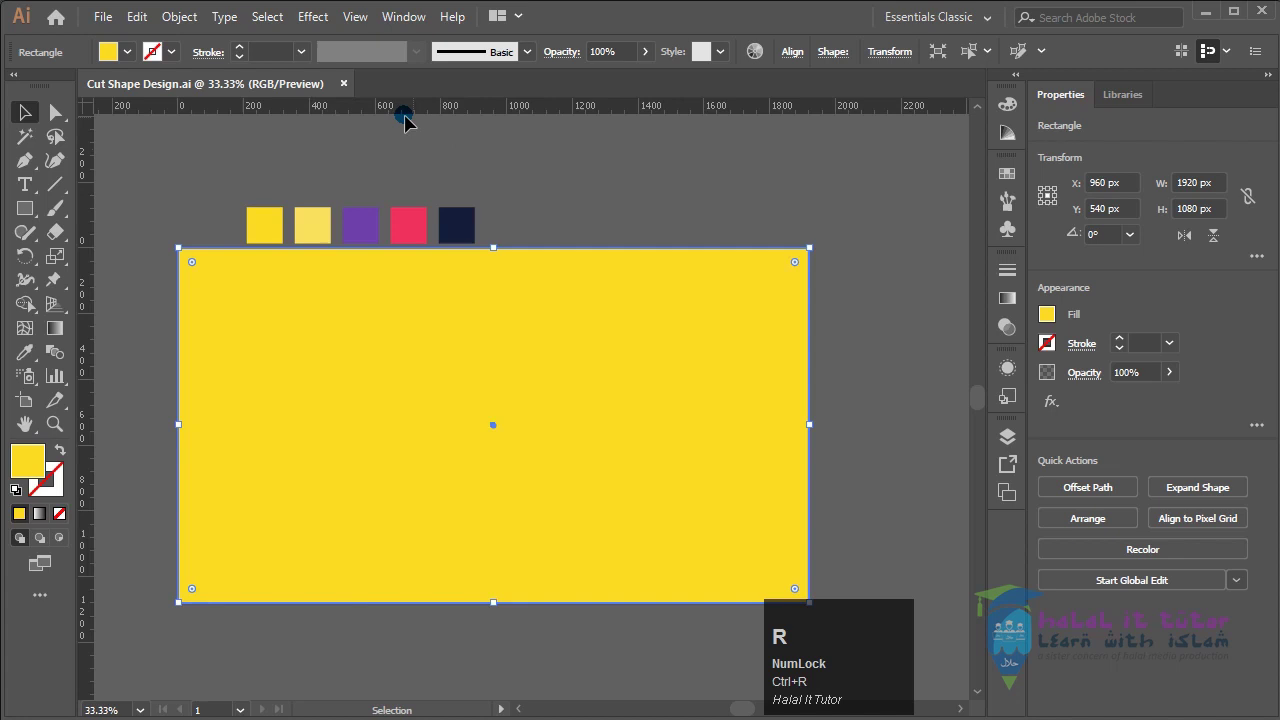
click(456, 116)
key(F8)
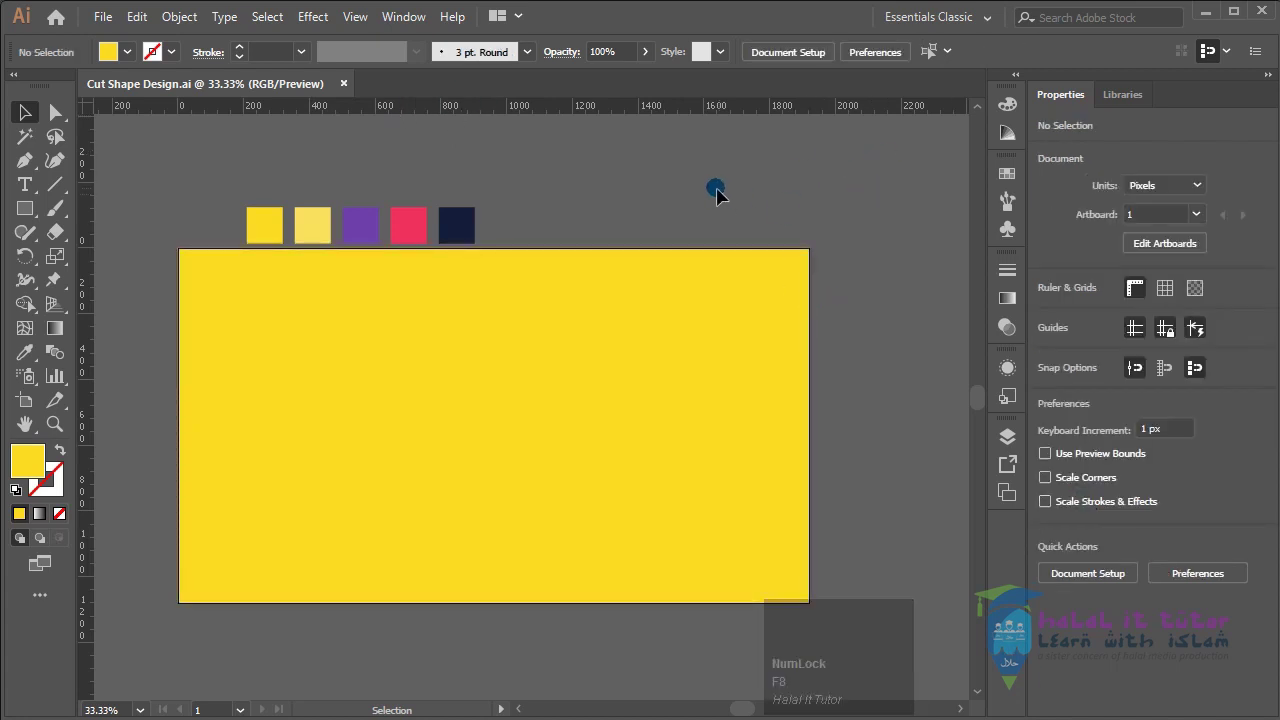
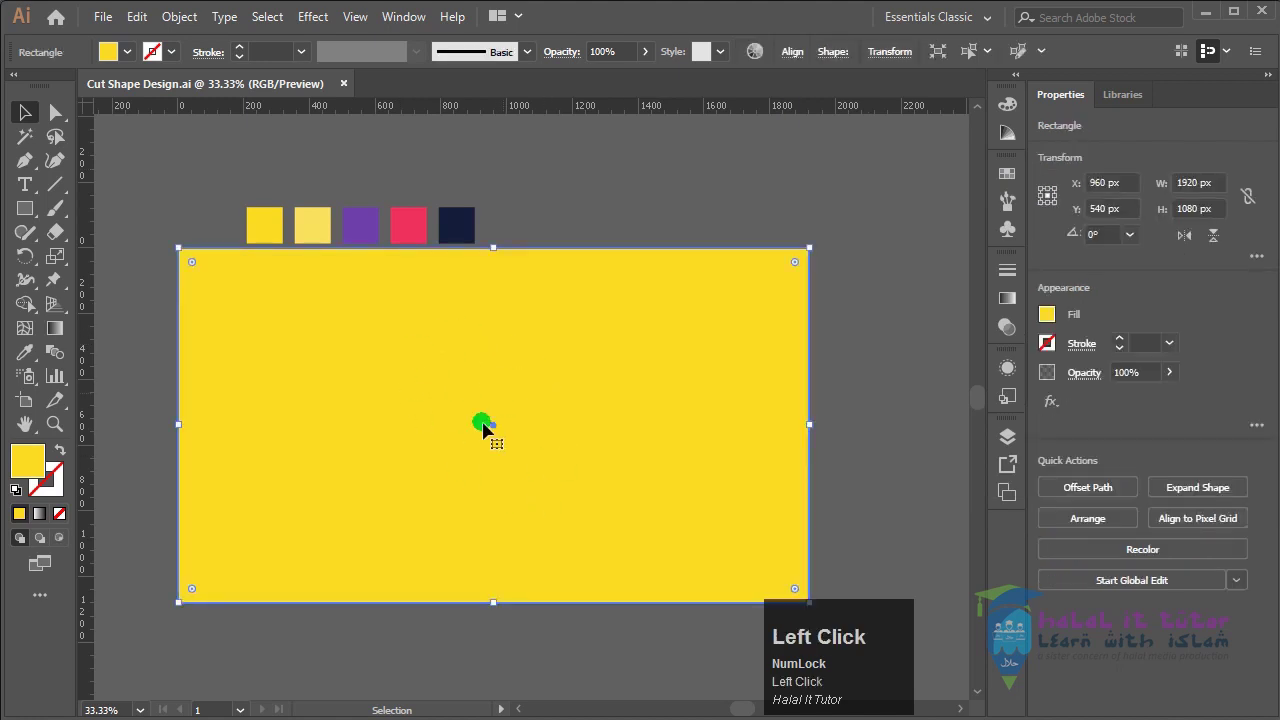
drag(482, 113, 93, 278)
drag(217, 309, 1046, 458)
click(1019, 443)
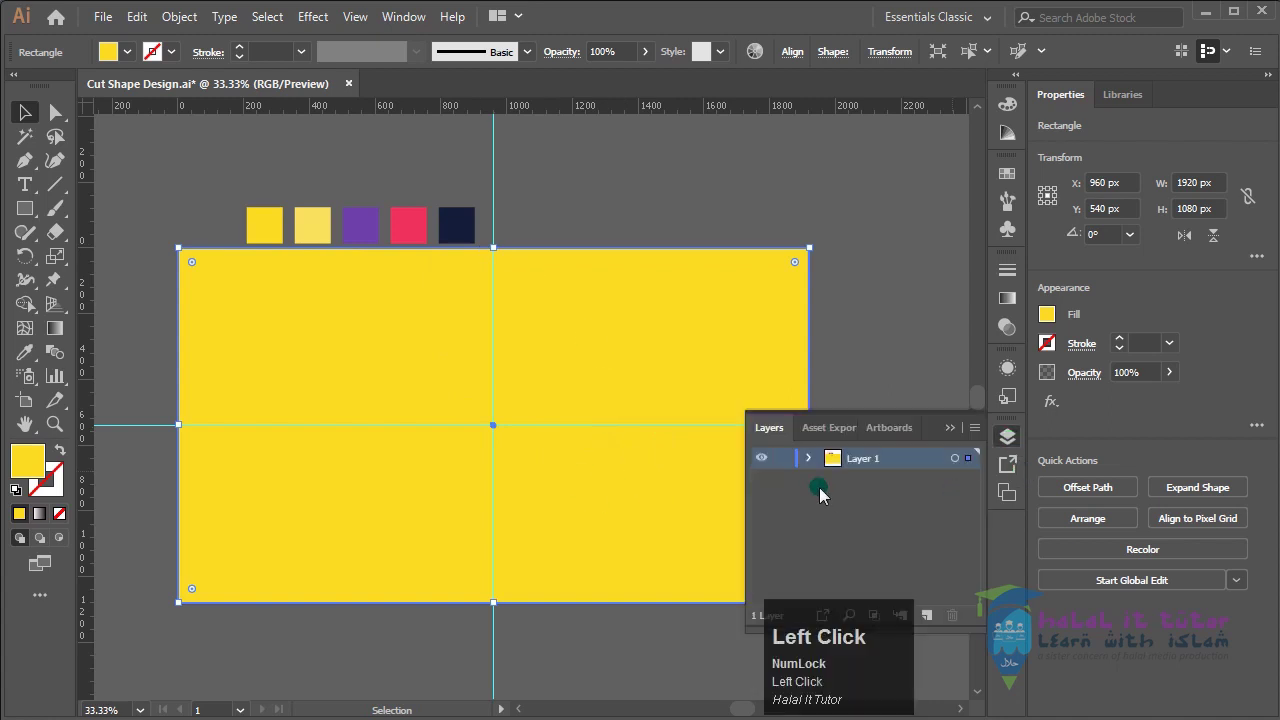
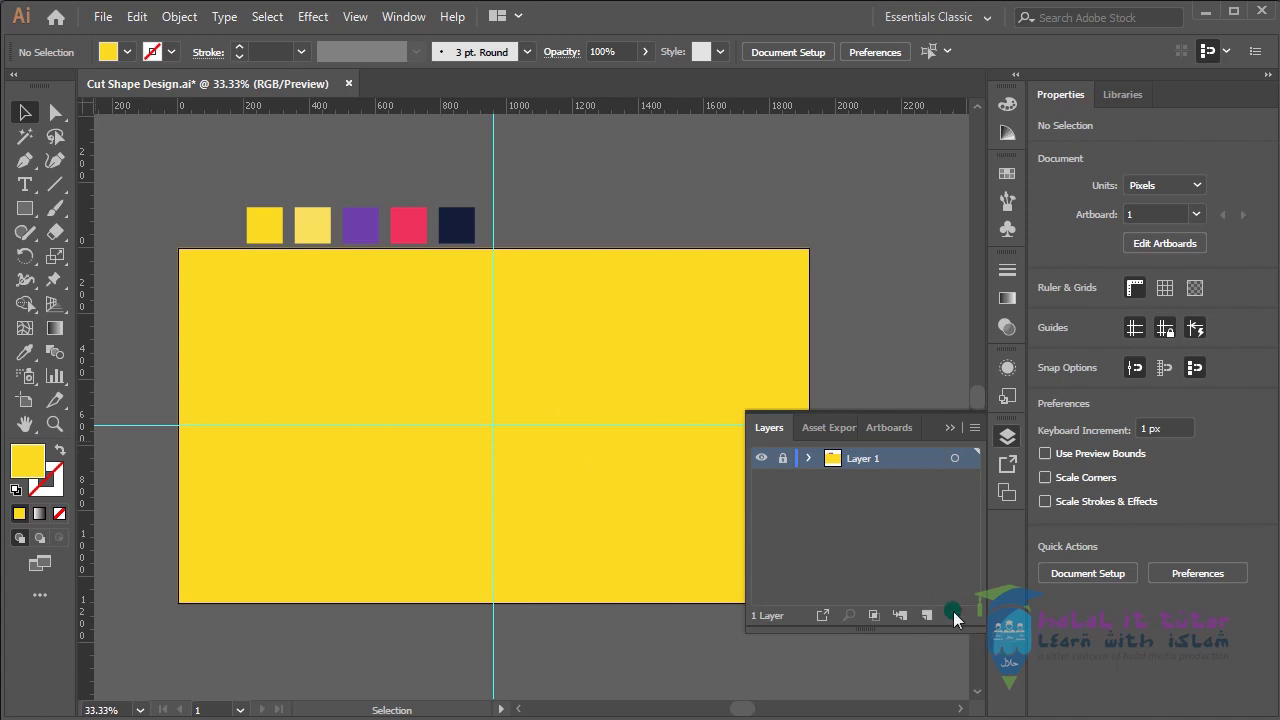
Add a new layer above the background and set no fill with a 20 pt pale yellow stroke
click(935, 620)
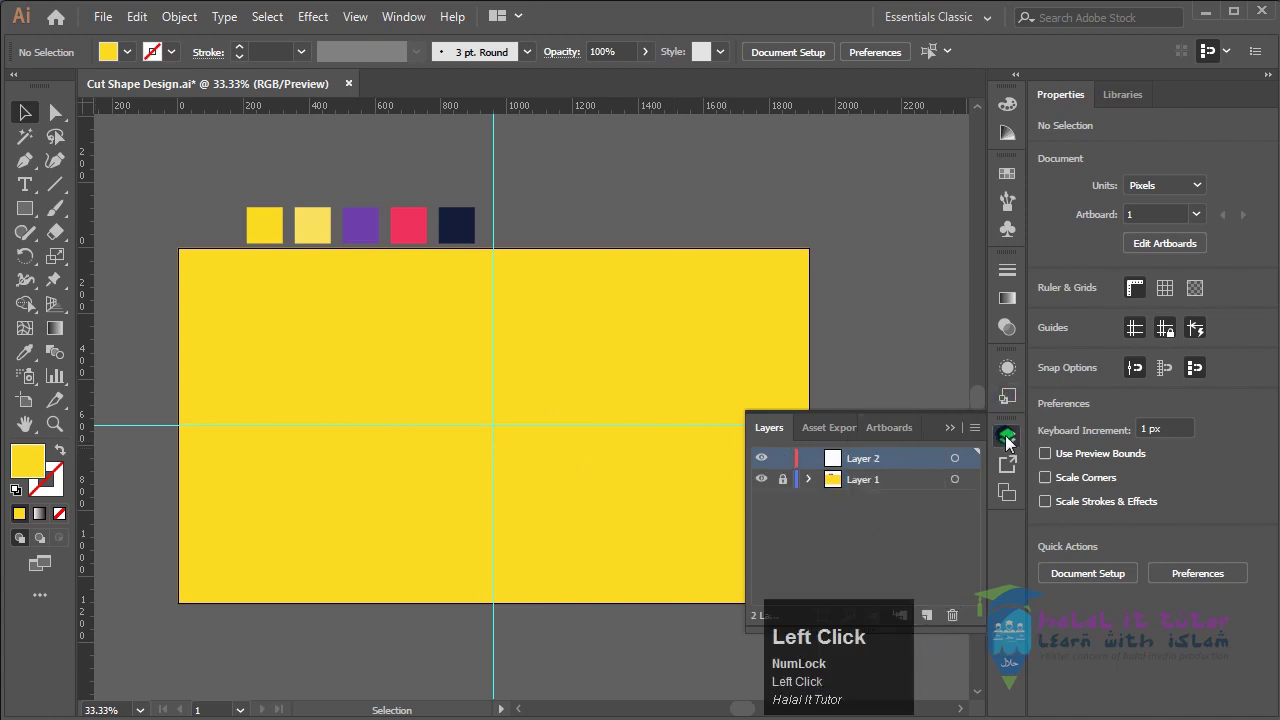
click(1014, 442)
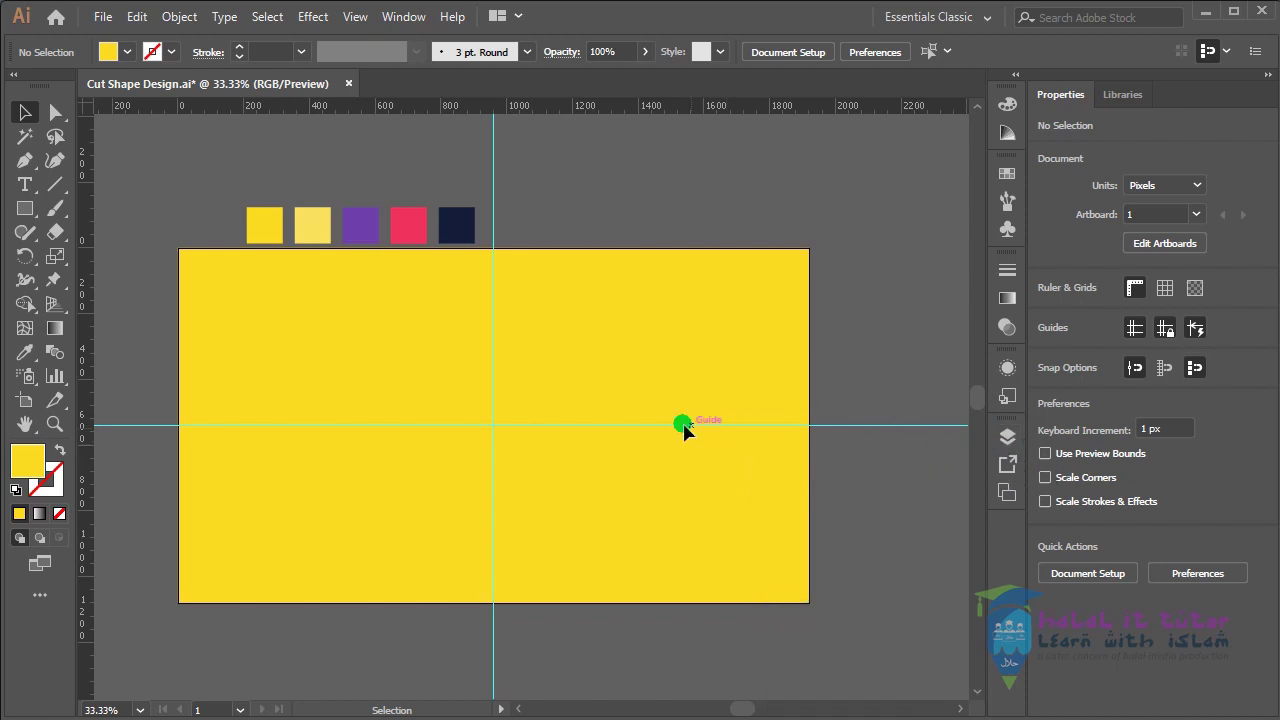
click(558, 410)
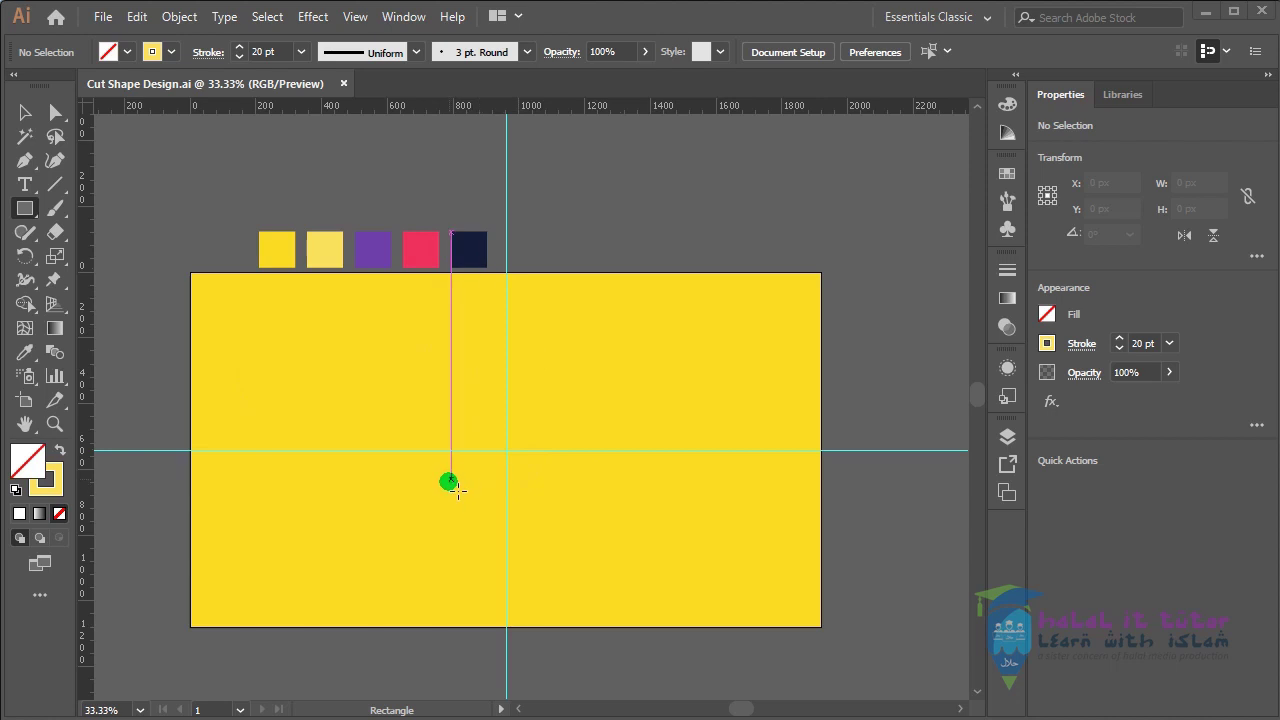
key(F8)
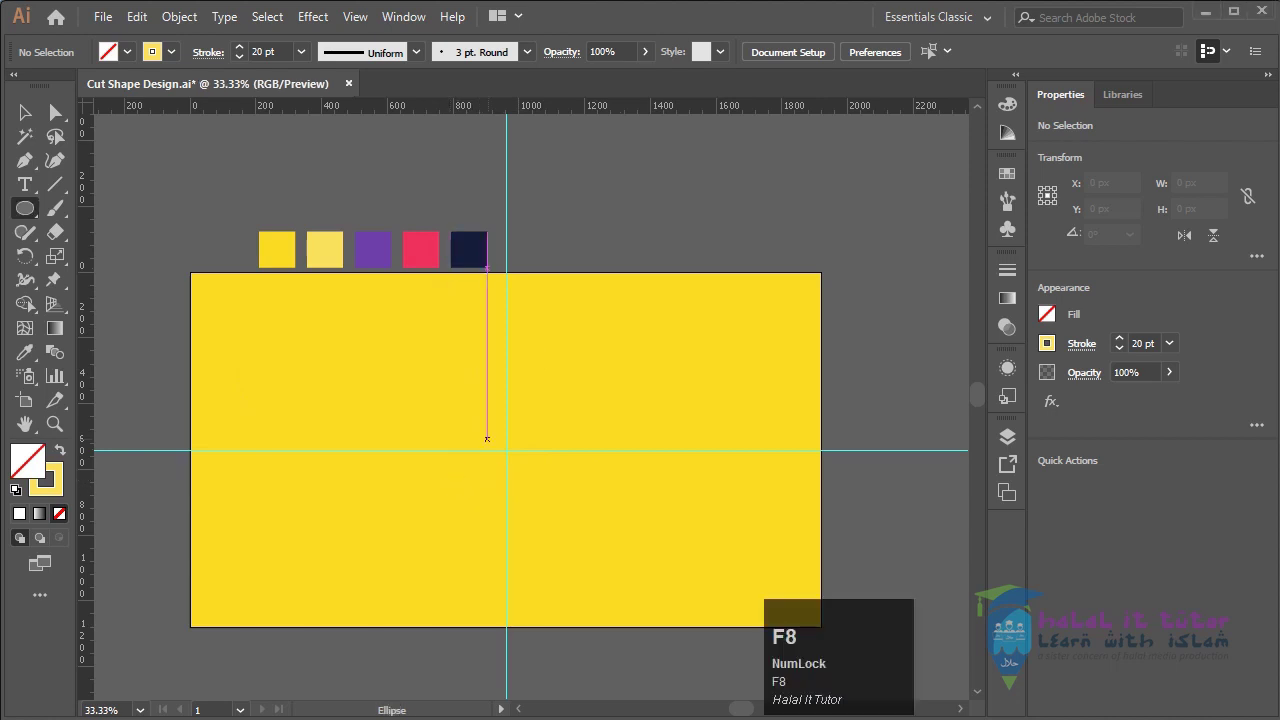
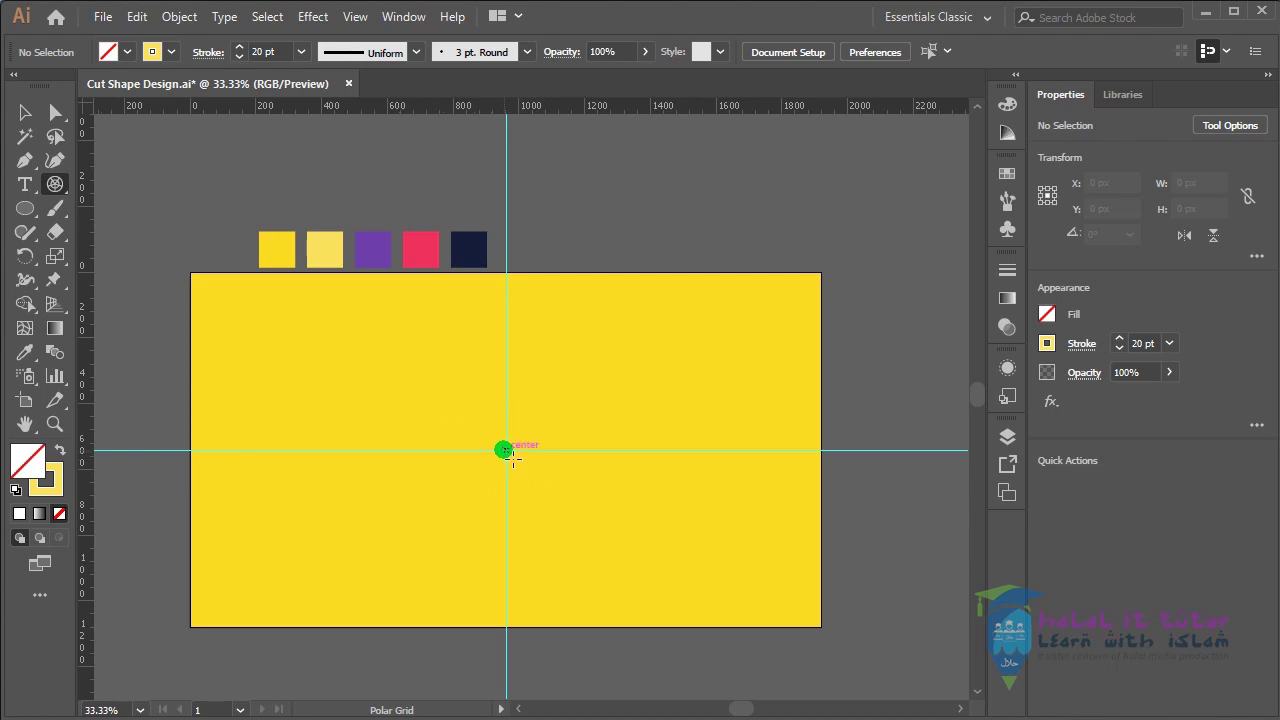
Start a polar grid of concentric rings from the guide intersection at the artboard centre
drag(511, 454, 779, 429)
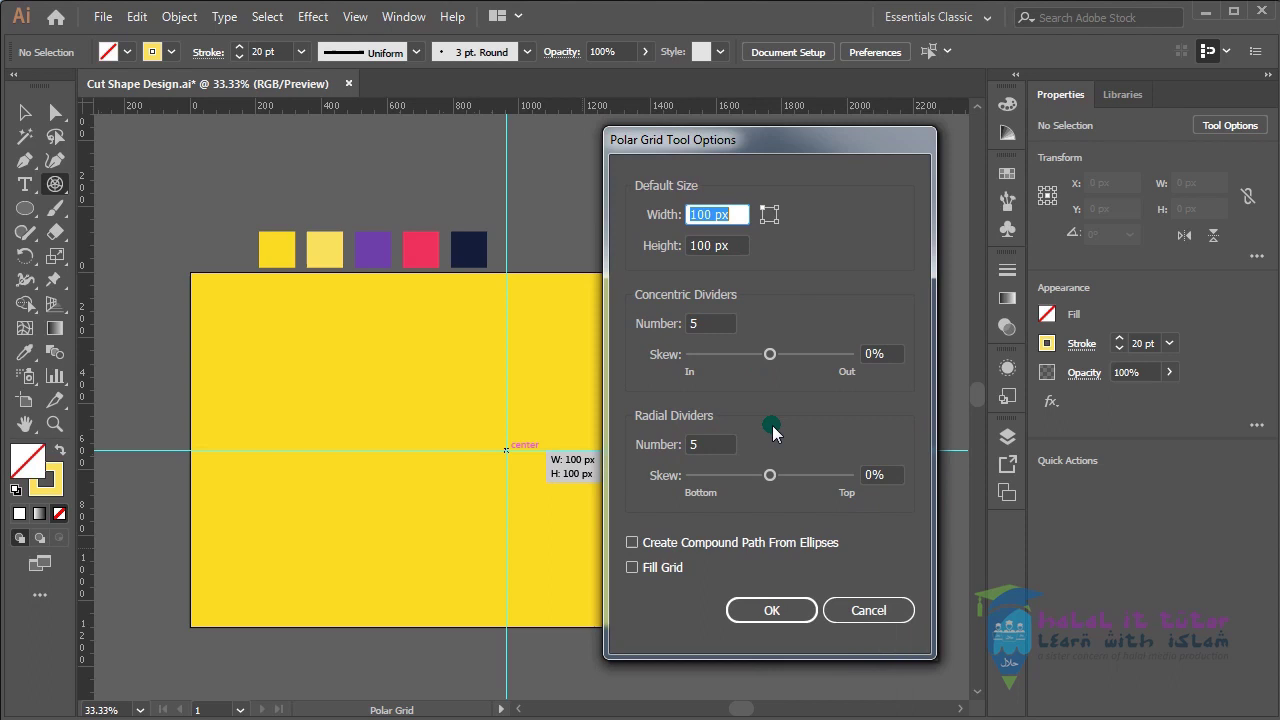
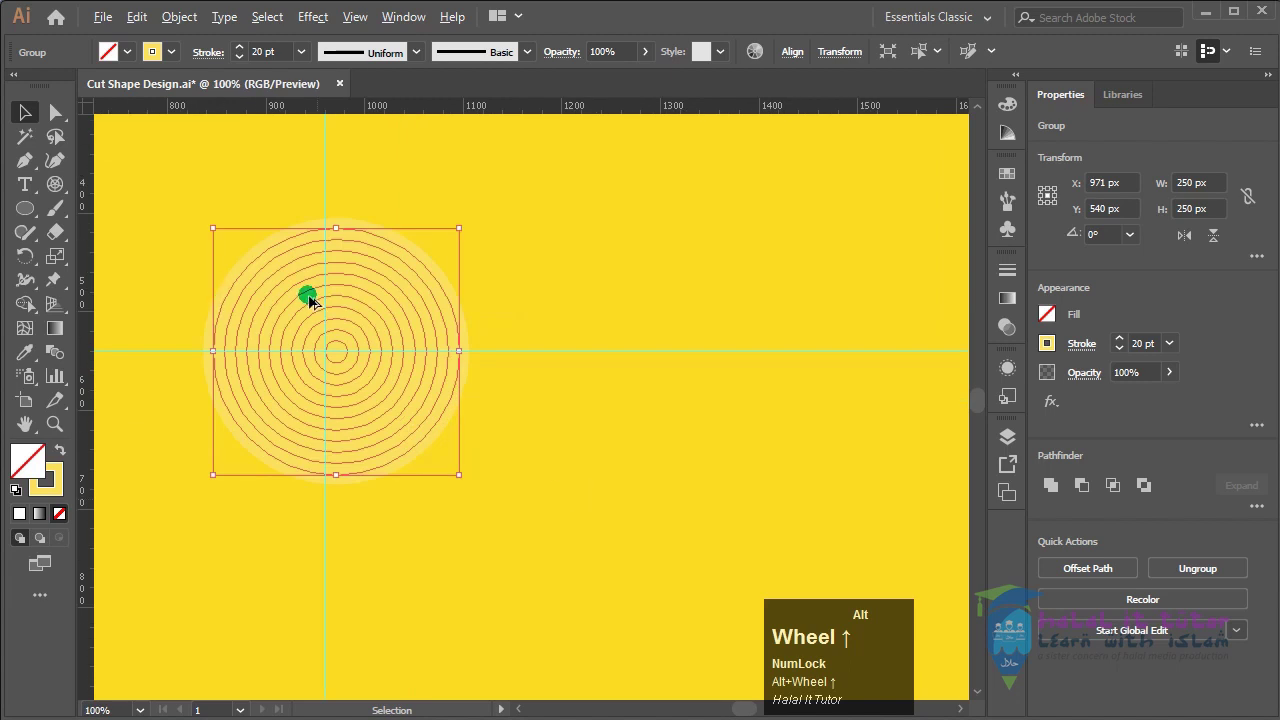
Nudge the 250 px ring grid onto the artboard centre, select the group and zoom out to the whole artboard
key(space)
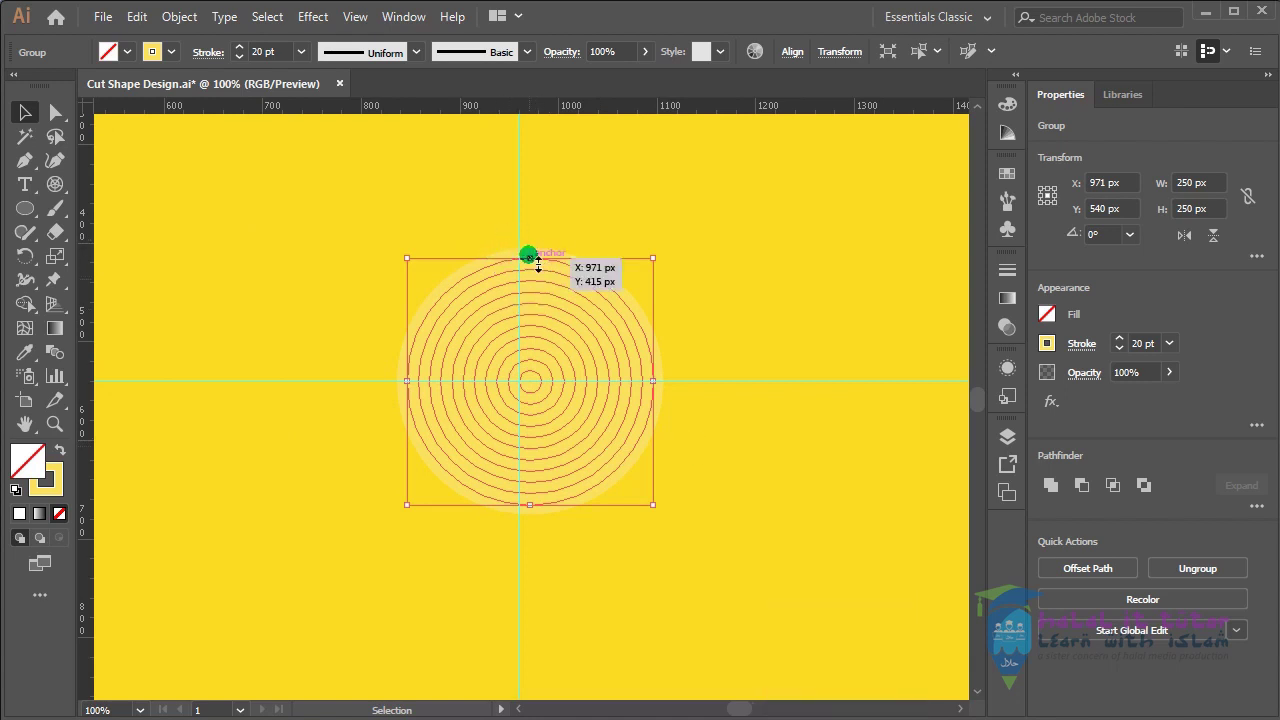
key(Left)
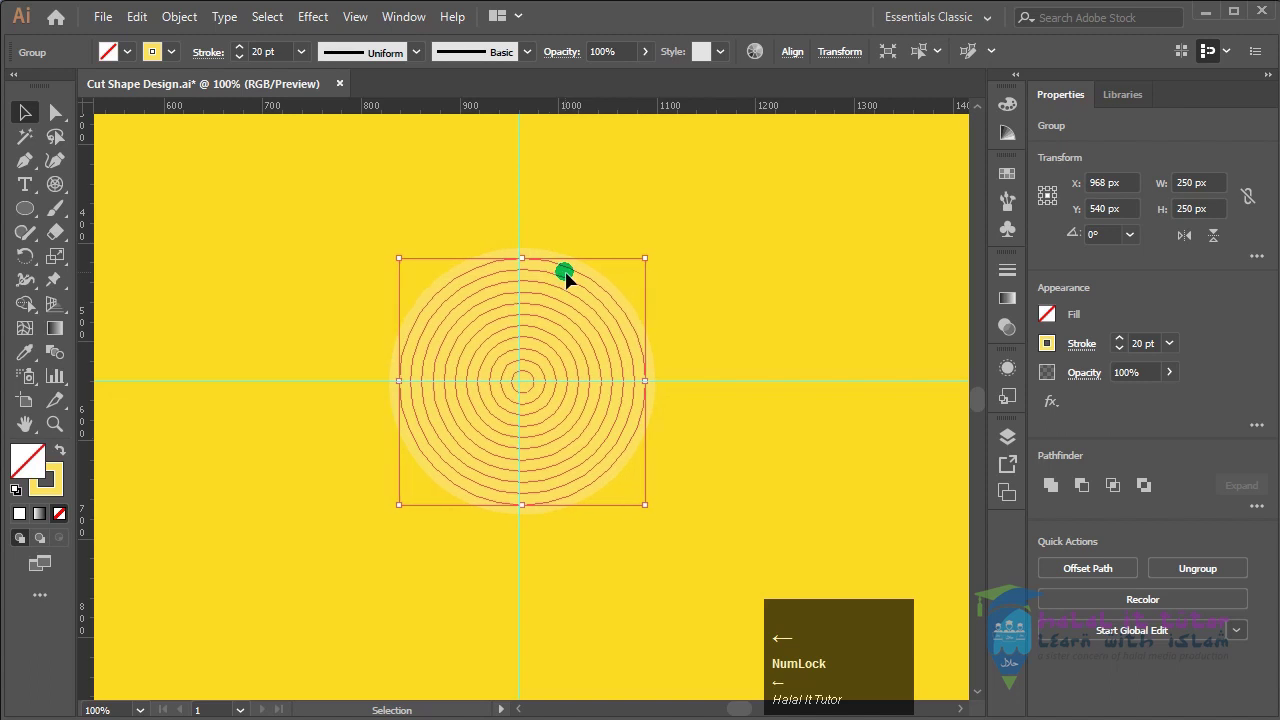
key(Down)
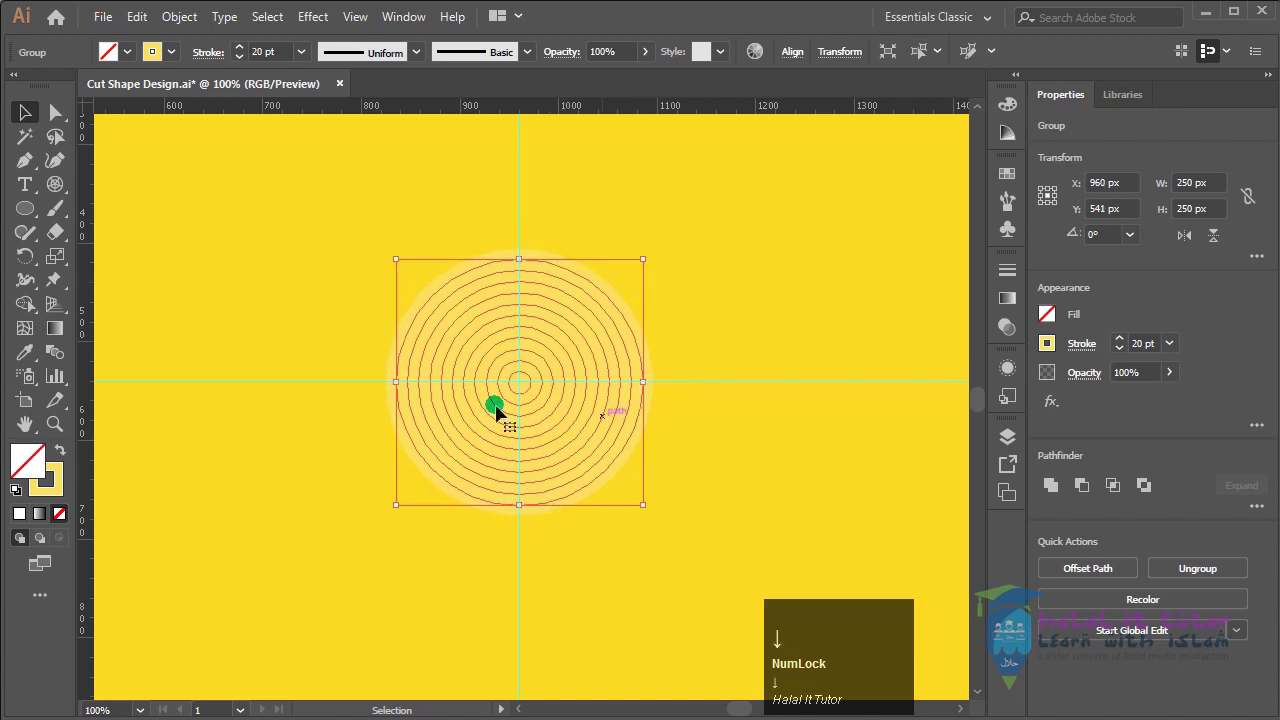
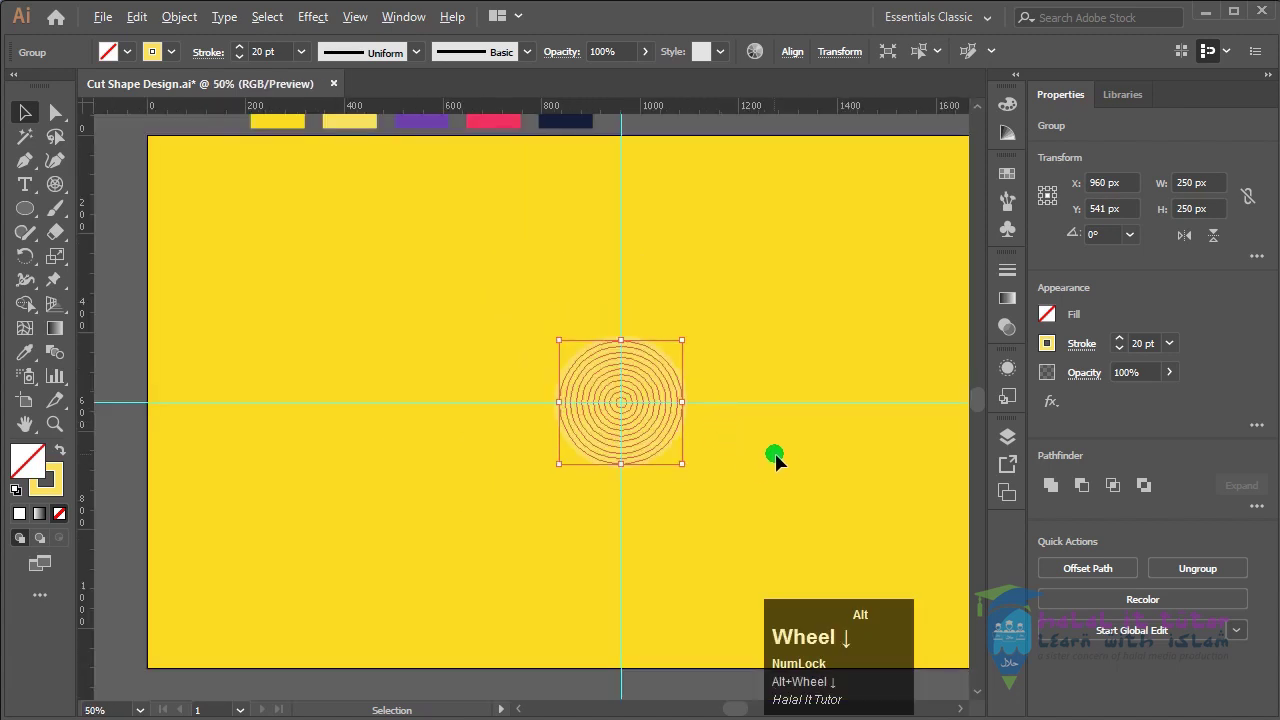
key(space)
click(831, 467)
key(space)
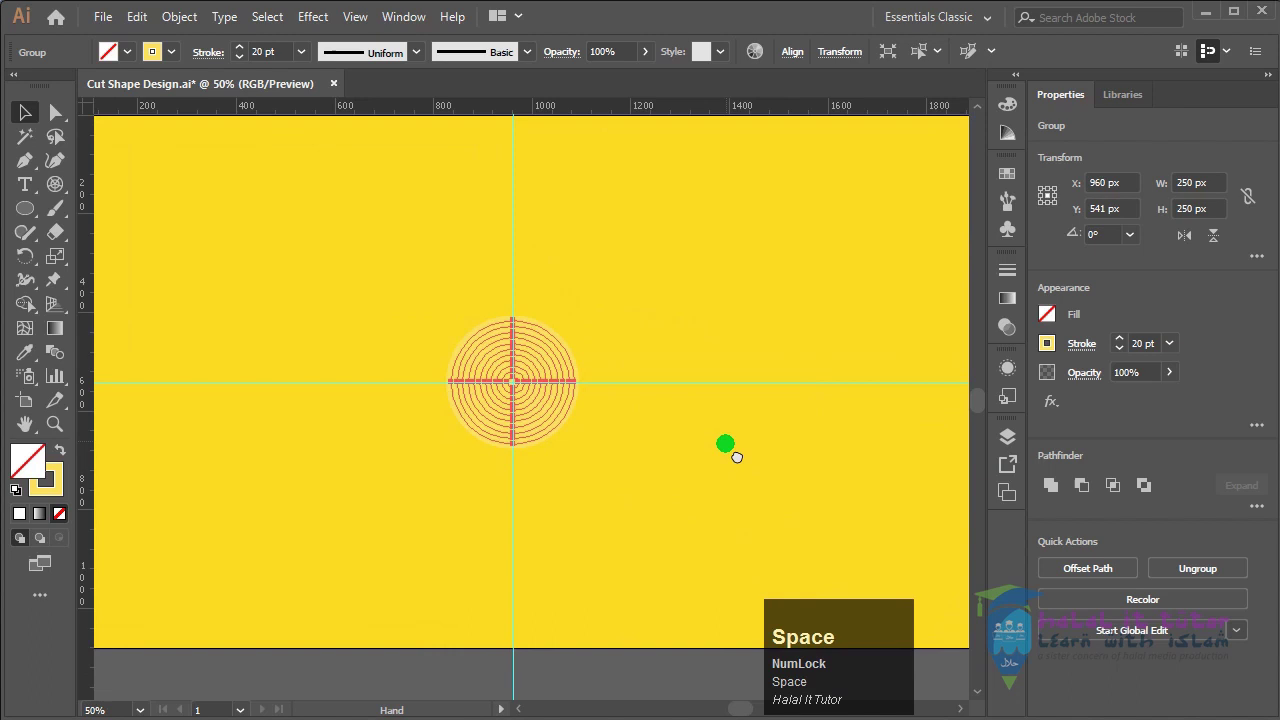
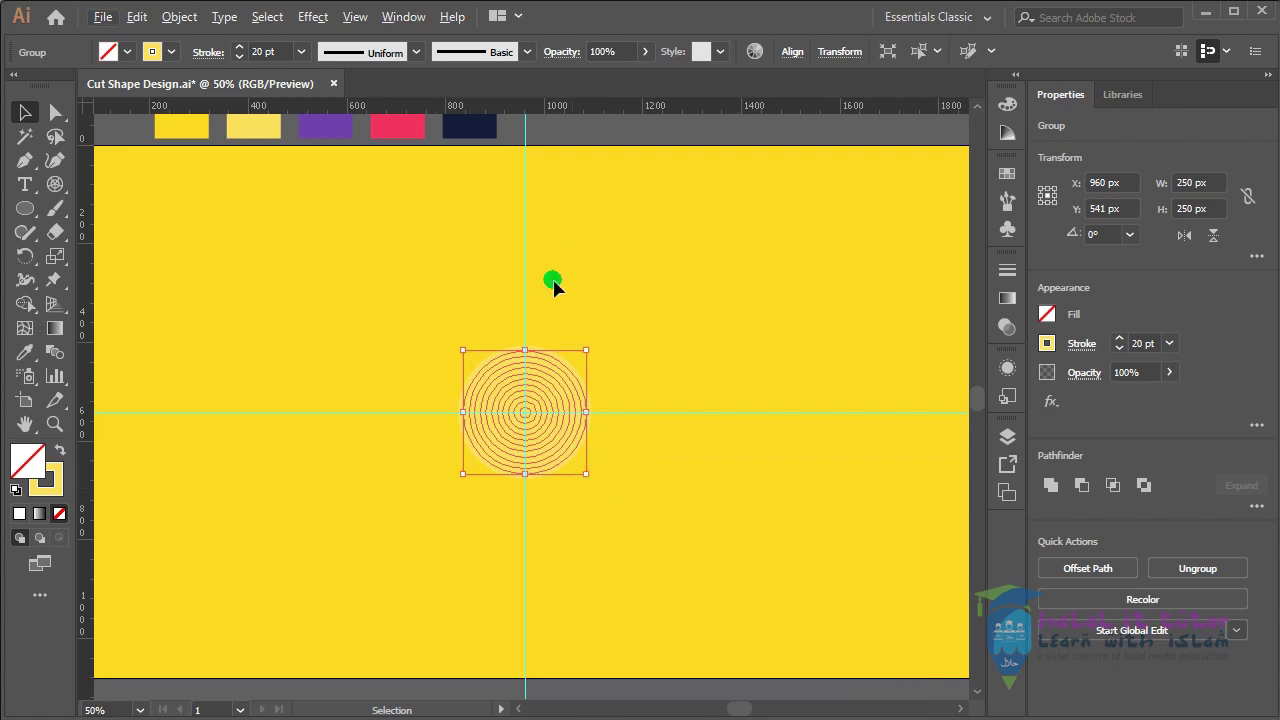
key(alt+Num_Lock)
scroll(down, 3)
key(space)
click(760, 447)
key(space)
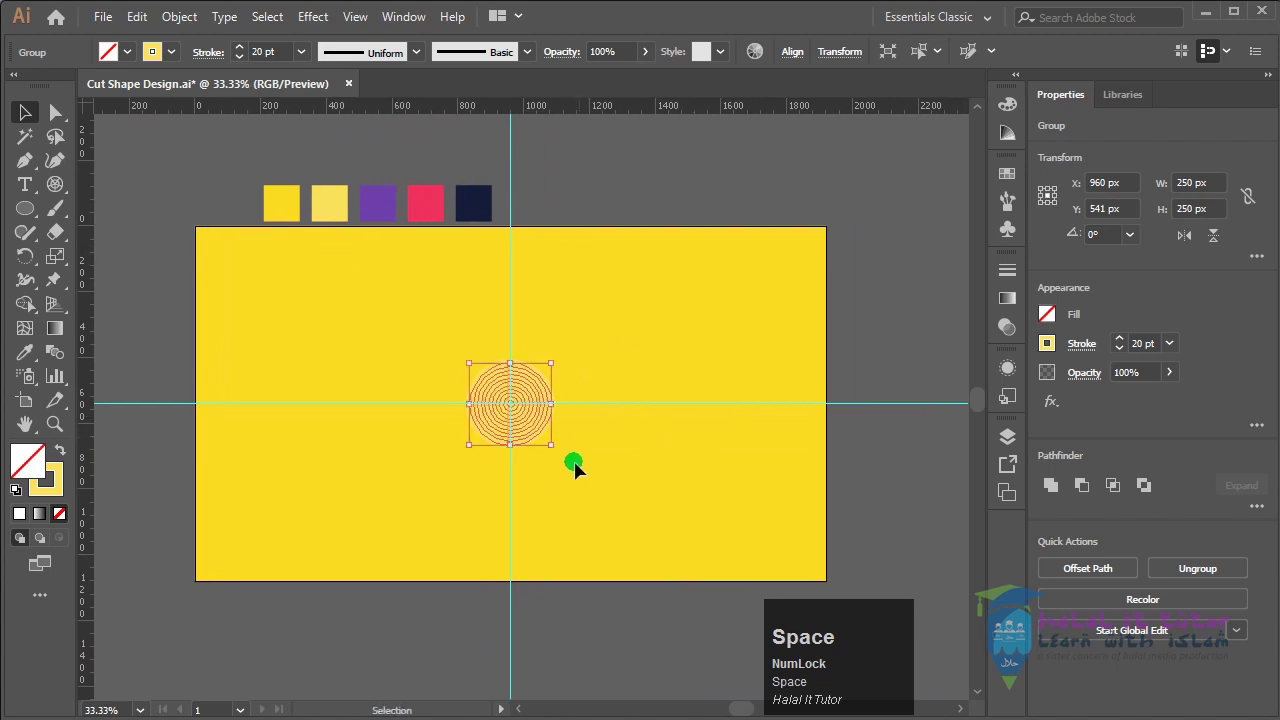
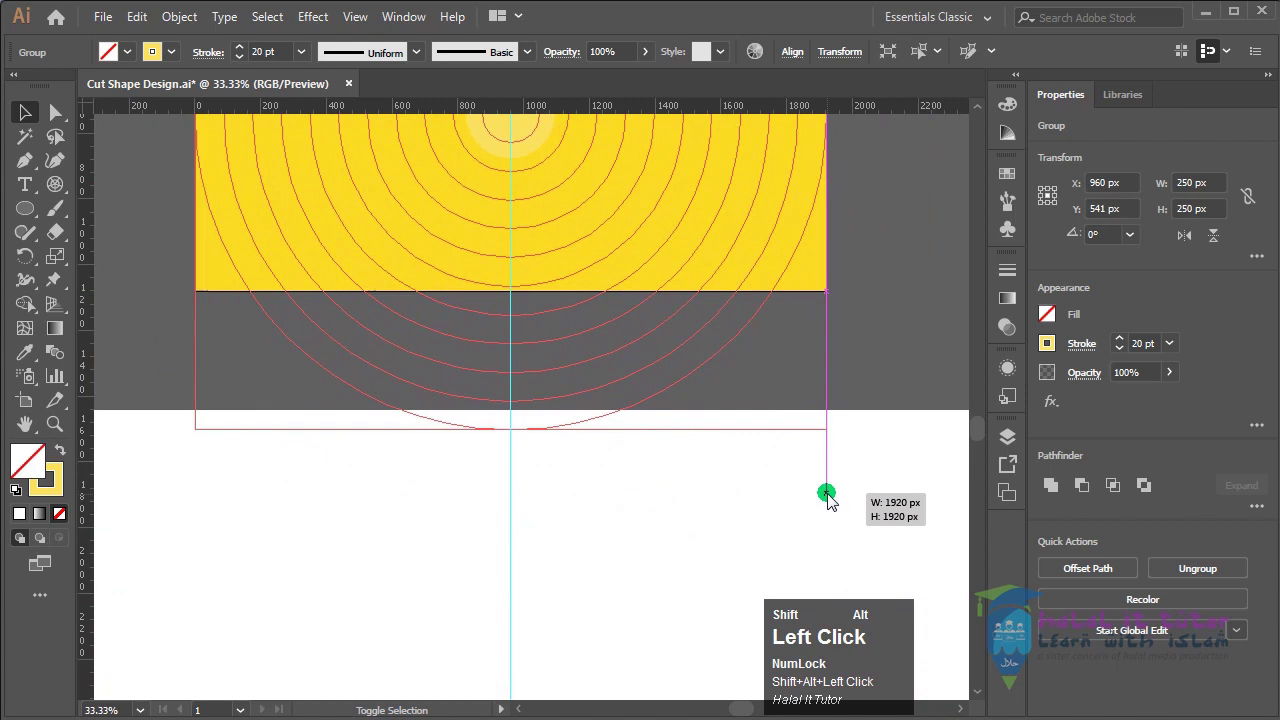
Scale the ring group proportionally from the centre to 1920 px so it covers the artboard
key(space)
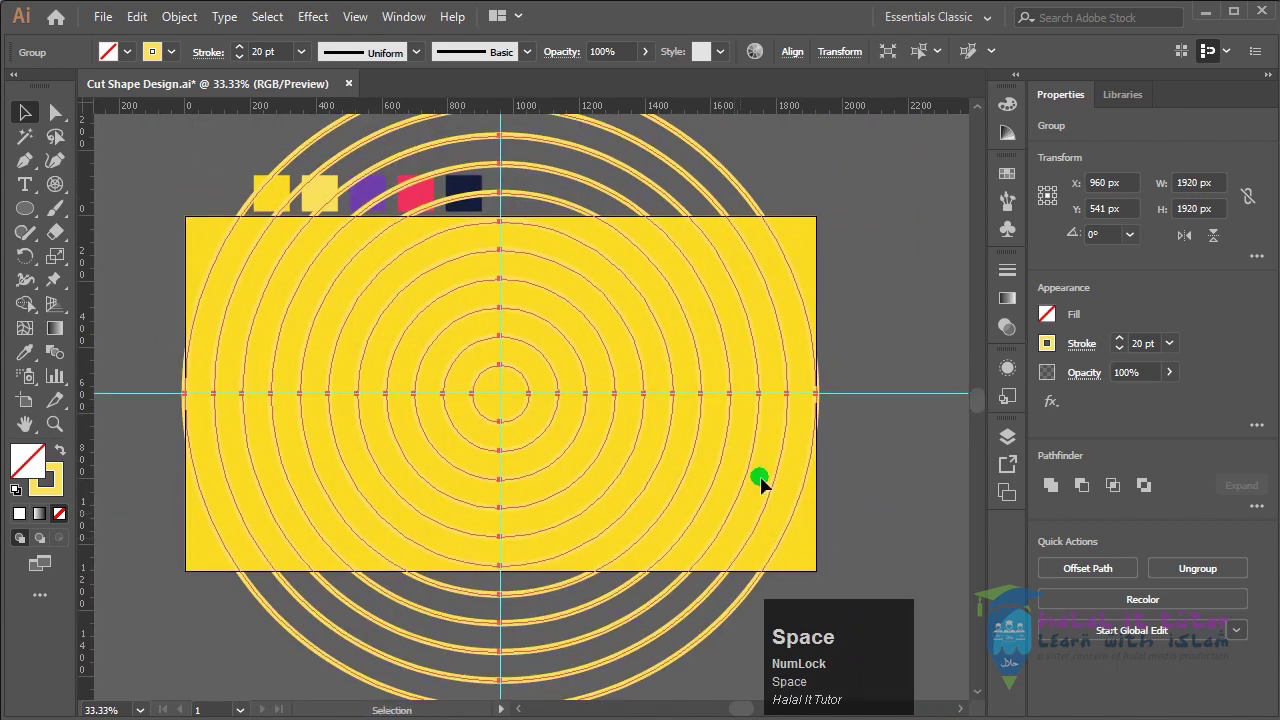
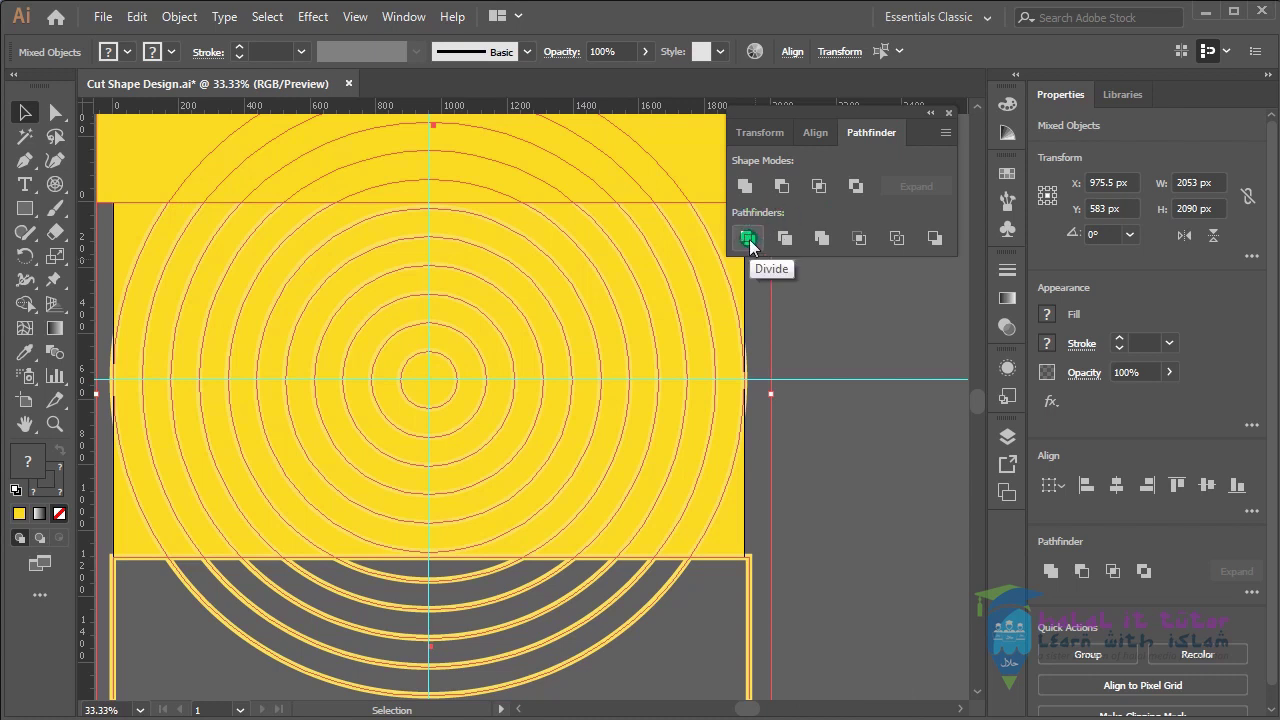
Divide the rings along the artboard rectangle's edges with Pathfinder and ungroup the pieces
click(756, 243)
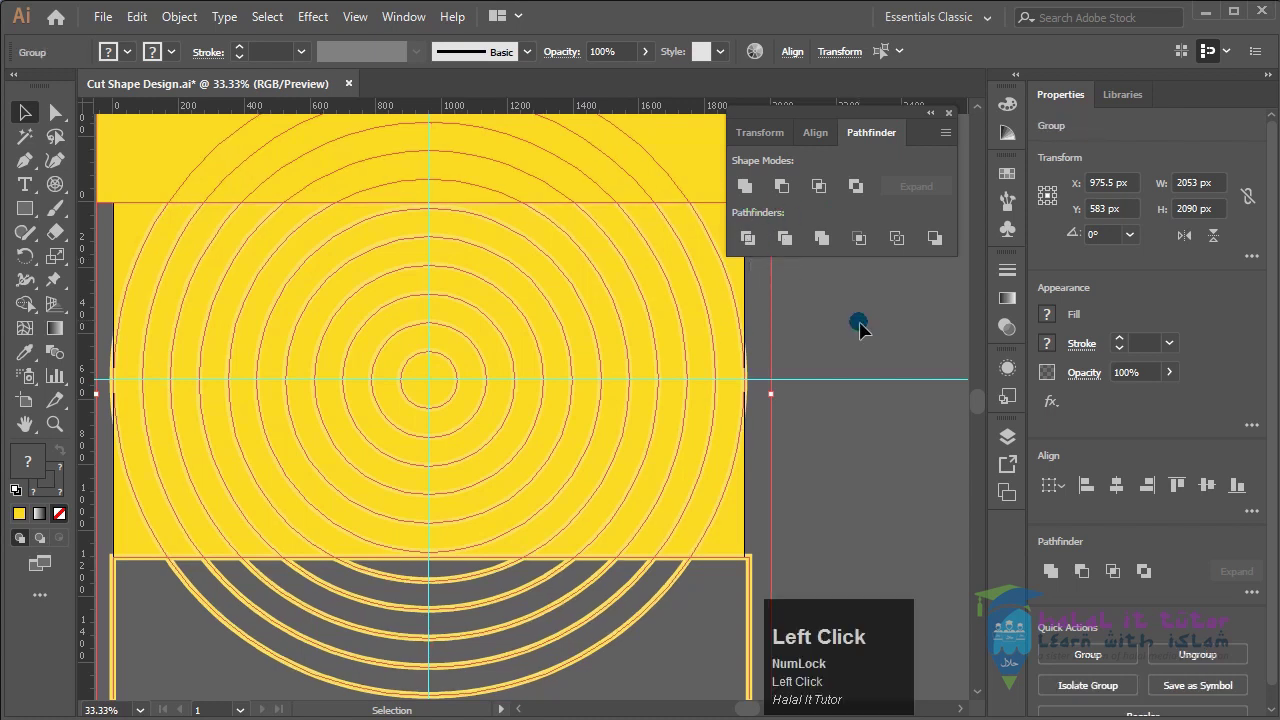
key(space)
drag(613, 579, 858, 450)
key(ctrl+z)
click(866, 449)
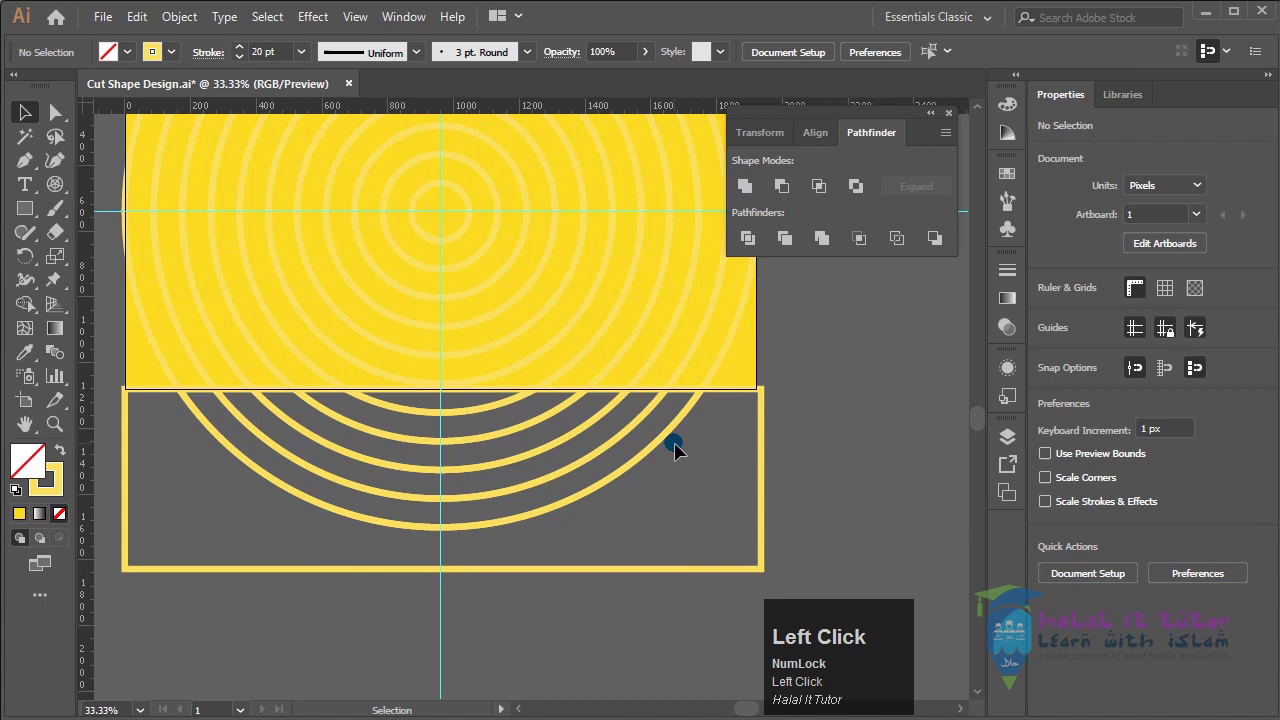
right_click(658, 446)
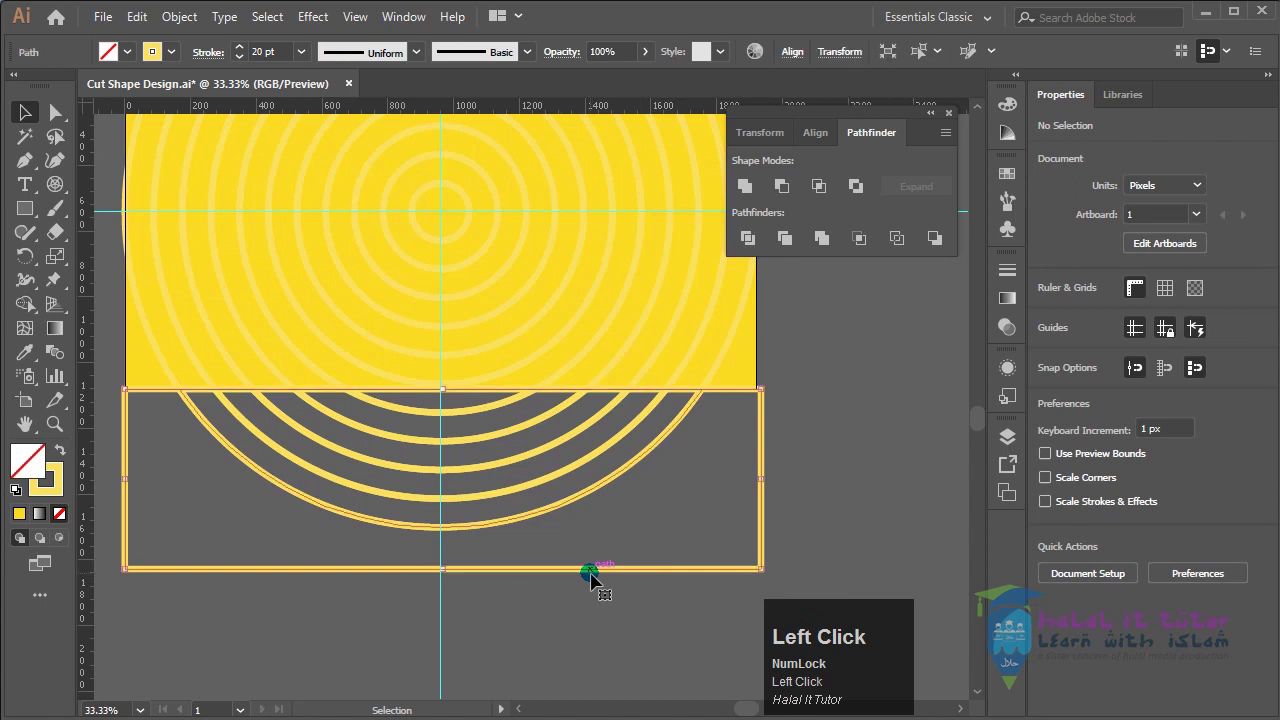
key(Delete)
Select and delete every ring fragment lying below and above the artboard
click(573, 508)
key(Delete)
click(499, 500)
key(Delete)
drag(540, 555, 553, 559)
key(Delete)
key(space)
click(615, 365)
key(space)
click(588, 415)
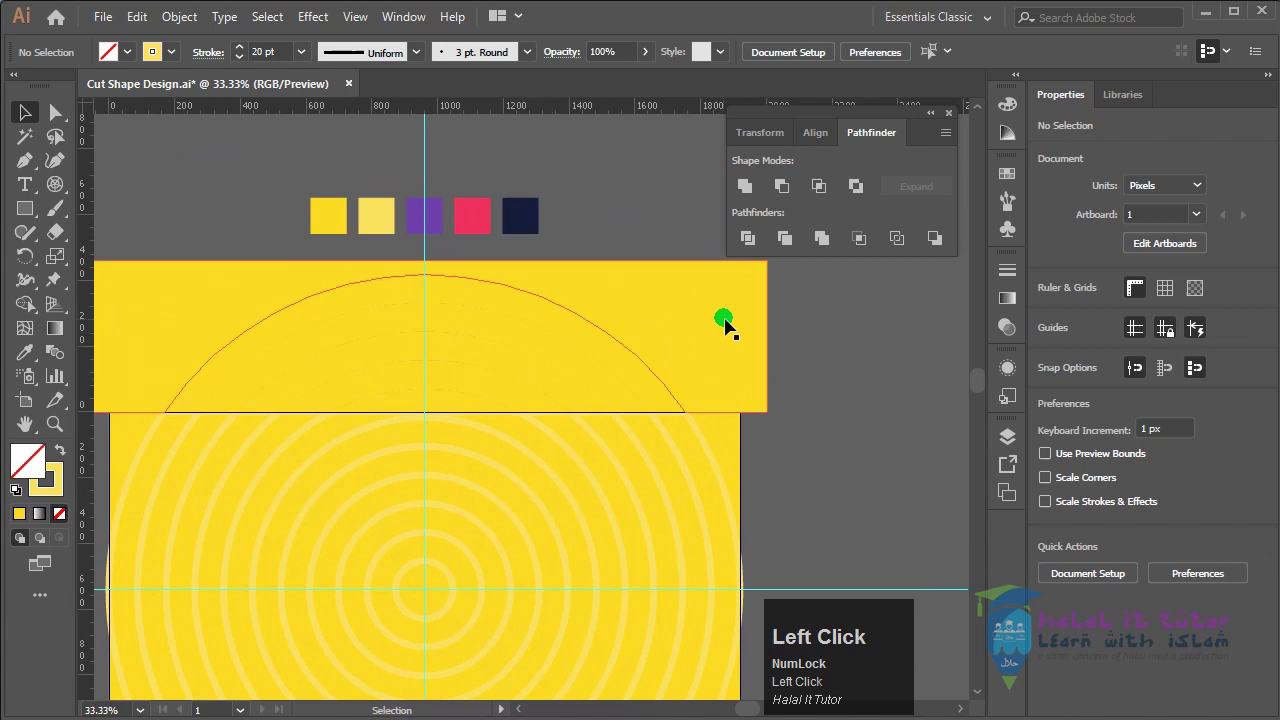
key(Delete)
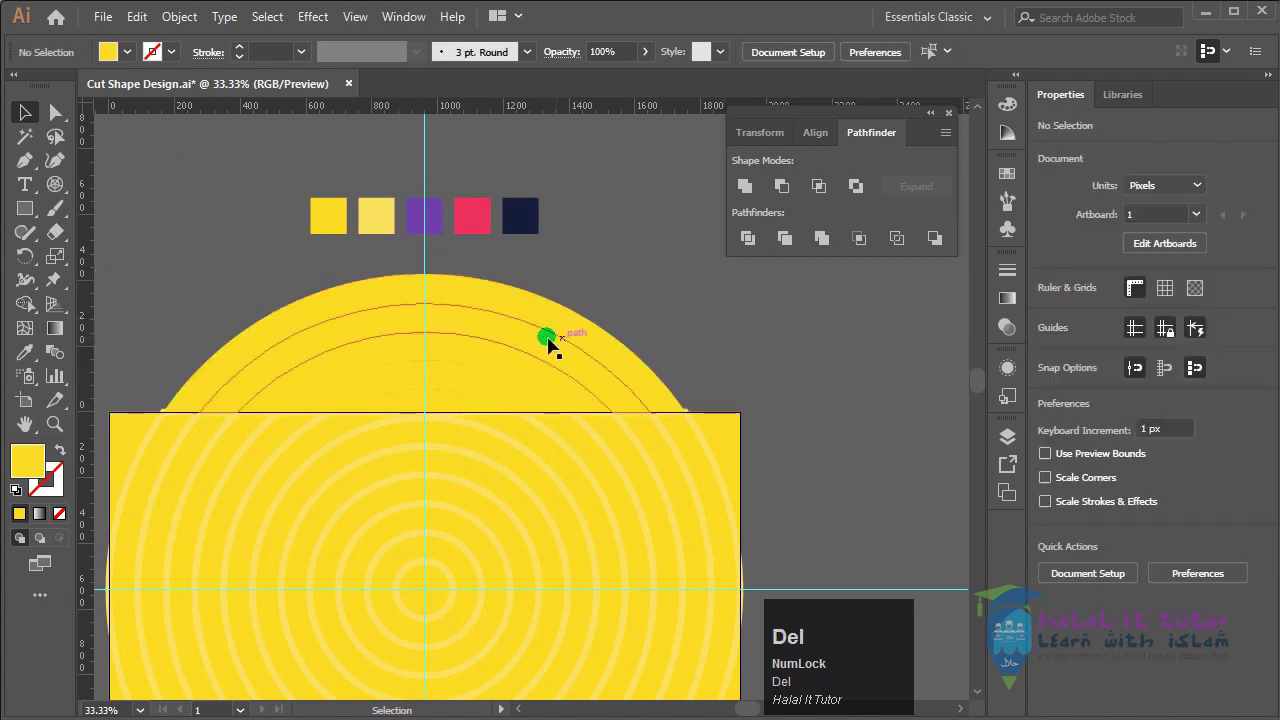
drag(230, 257, 751, 400)
key(Delete)
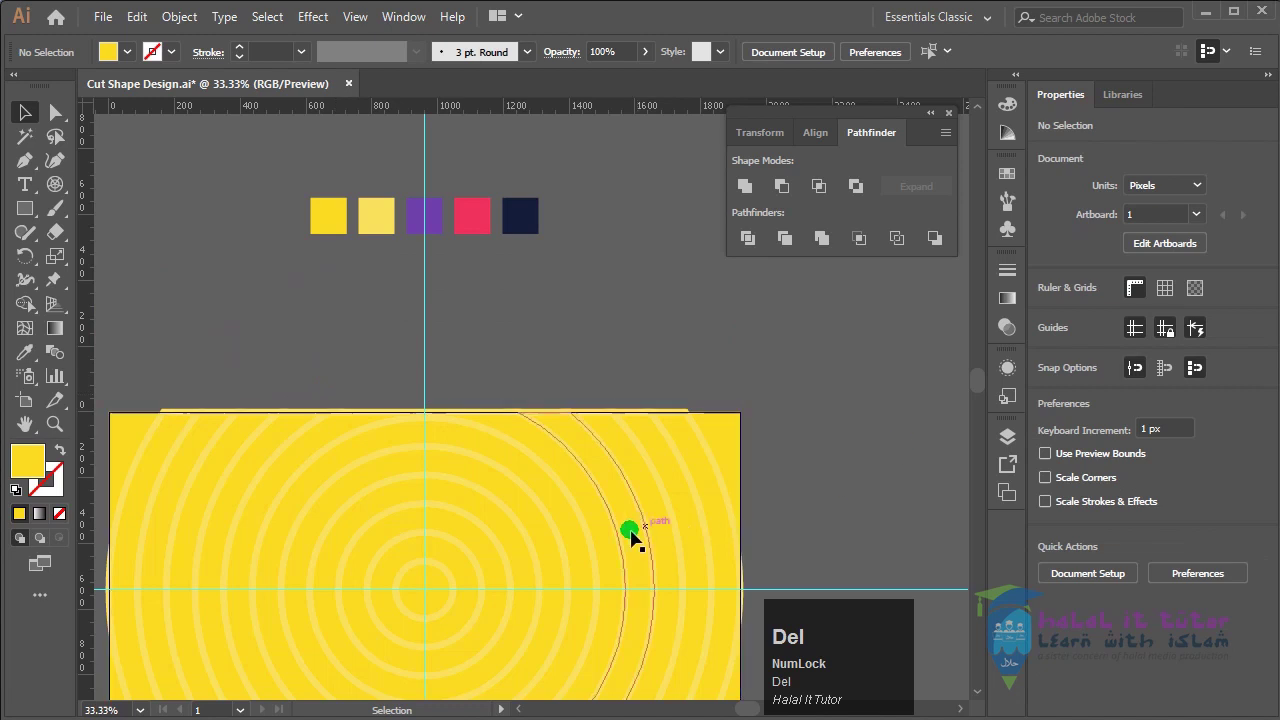
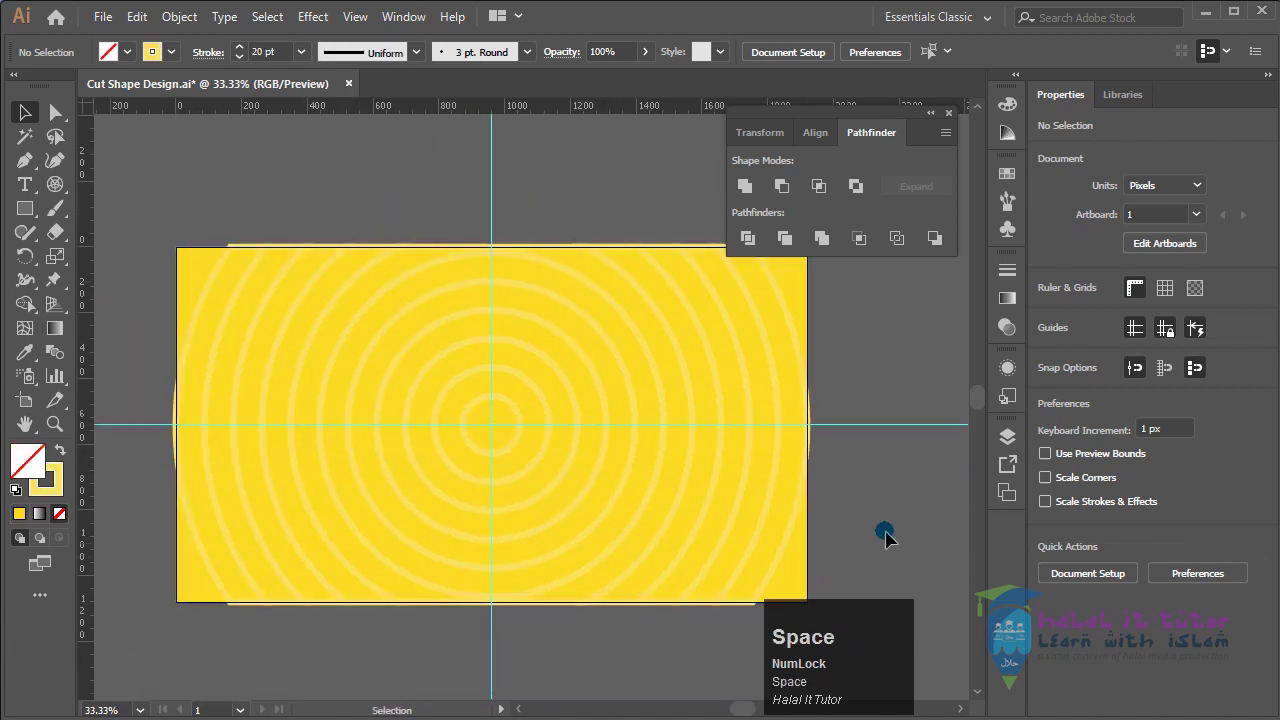
Rename the layers Circle and BG, lock them, and add a new empty layer above
click(1022, 445)
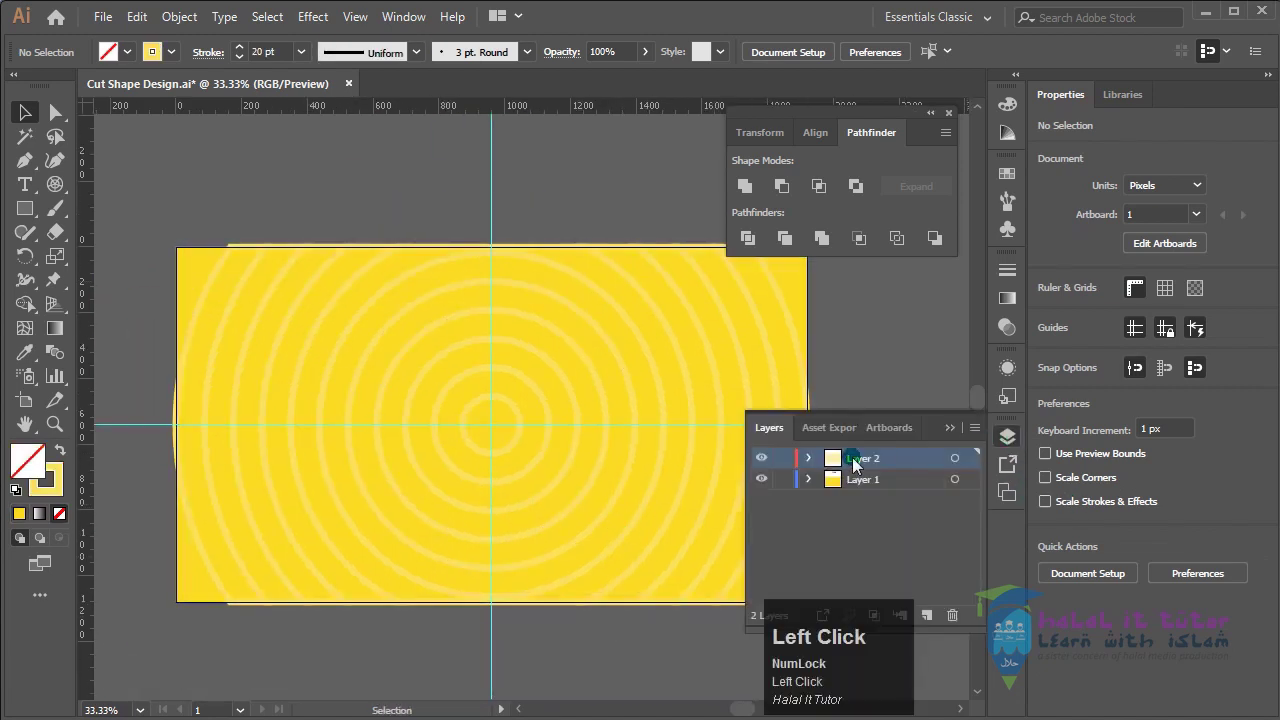
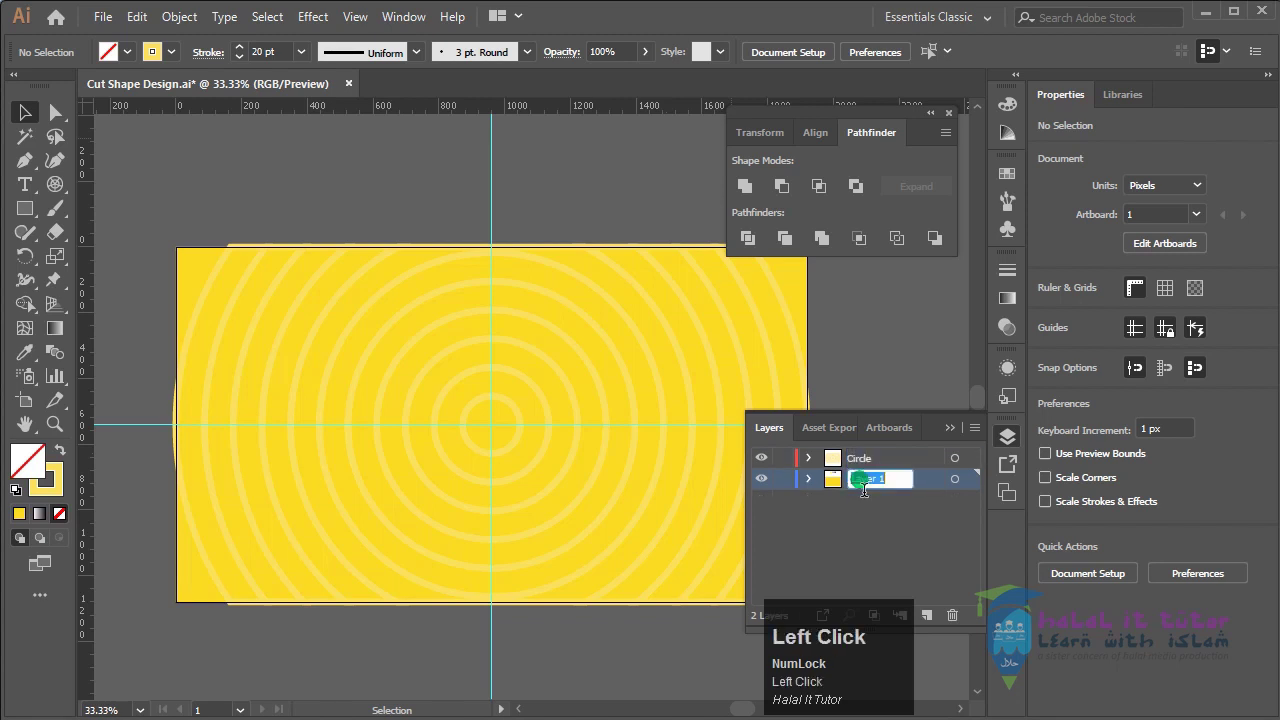
key(shift+g)
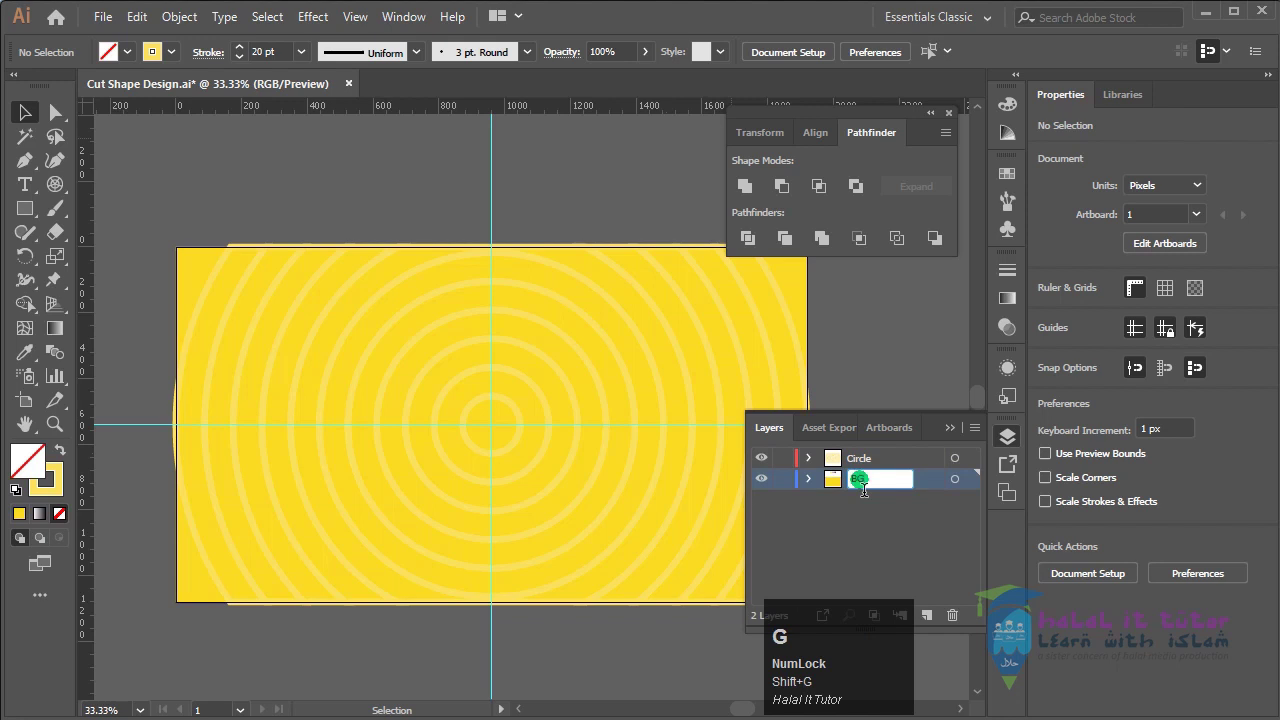
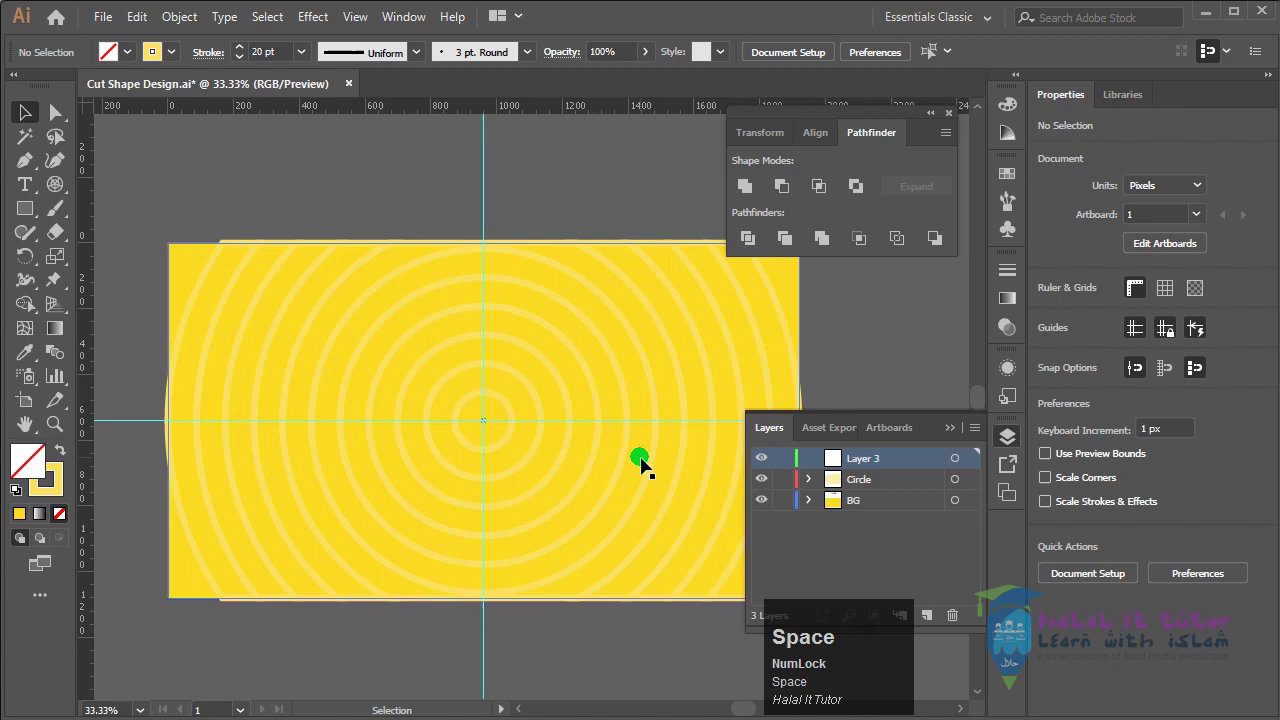
click(626, 409)
key(space)
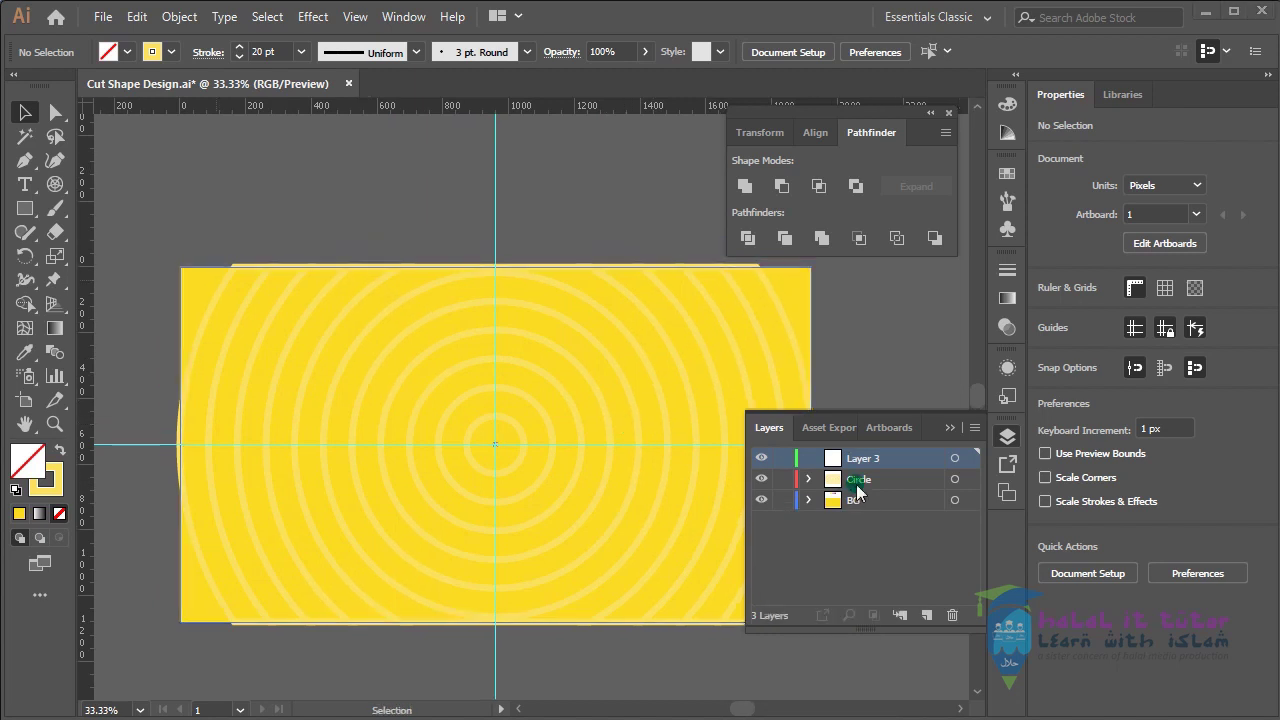
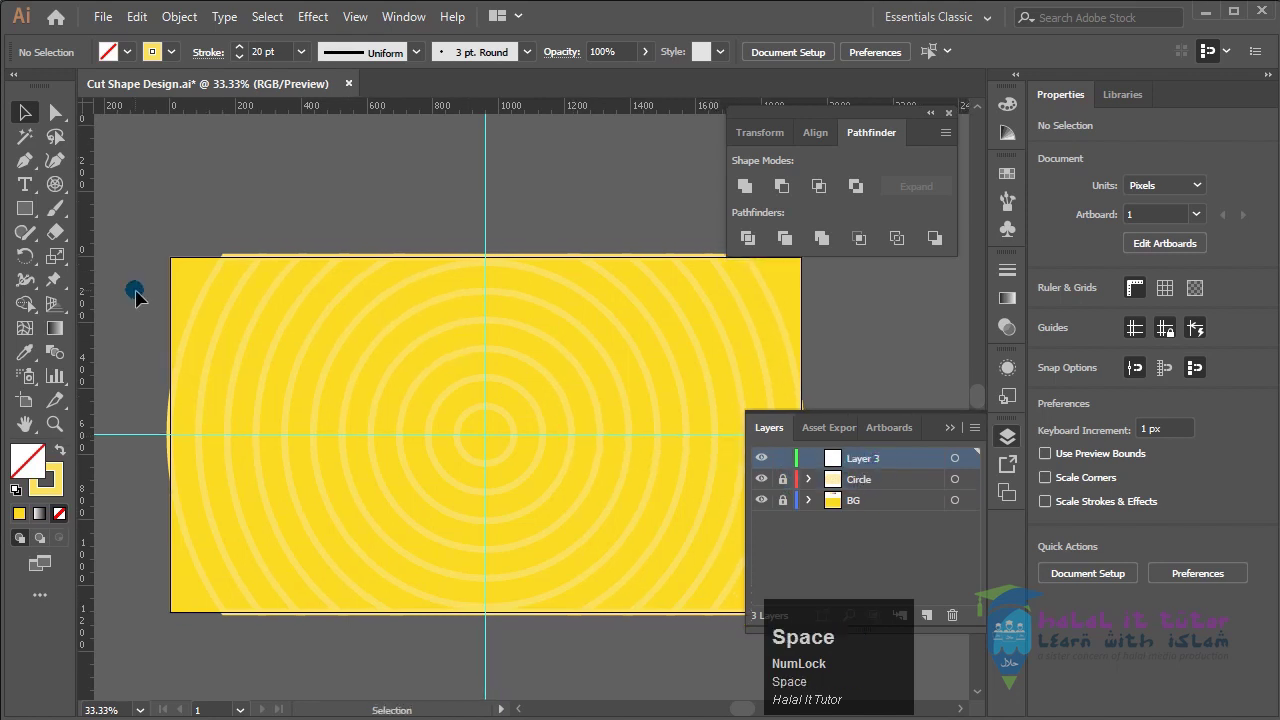
Draw a 700 x 700 px circle outward from the artboard centre with the Ellipse Tool
click(36, 218)
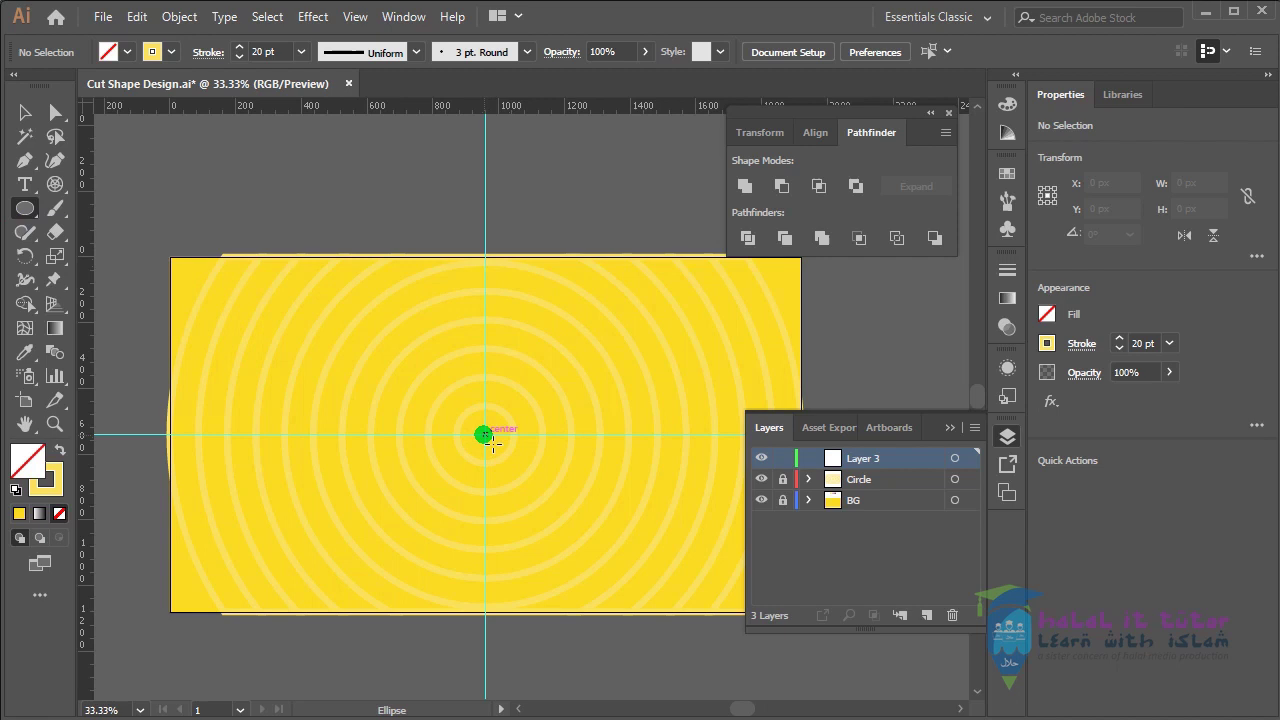
drag(535, 499, 539, 549)
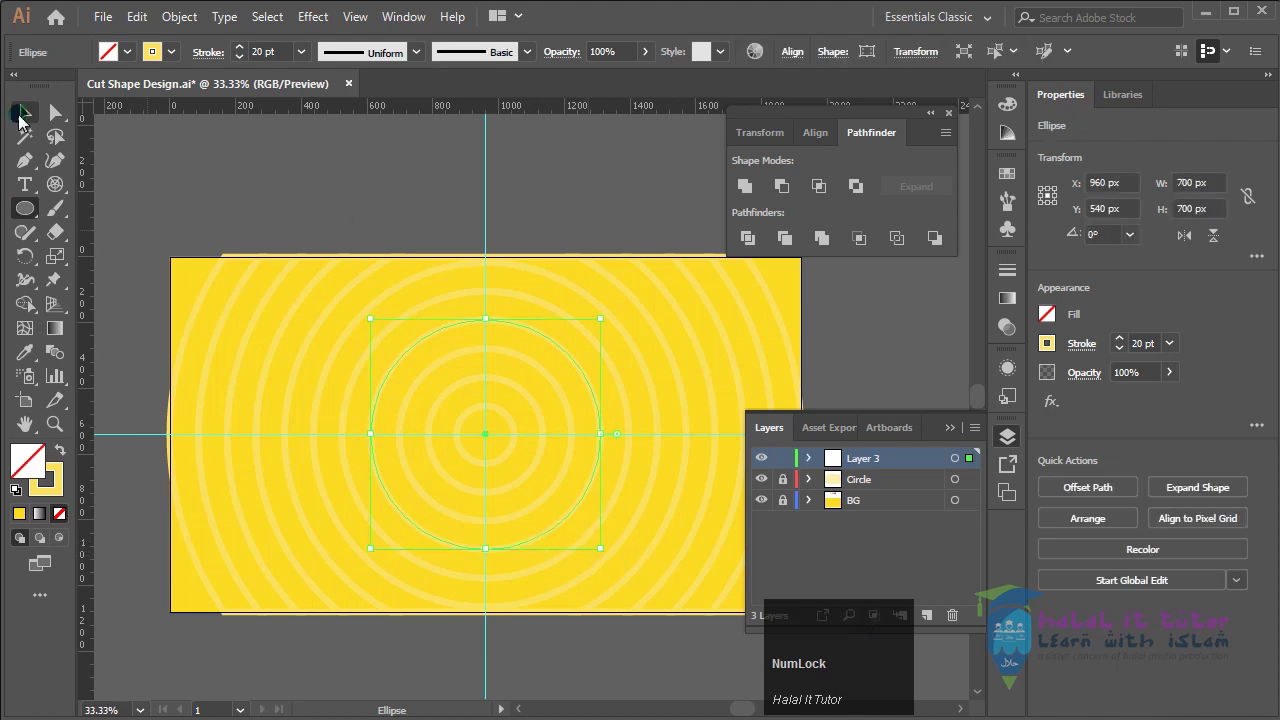
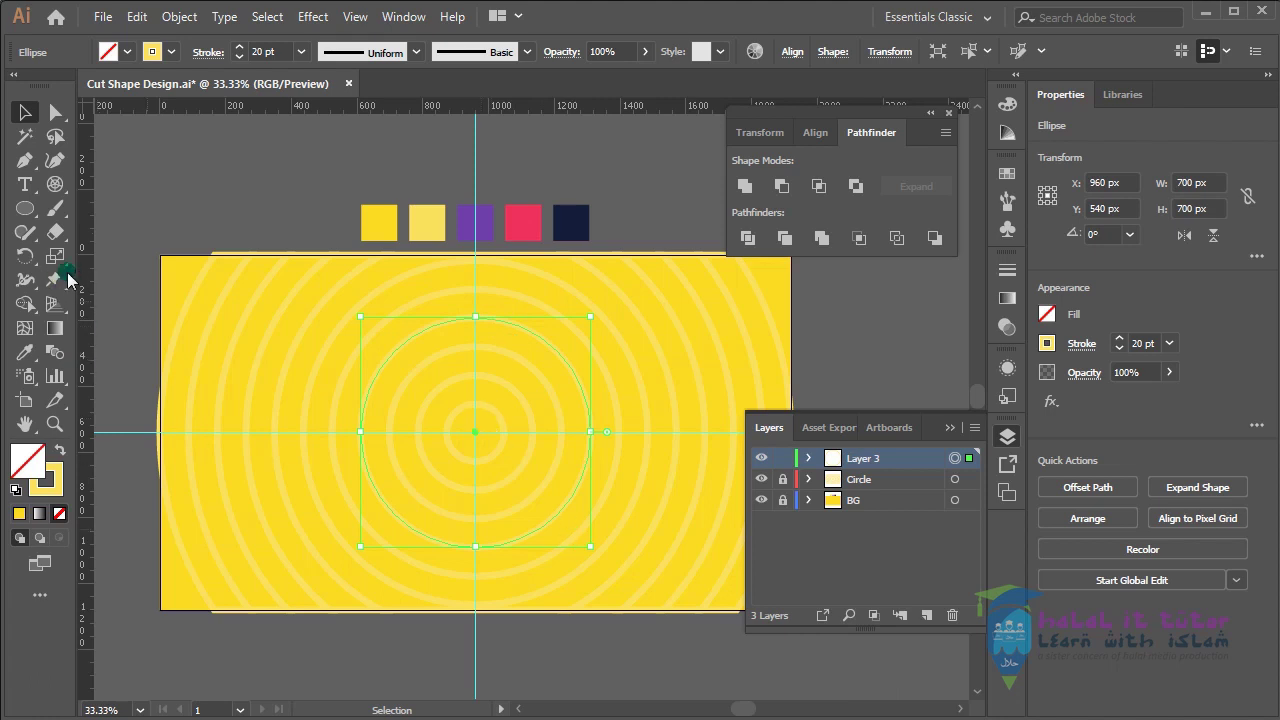
Copy the purple circle, shrink the copy to about 608 px and select both circles
click(32, 358)
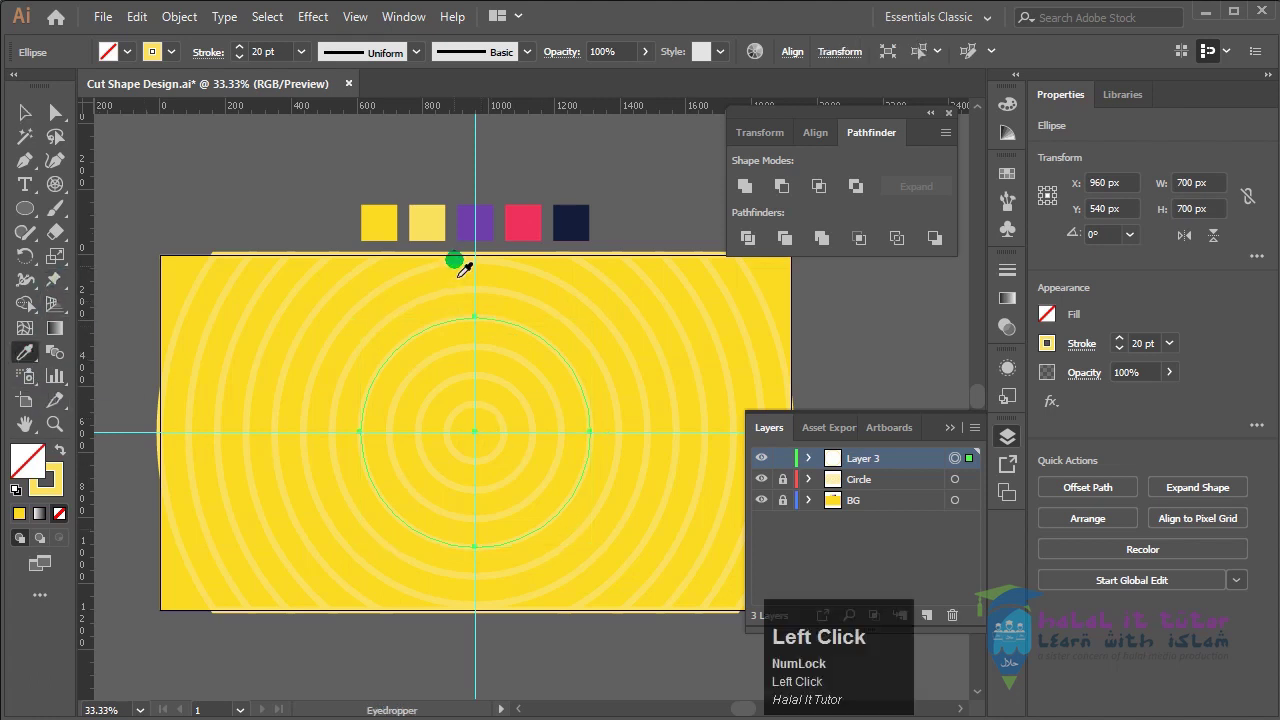
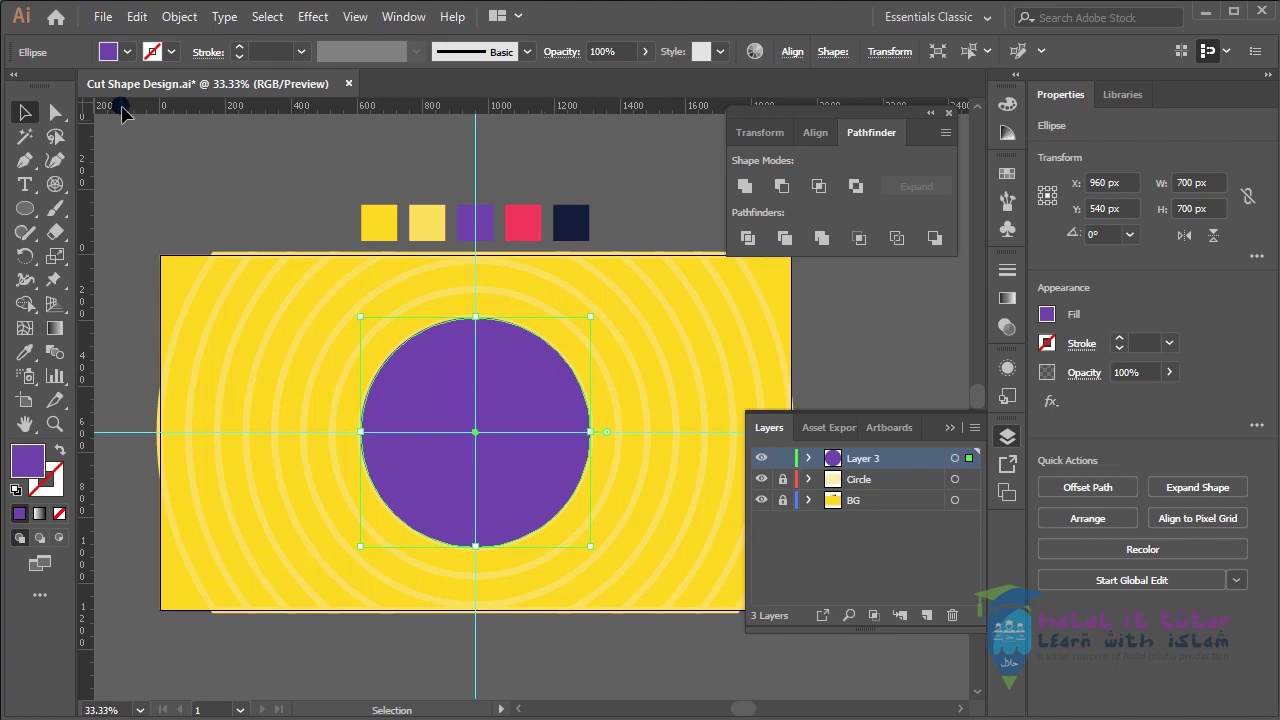
click(142, 23)
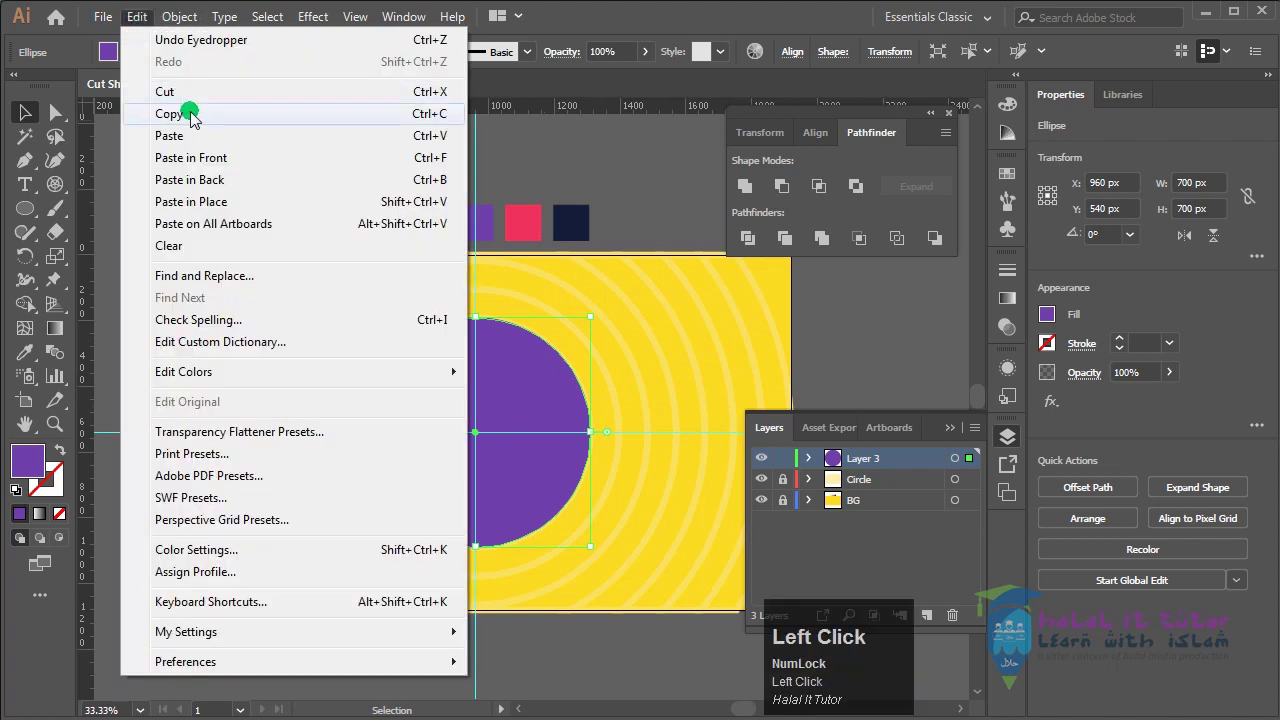
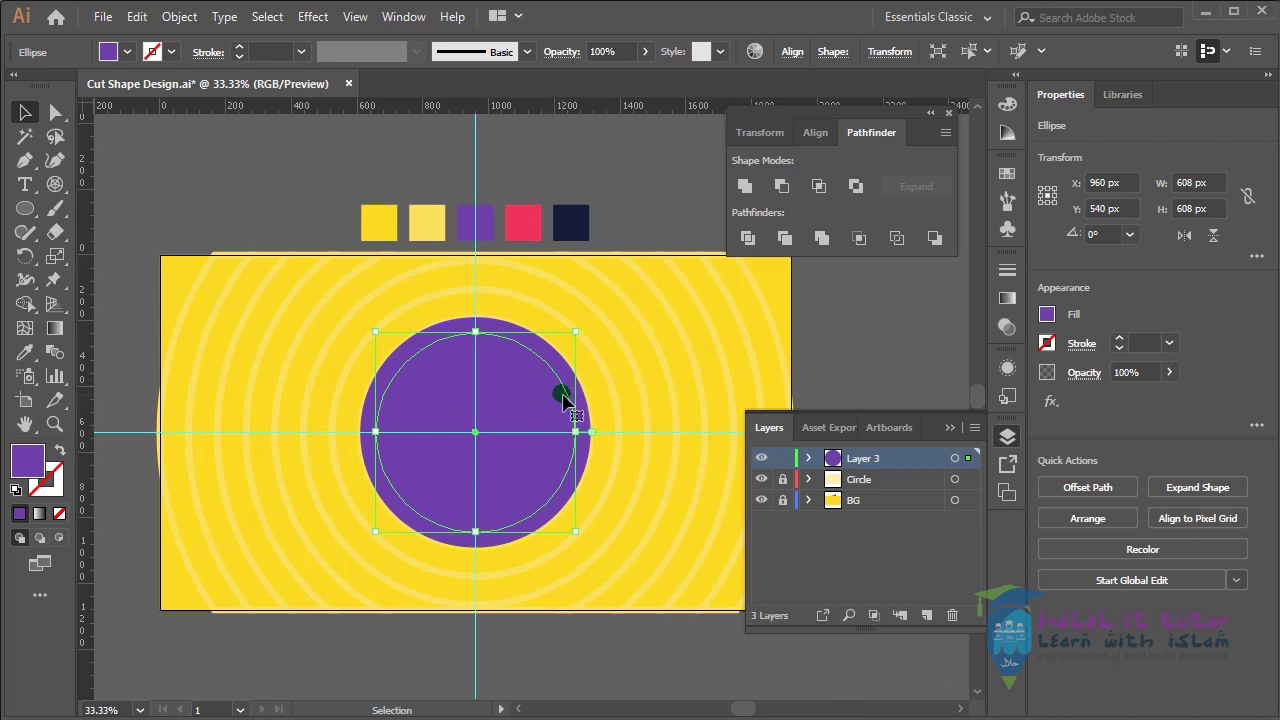
drag(646, 379, 487, 372)
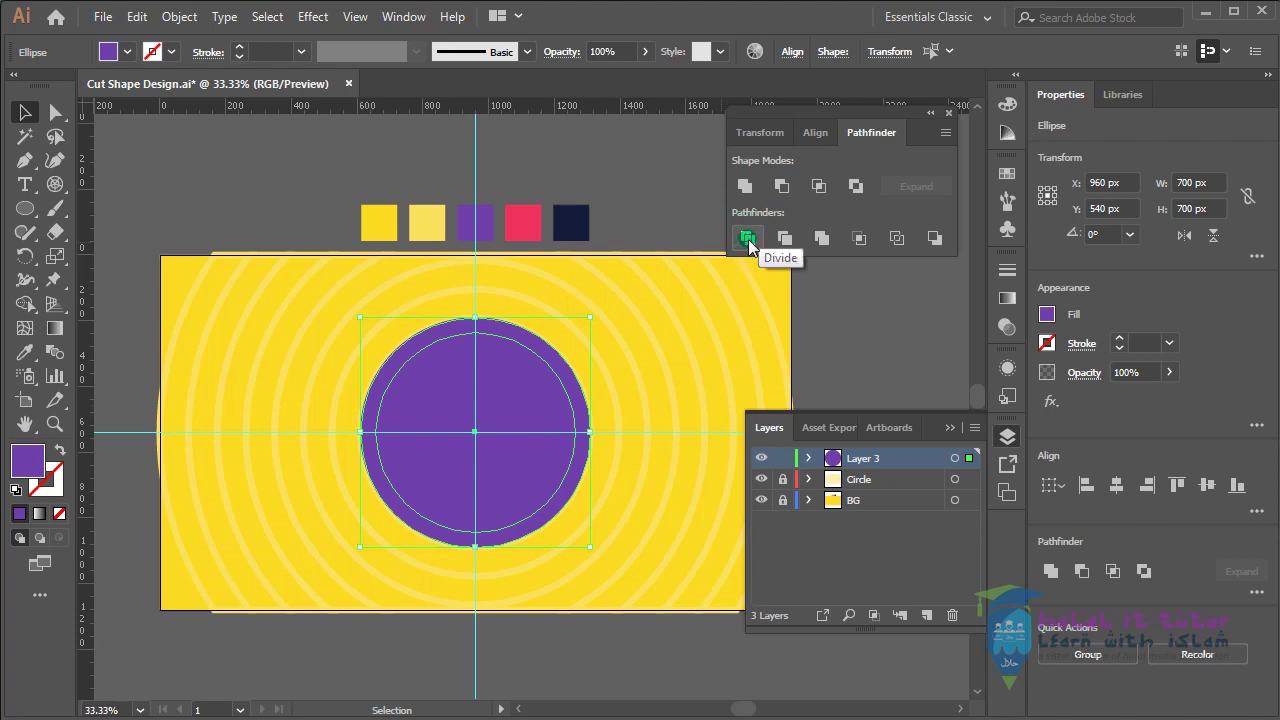
drag(755, 243, 515, 452)
Divide the circles, ungroup the pieces and delete the inner disc to leave a ring
key(ctrl+z)
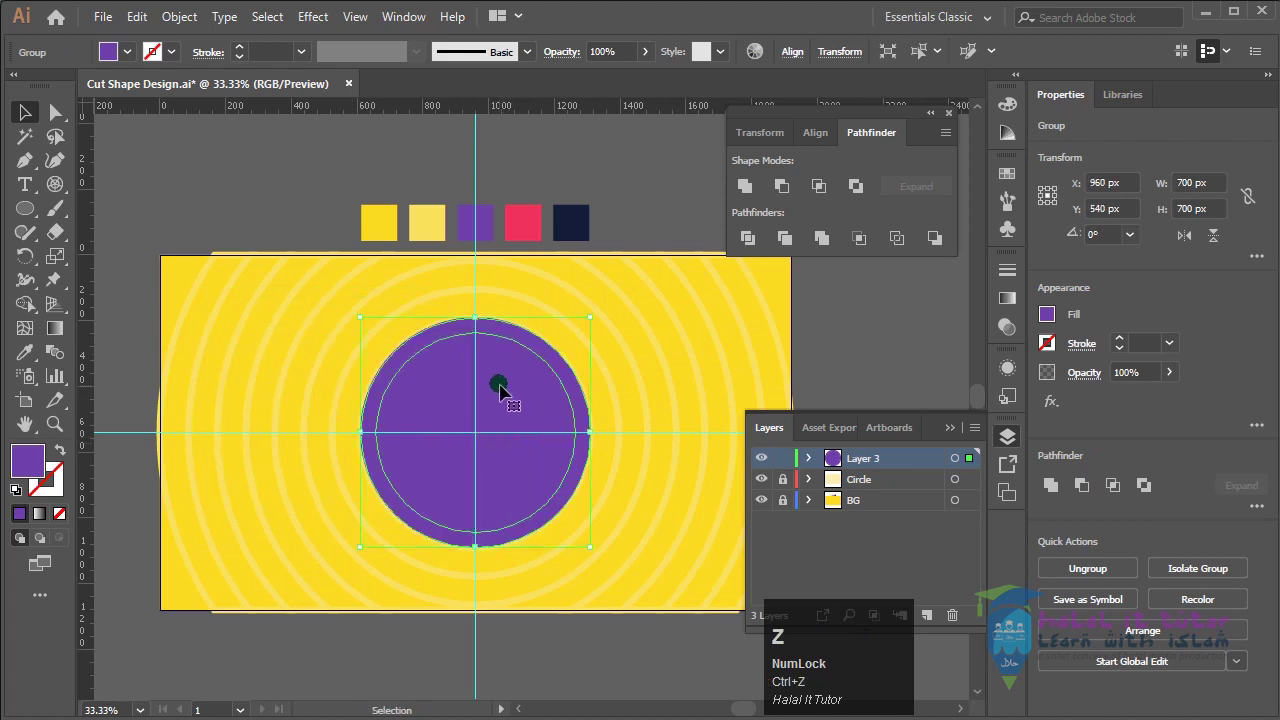
right_click(512, 383)
right_click(601, 561)
click(914, 327)
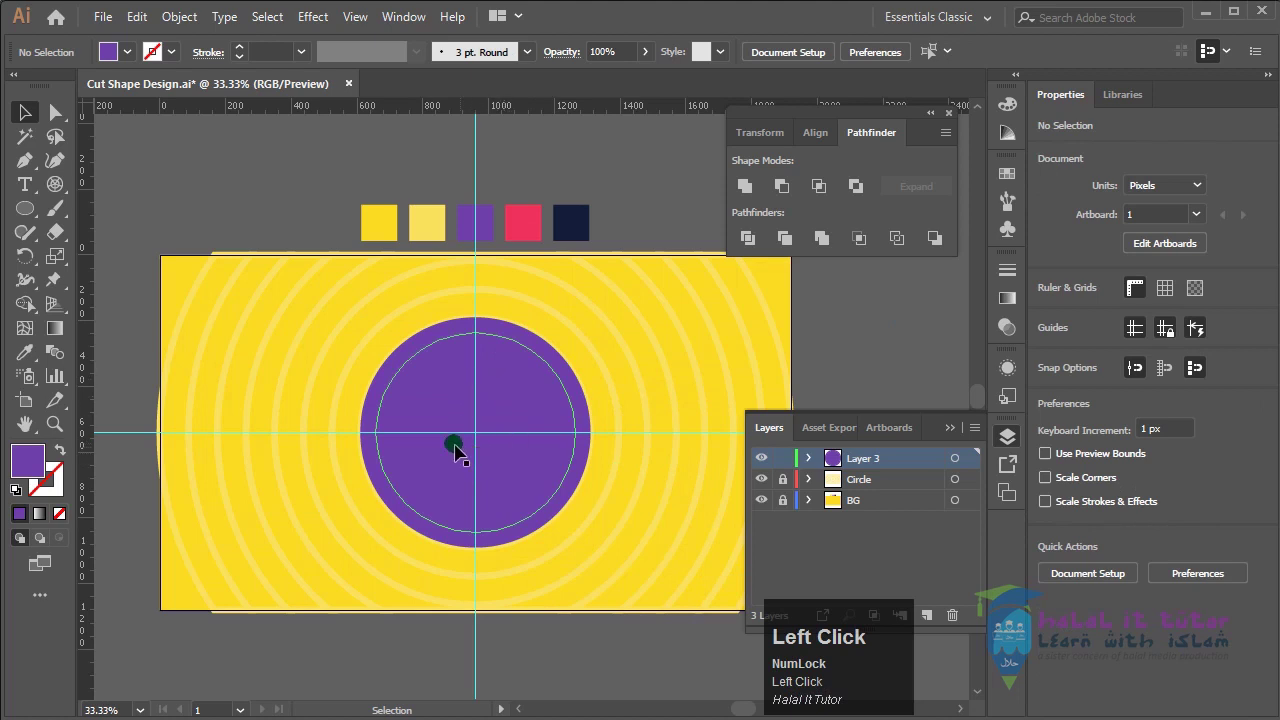
click(522, 396)
key(Delete)
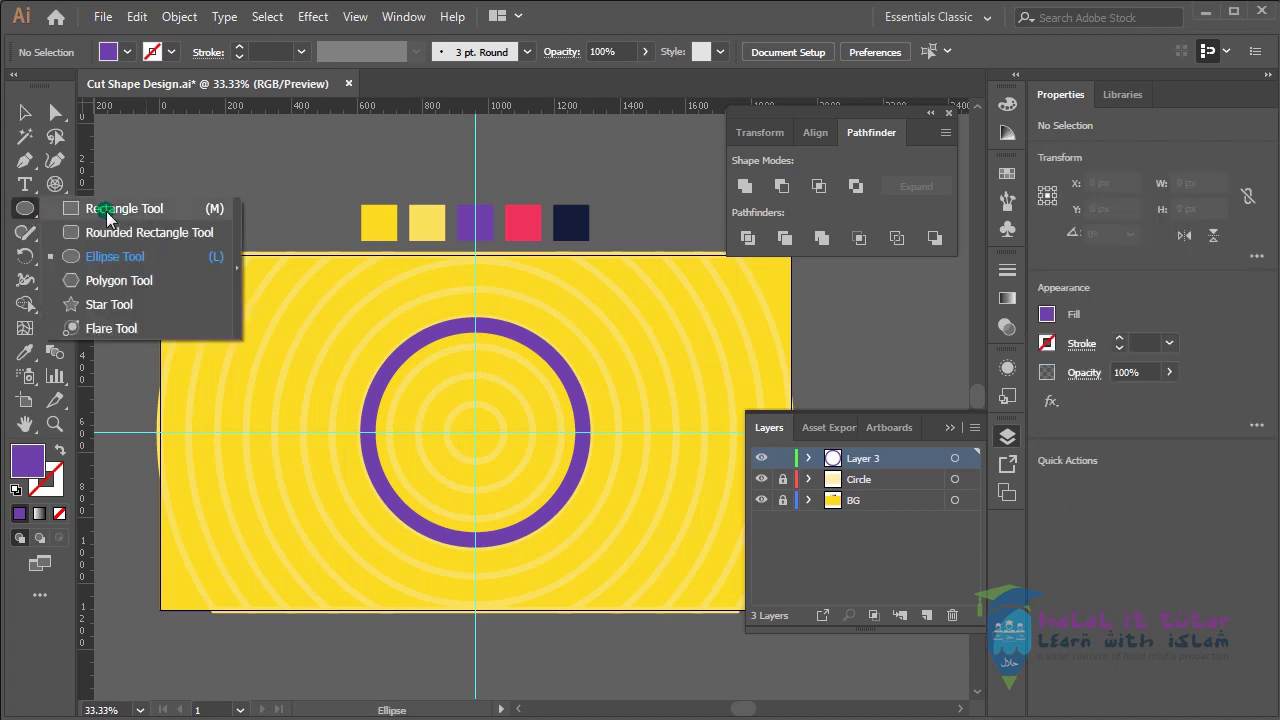
Draw a small purple rectangle above the ring, nudge it centred and round it into a pill
drag(467, 287, 508, 306)
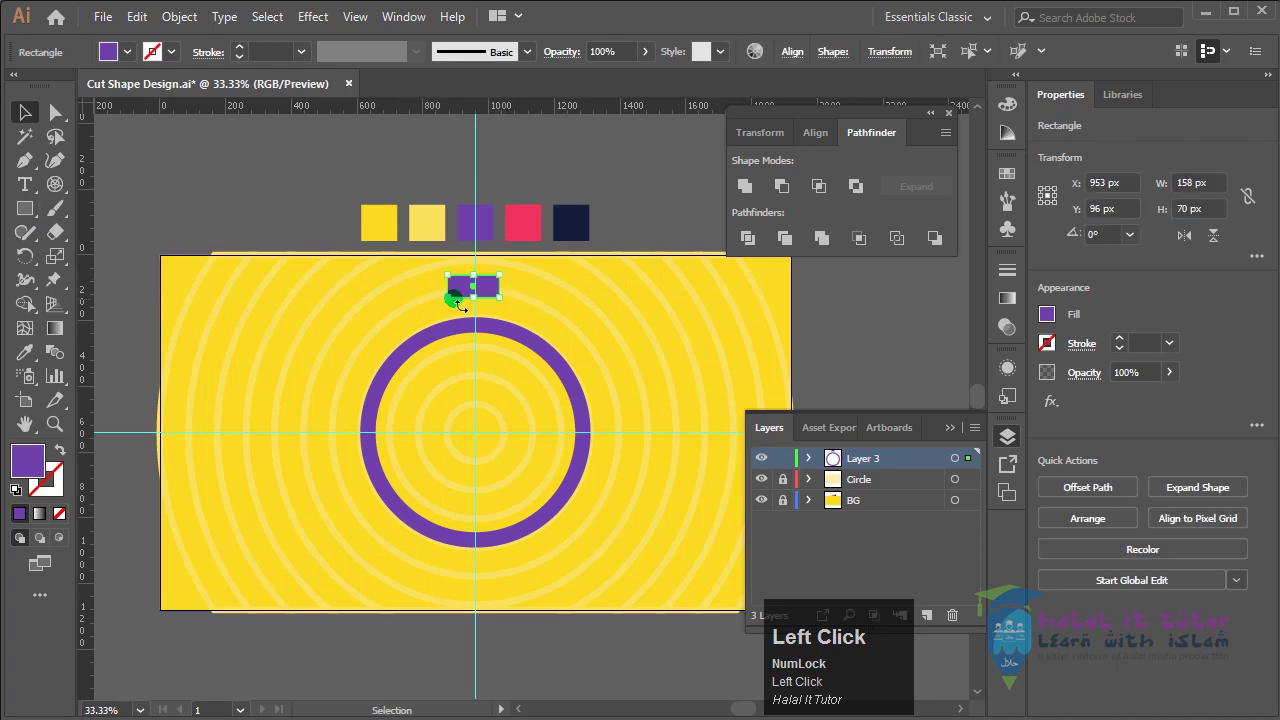
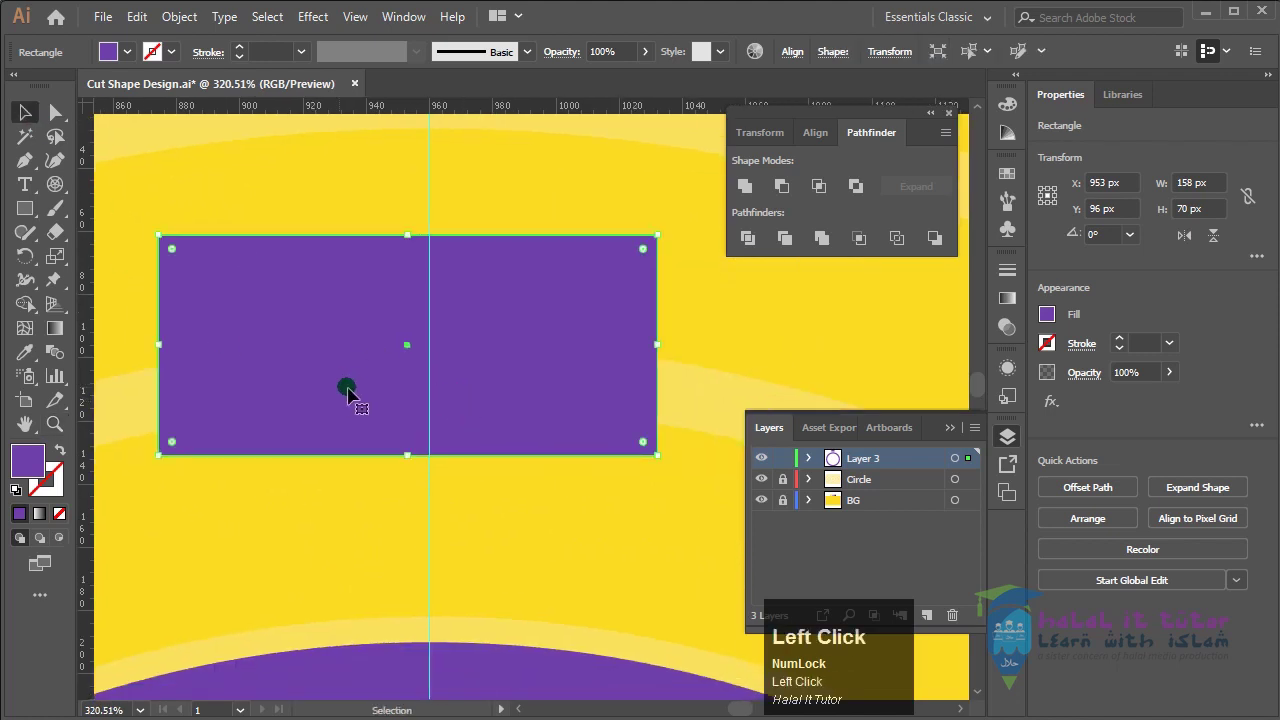
key(Left)
key(Right)
key(Left)
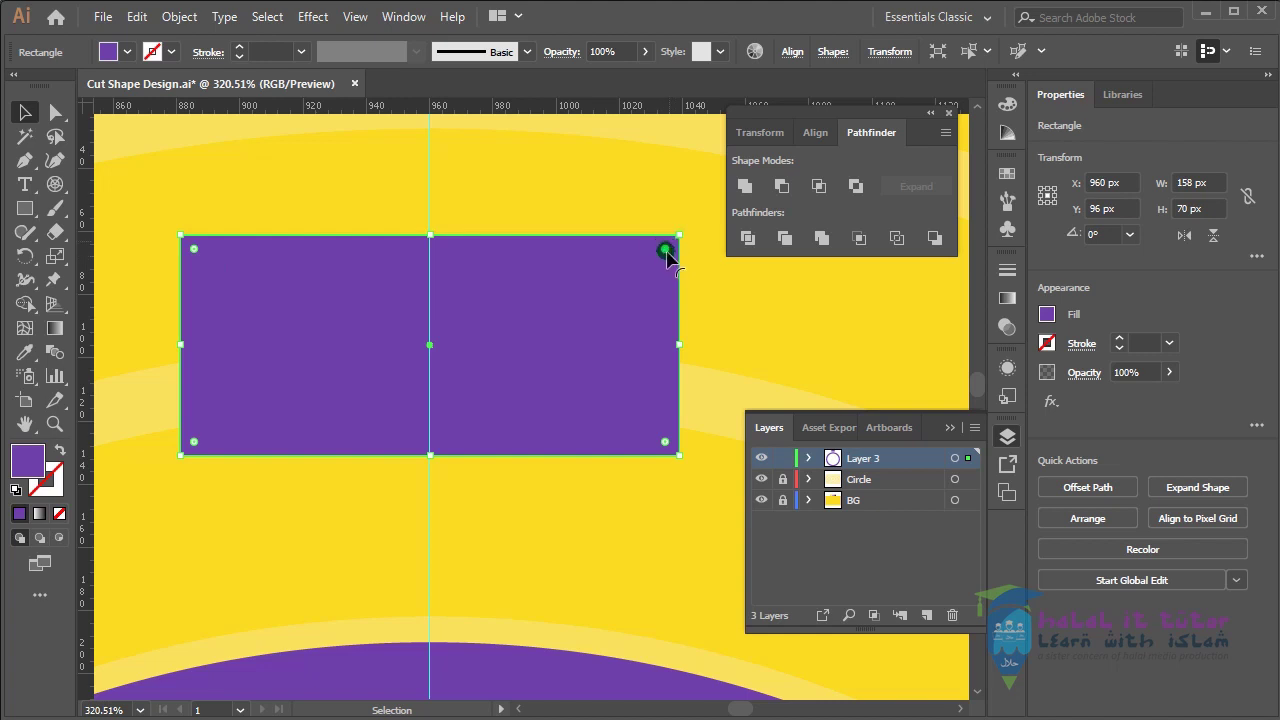
drag(673, 255, 467, 476)
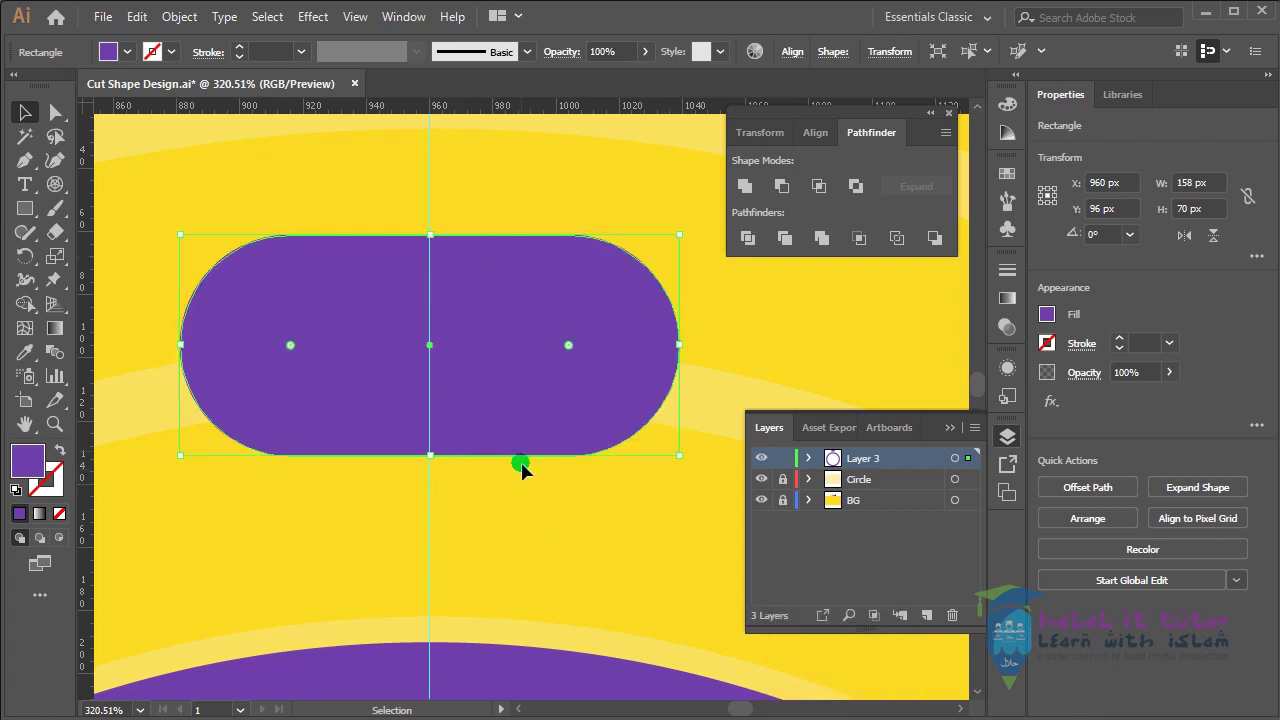
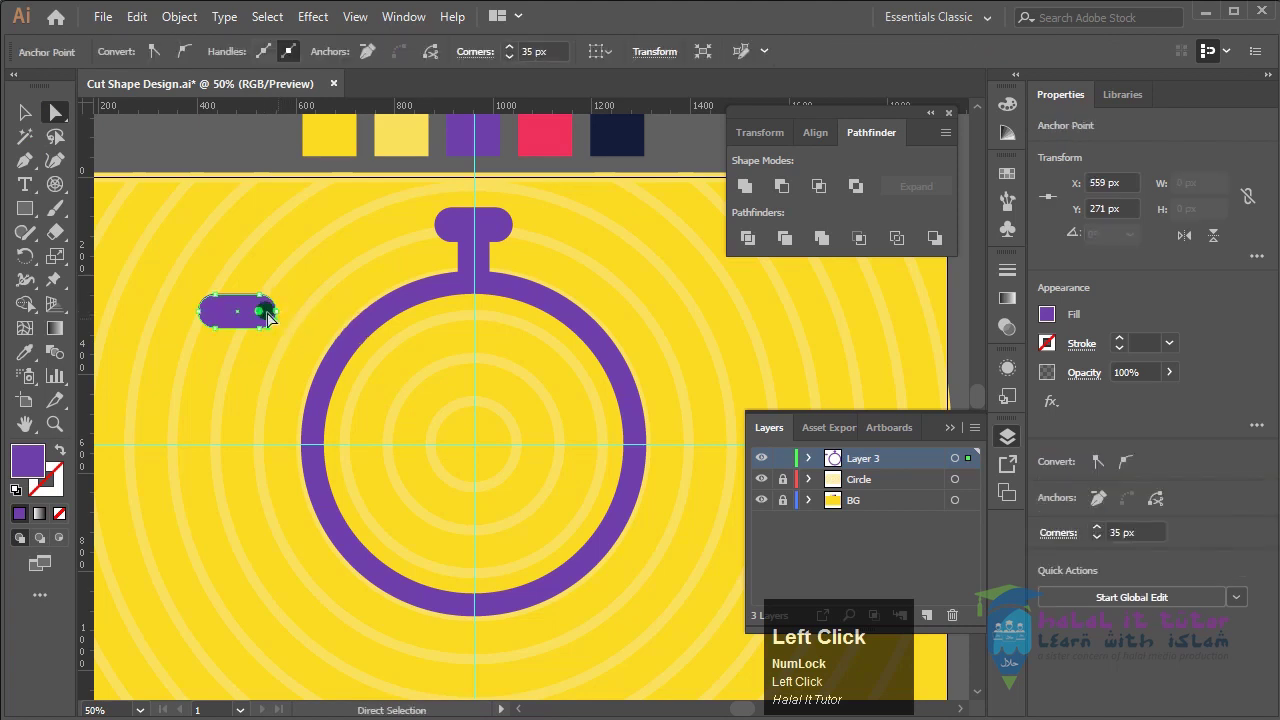
Delete an end point of the small pill to make a half-pill nub with one flat side
key(Delete)
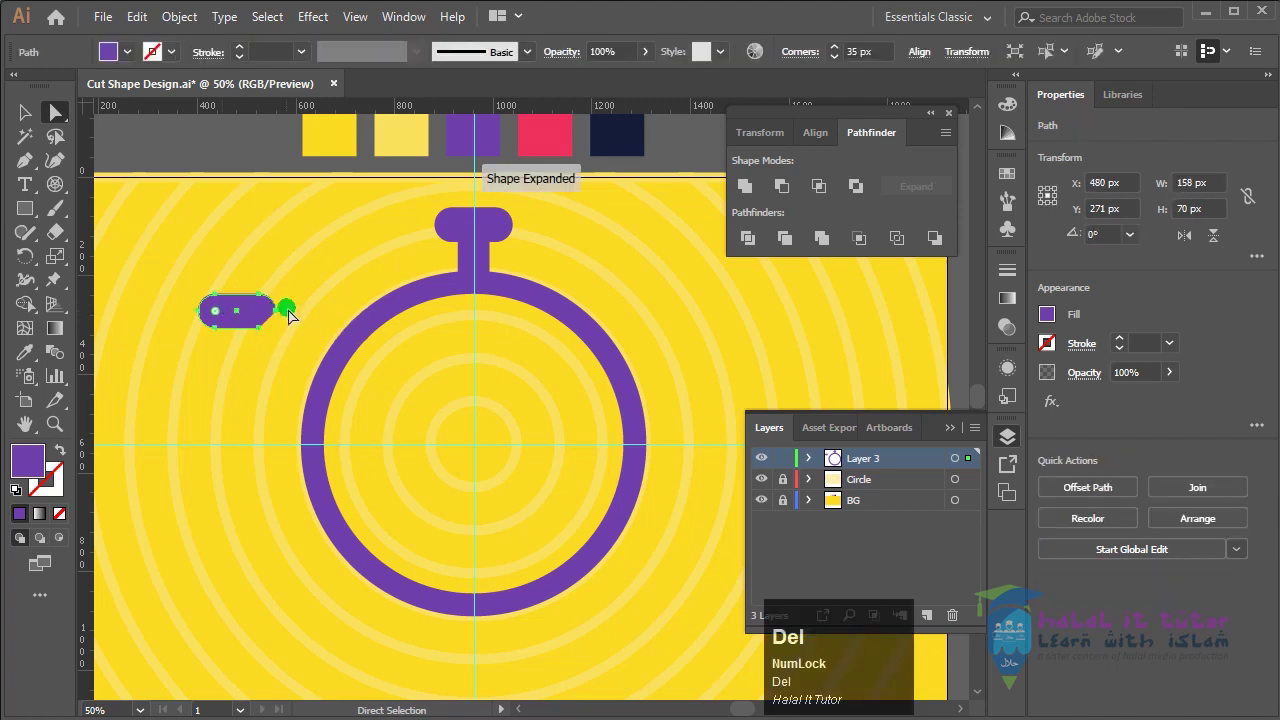
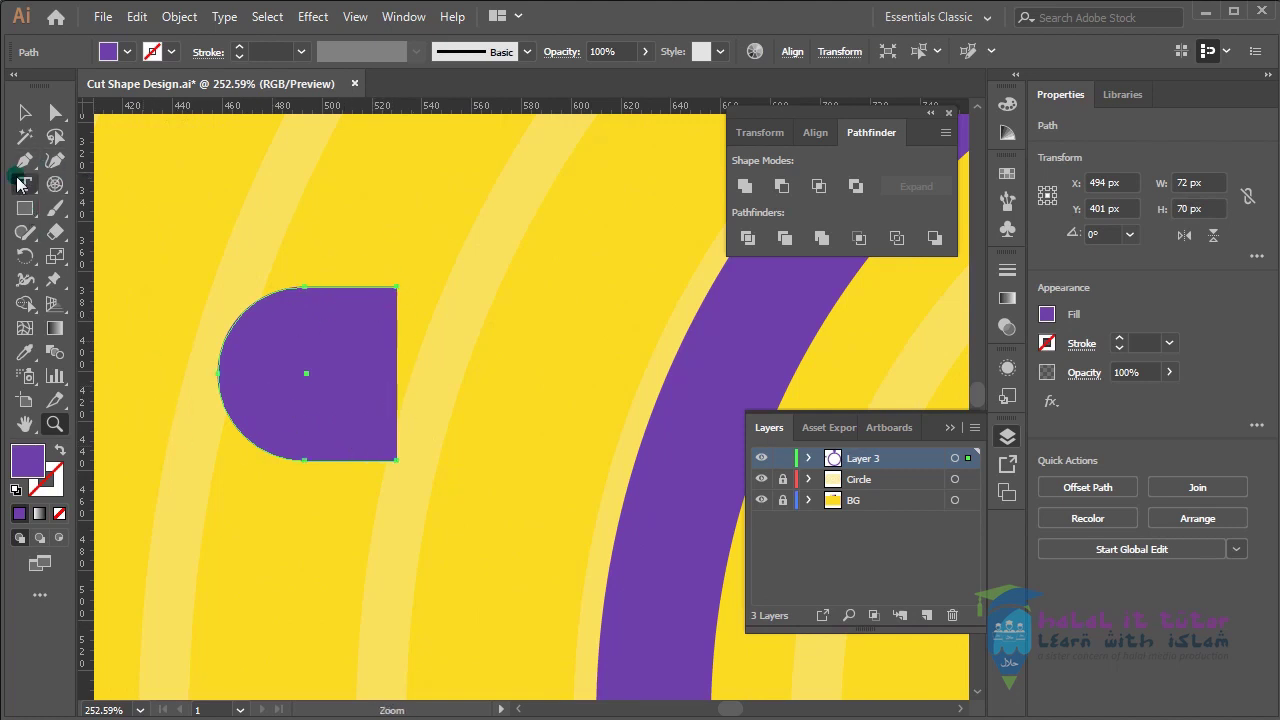
click(32, 170)
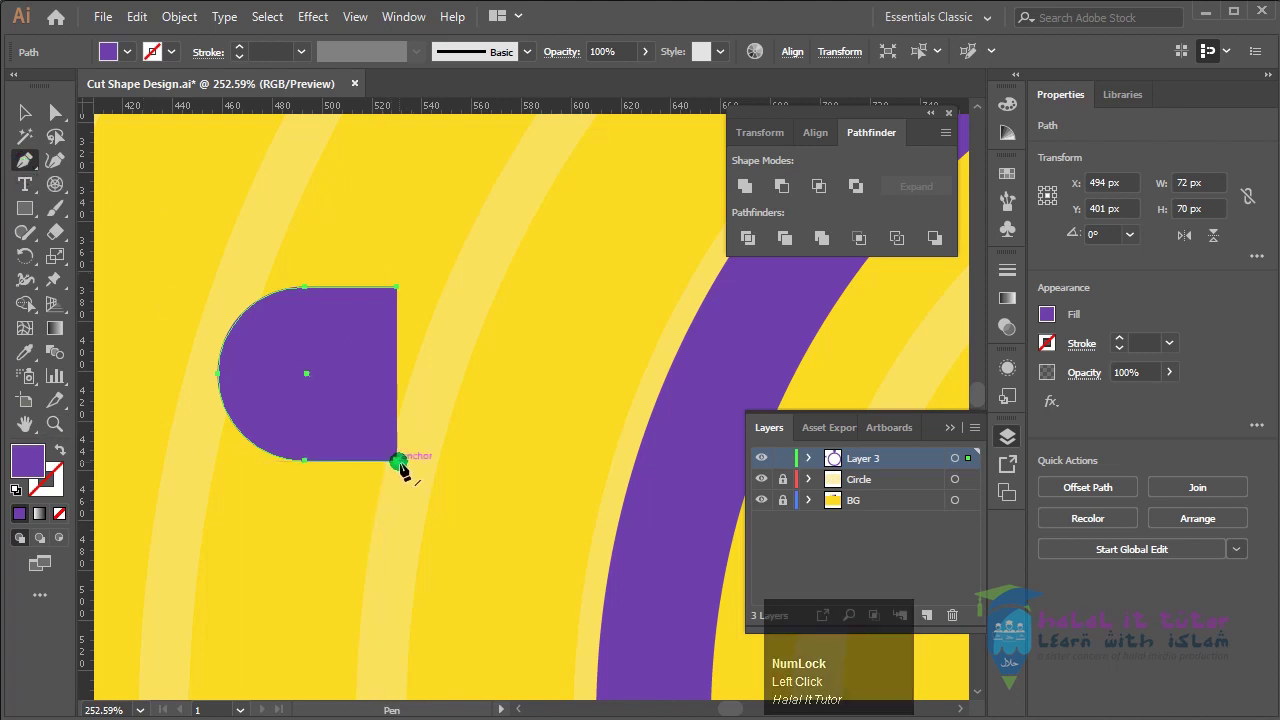
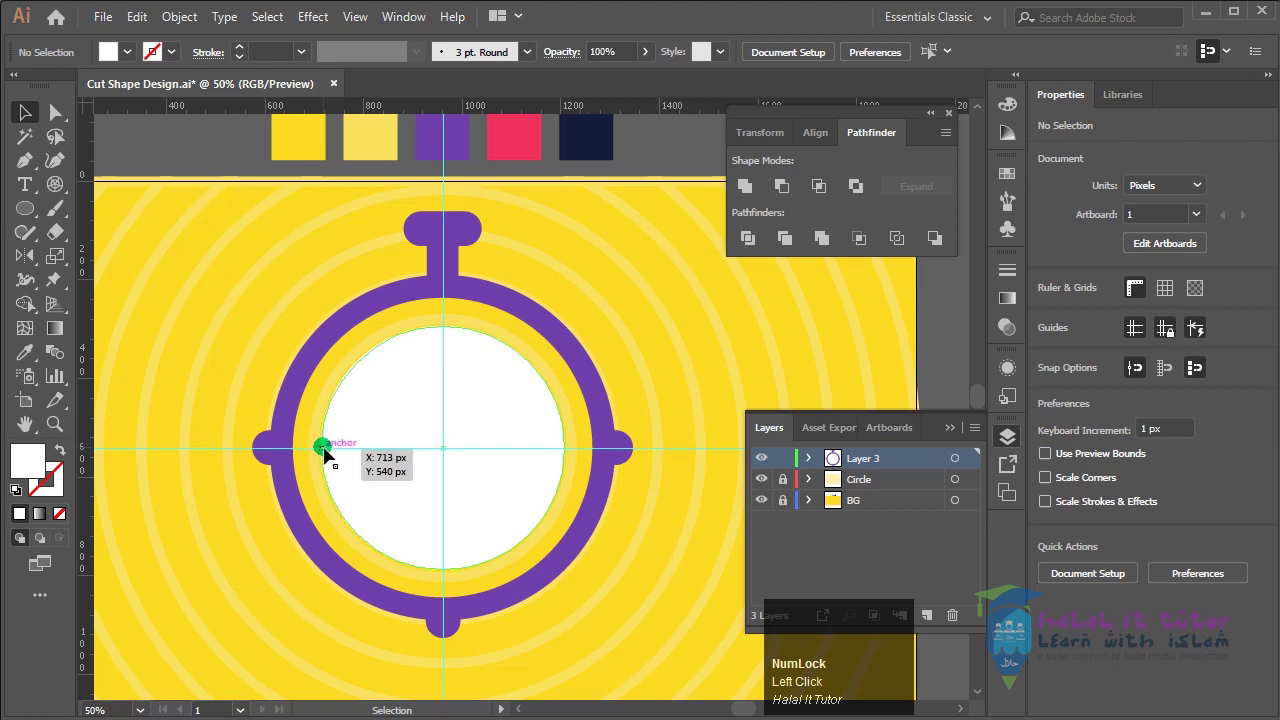
Select the white face and delete its top-right anchor to cut away that quarter
click(520, 398)
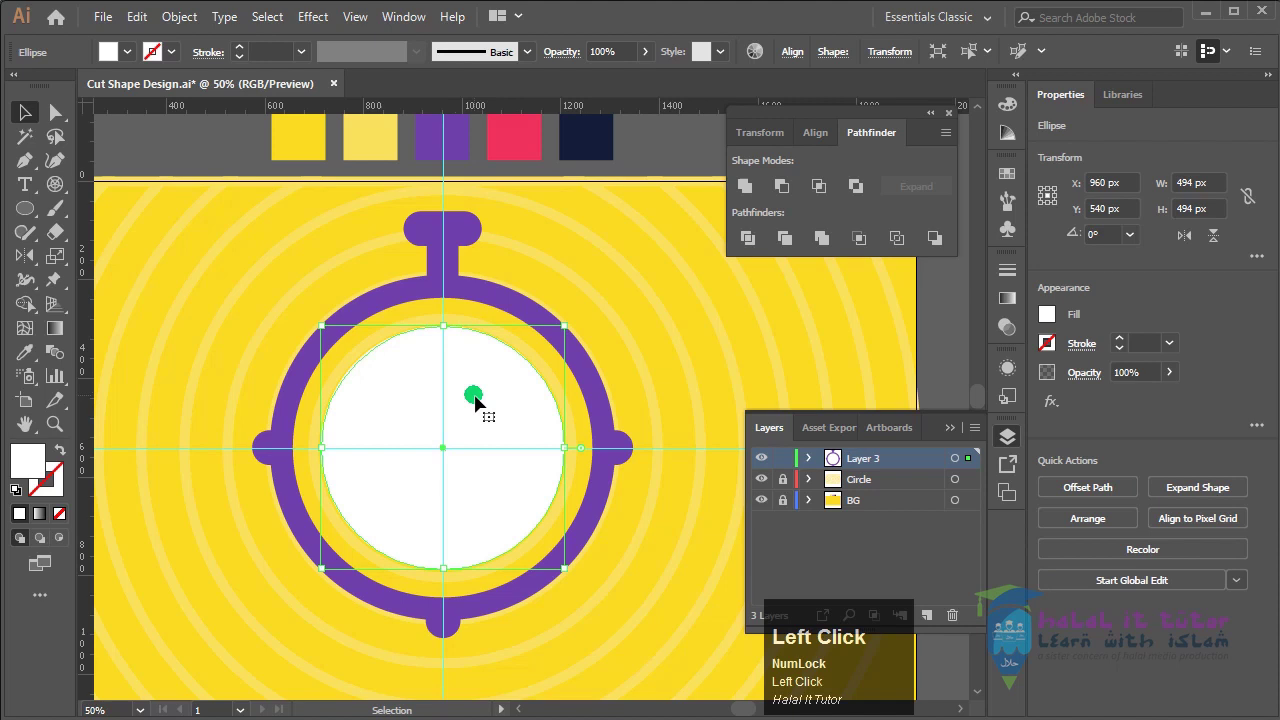
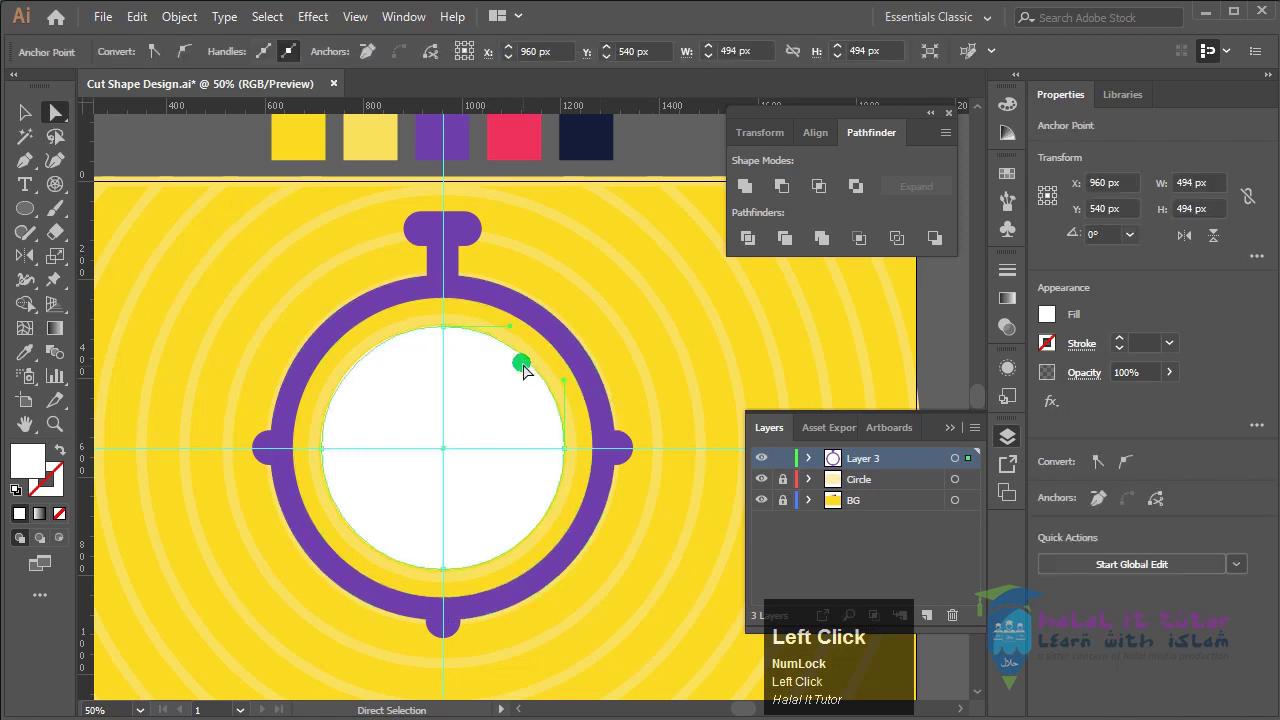
key(Delete)
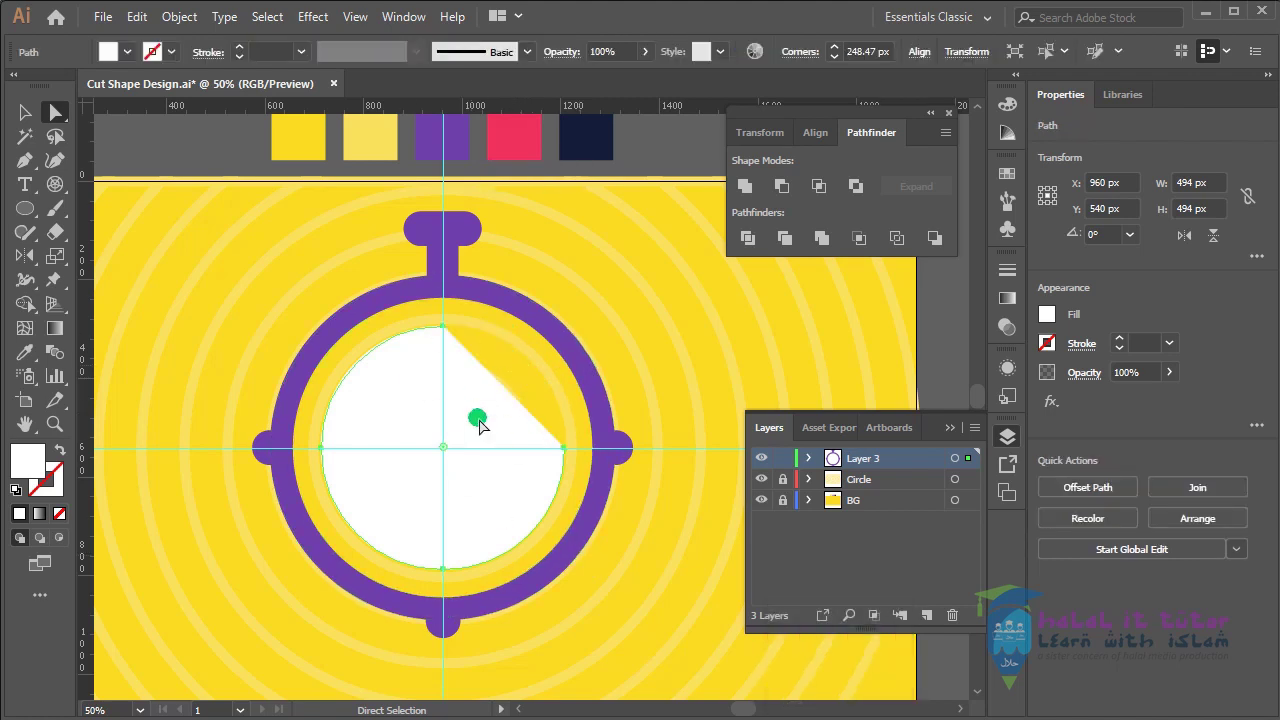
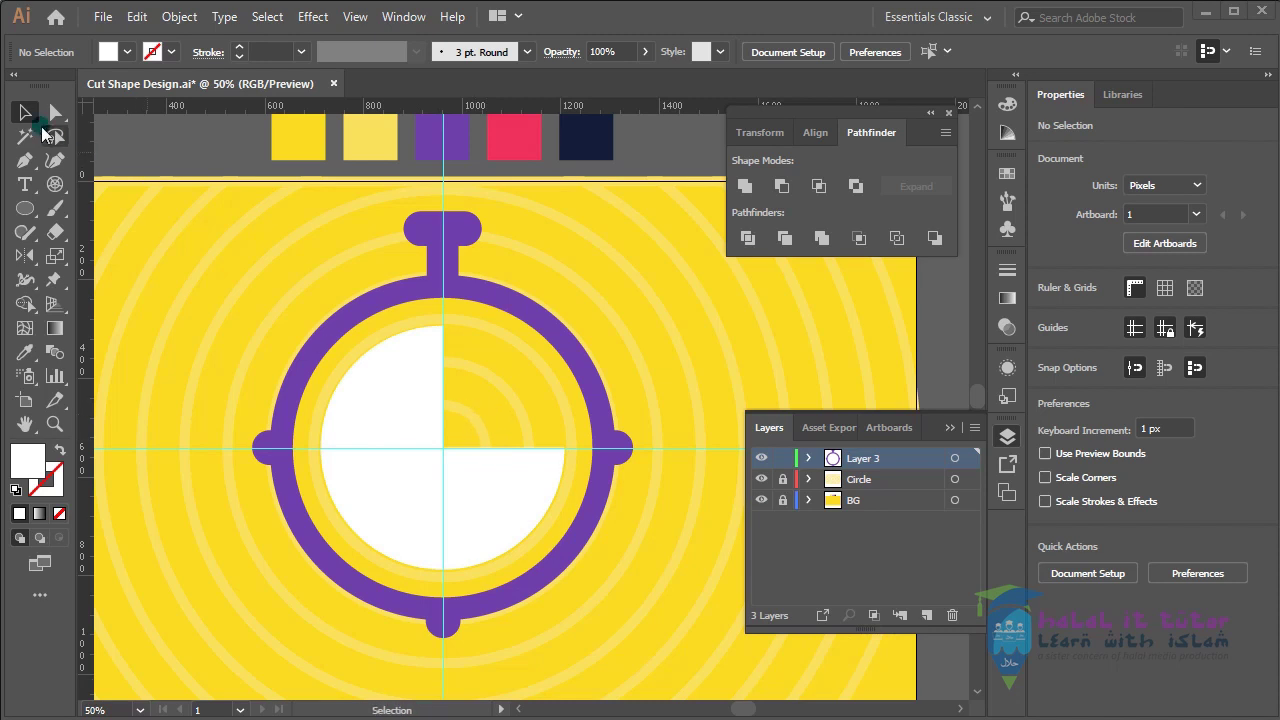
Undo the anchor deletion so the white face is a full 494 px circle again
key(ctrl+Num_Lock)
key(ctrl+z)
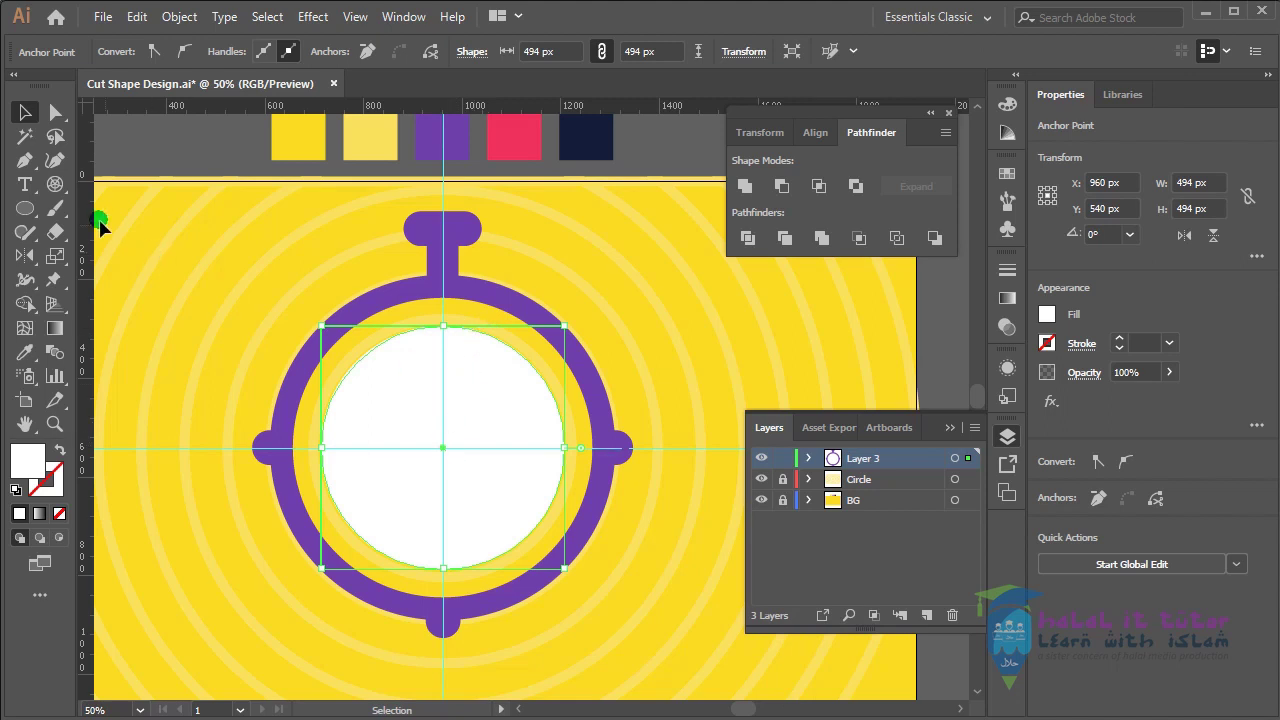
Add an anchor on the face with the Pen, then delete two points to open a flat-cut top-right wedge
click(29, 165)
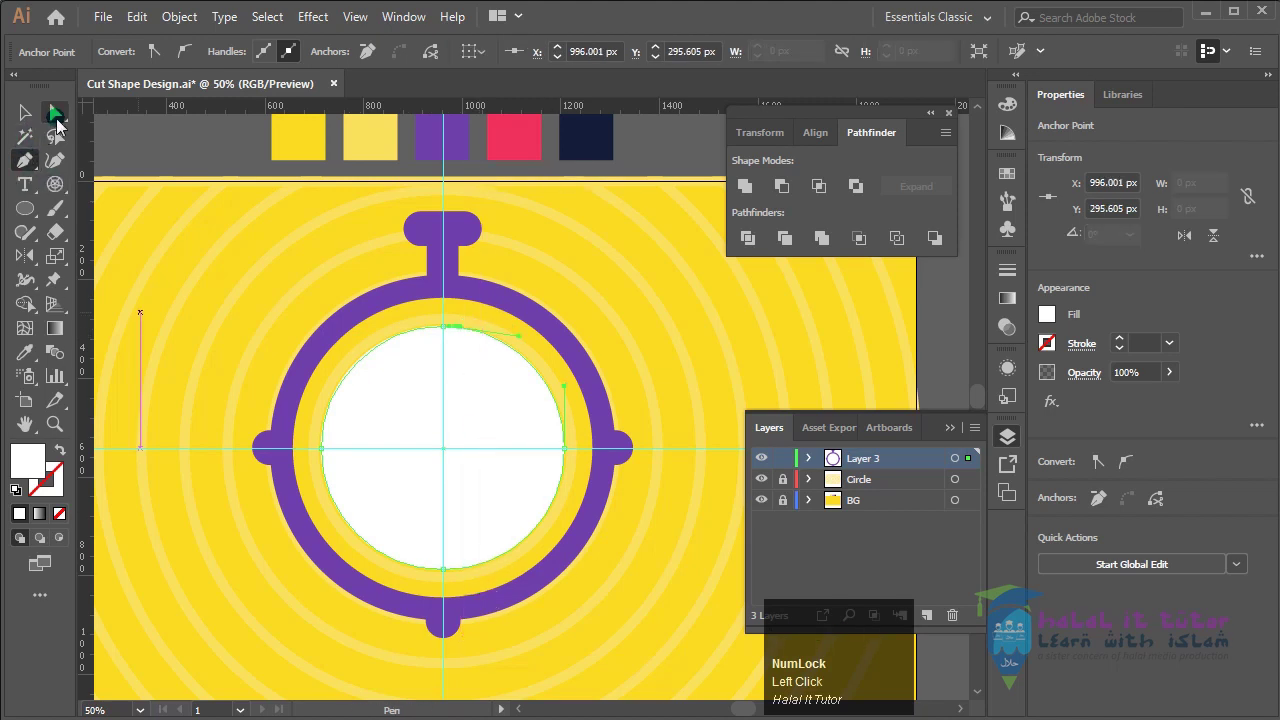
click(66, 125)
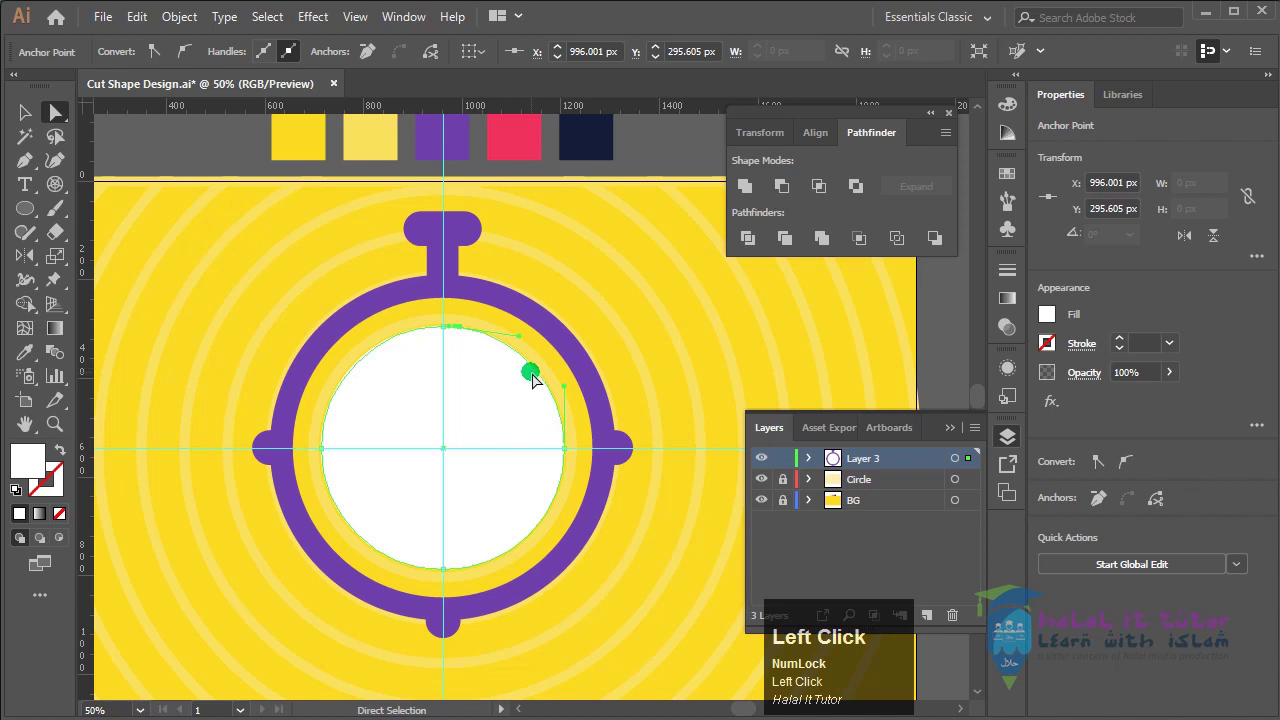
key(Delete)
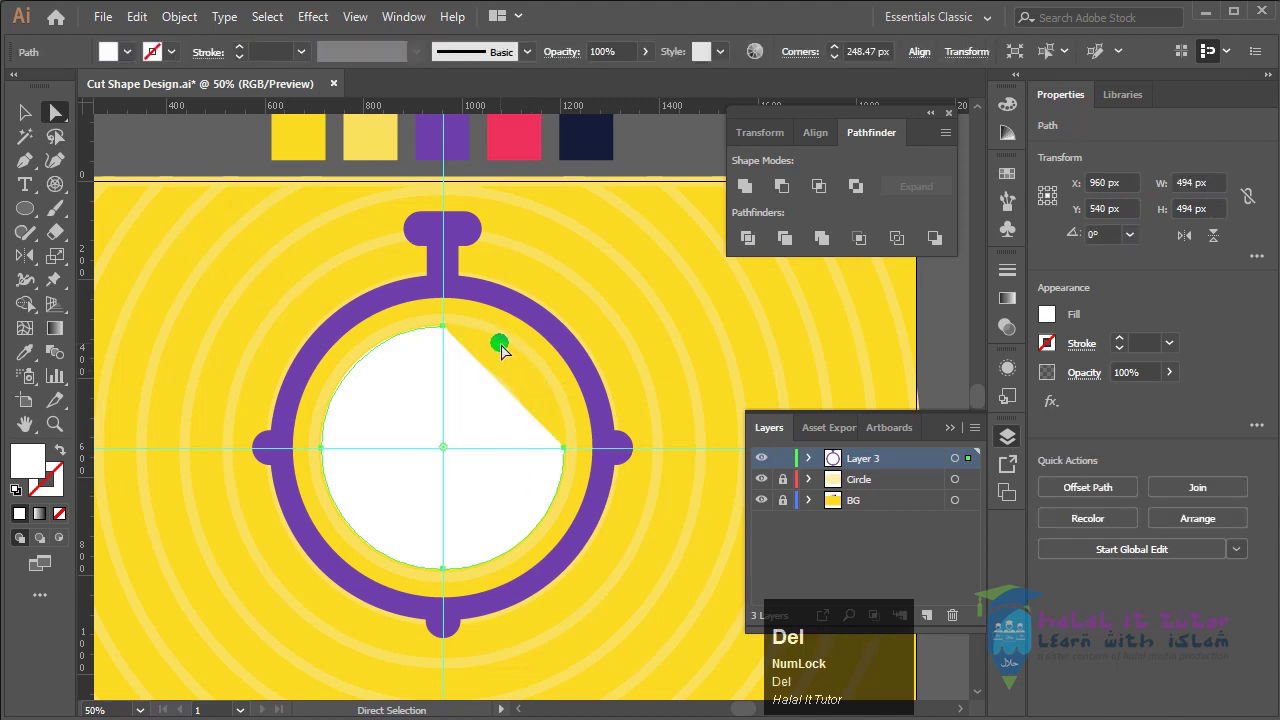
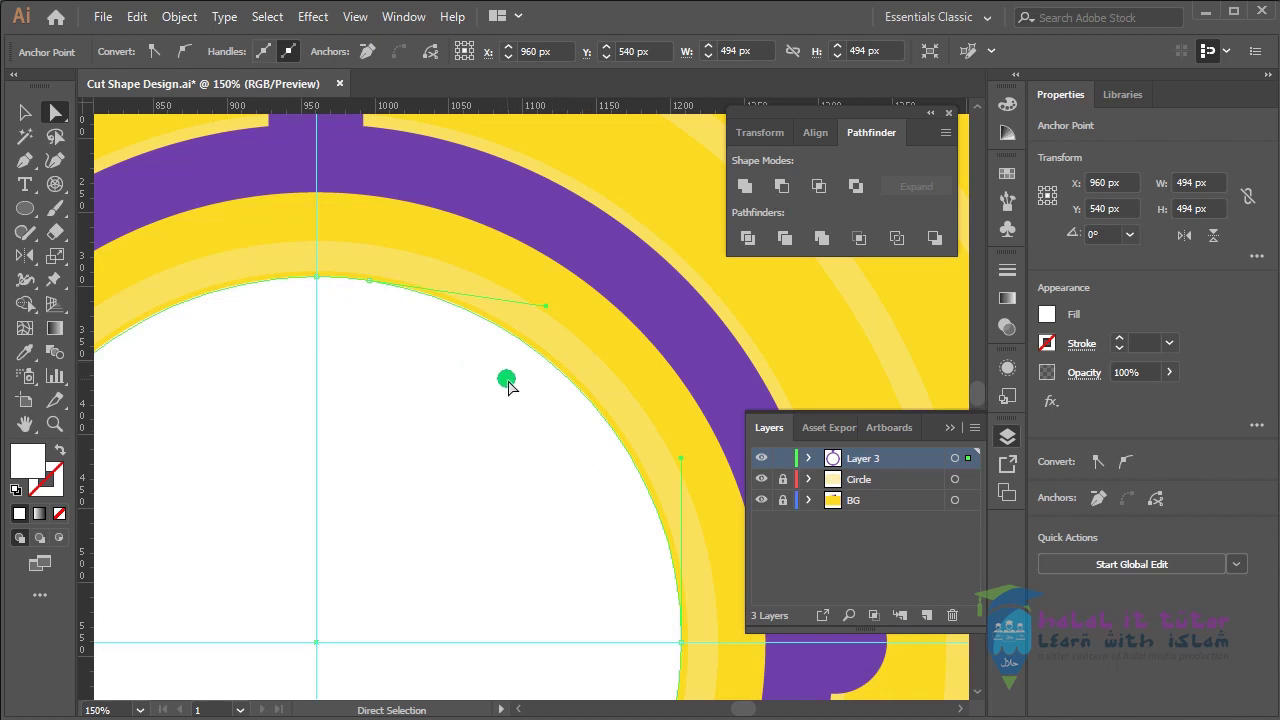
key(Delete)
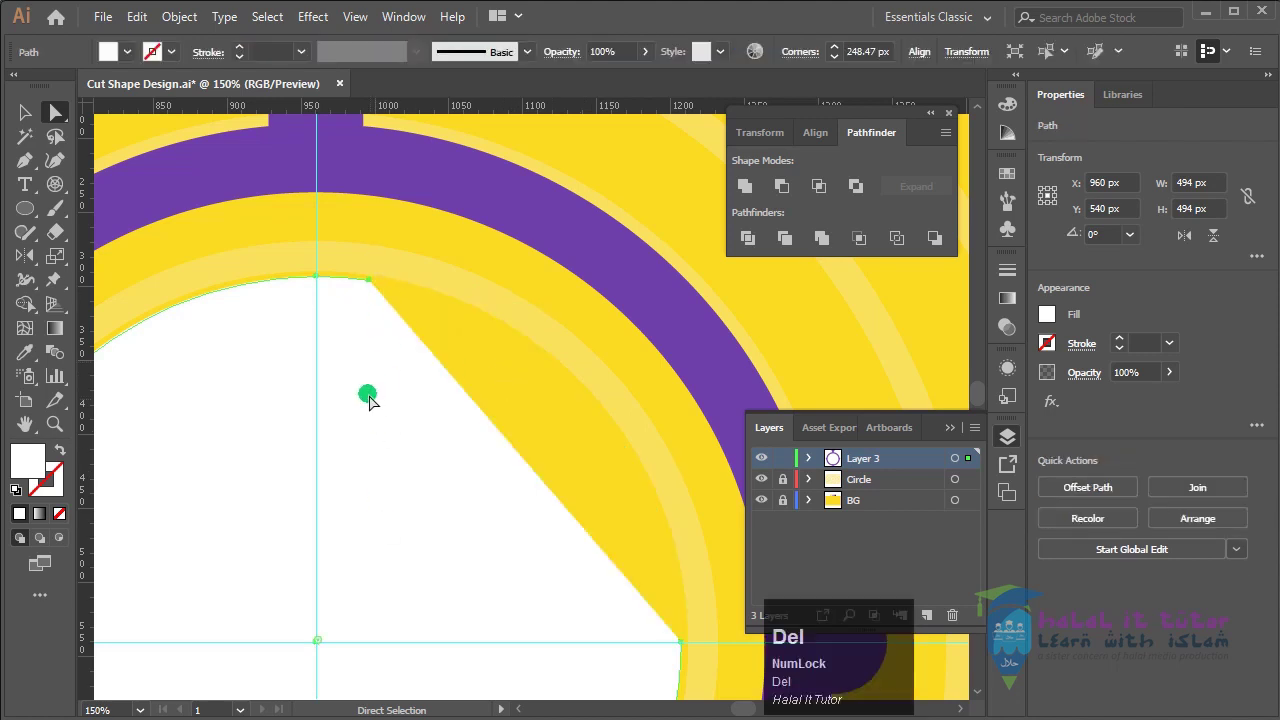
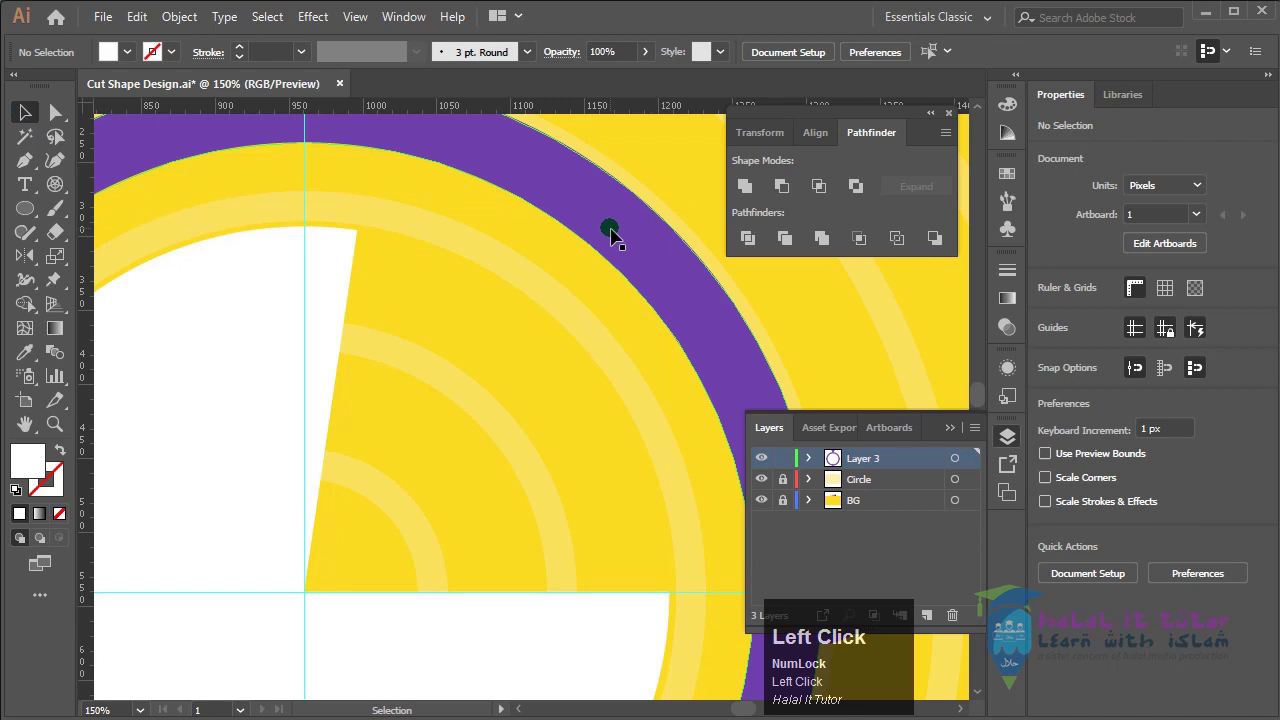
Zoom out, select the pie-cut white face and resize it, then adjust the view of the whole watch
key(ctrl+-)
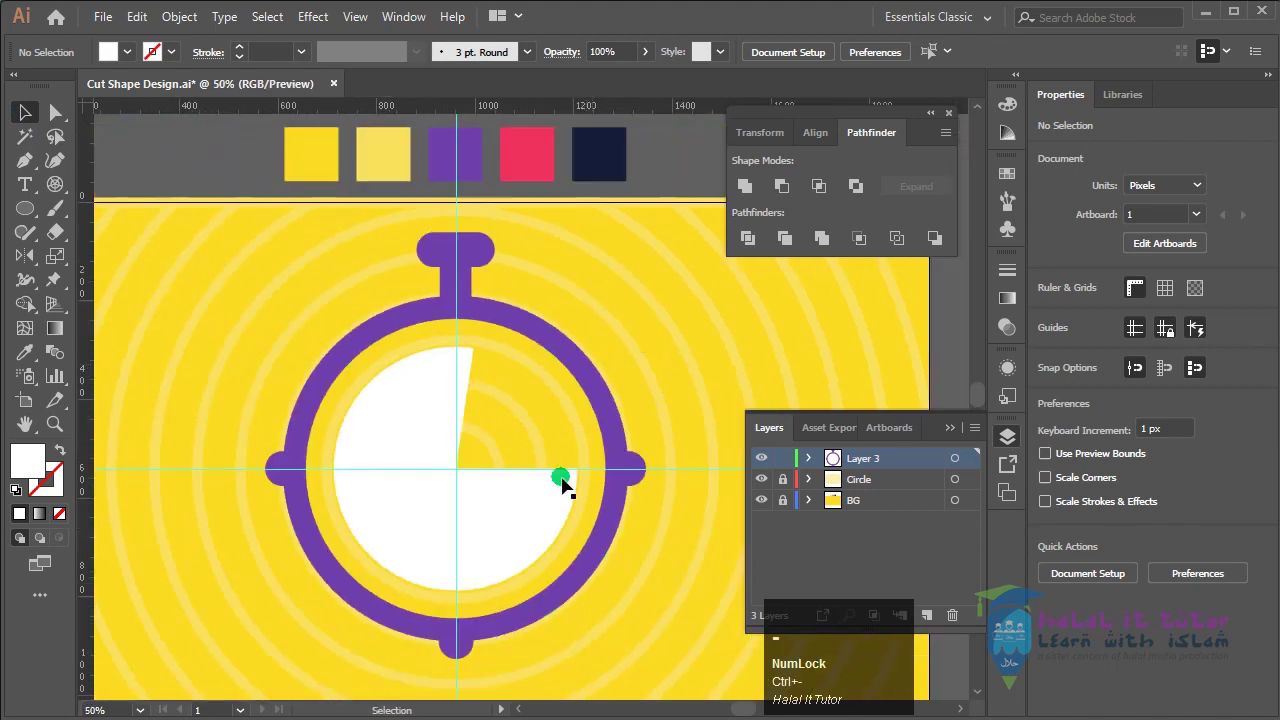
click(403, 525)
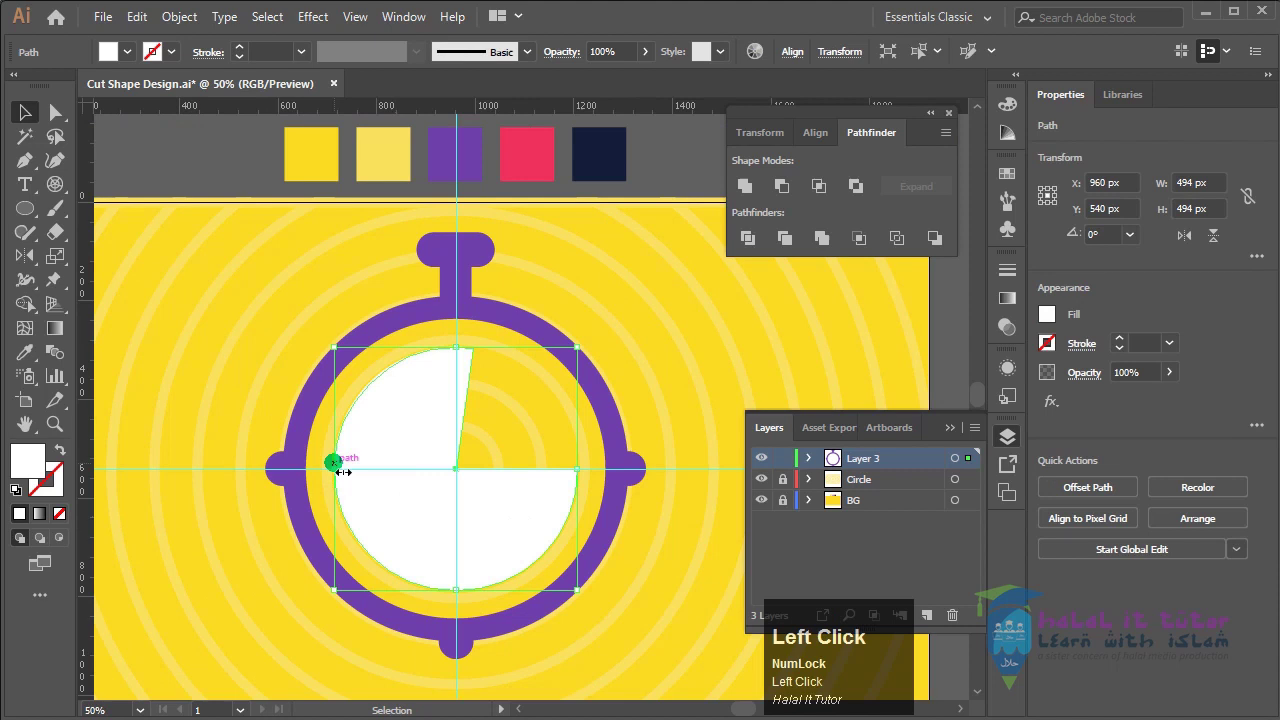
drag(34, 210, 34, 119)
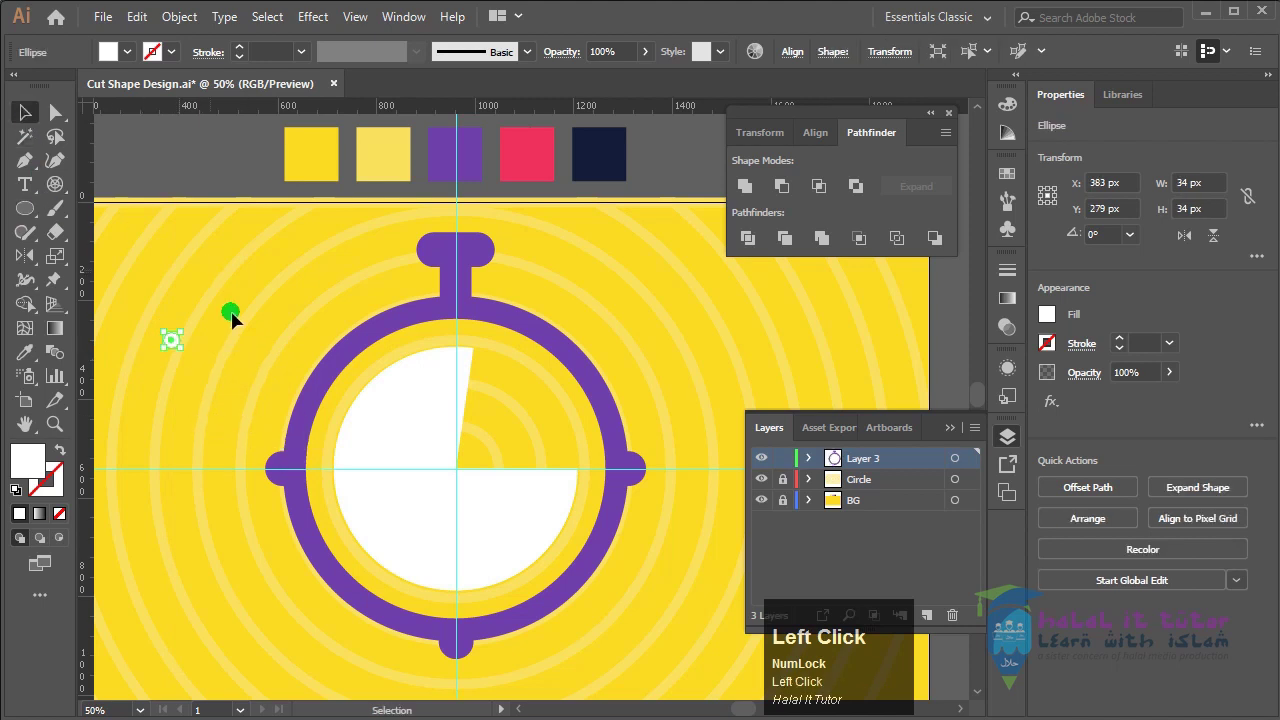
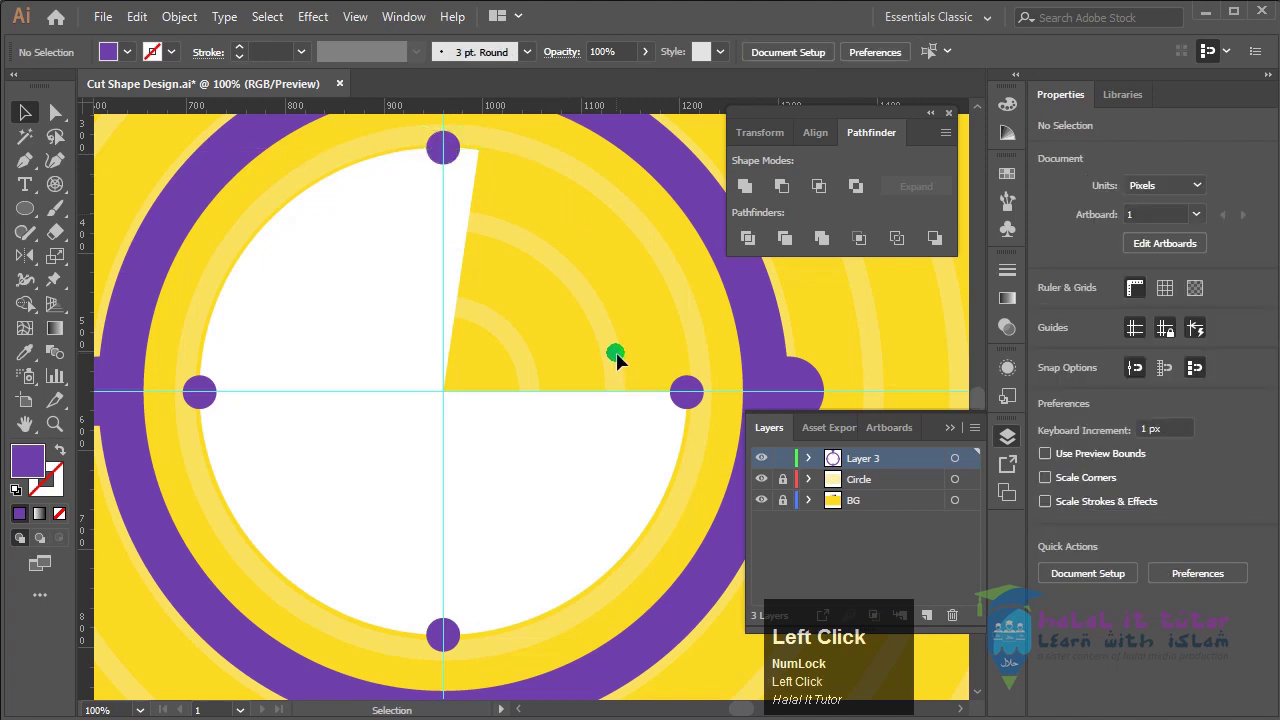
key(ctrl+-)
key(ctrl+=)
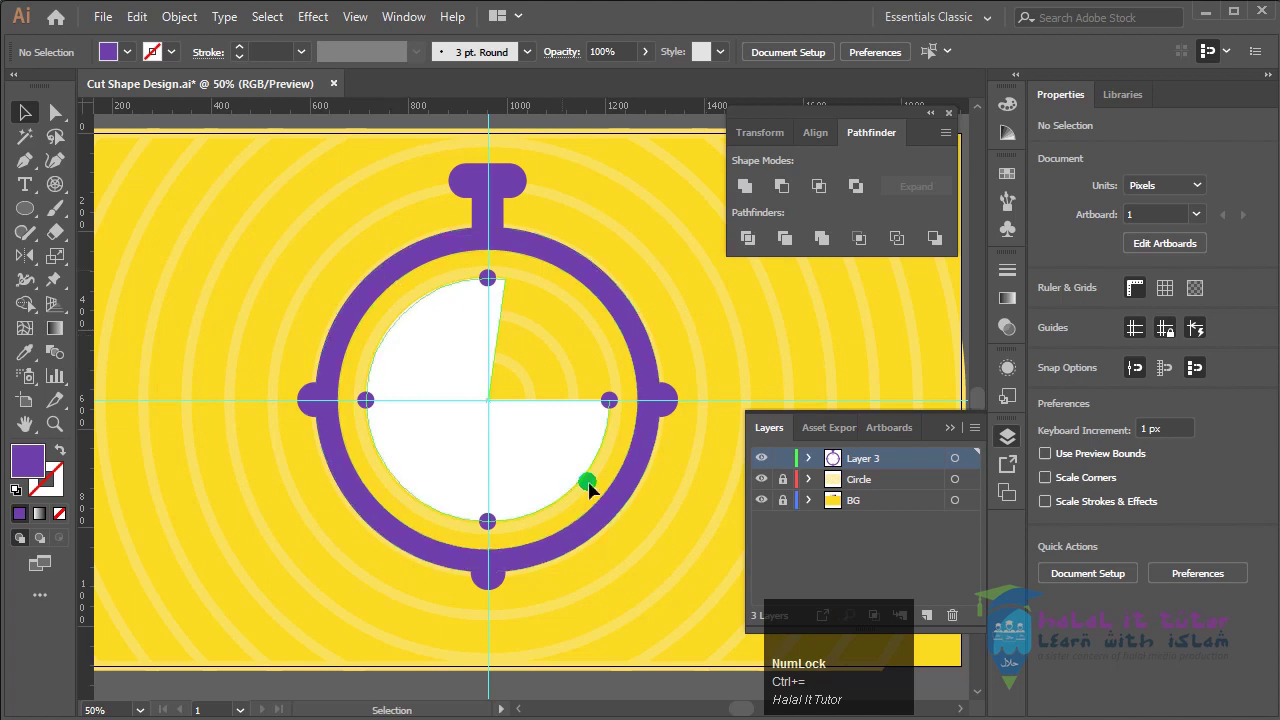
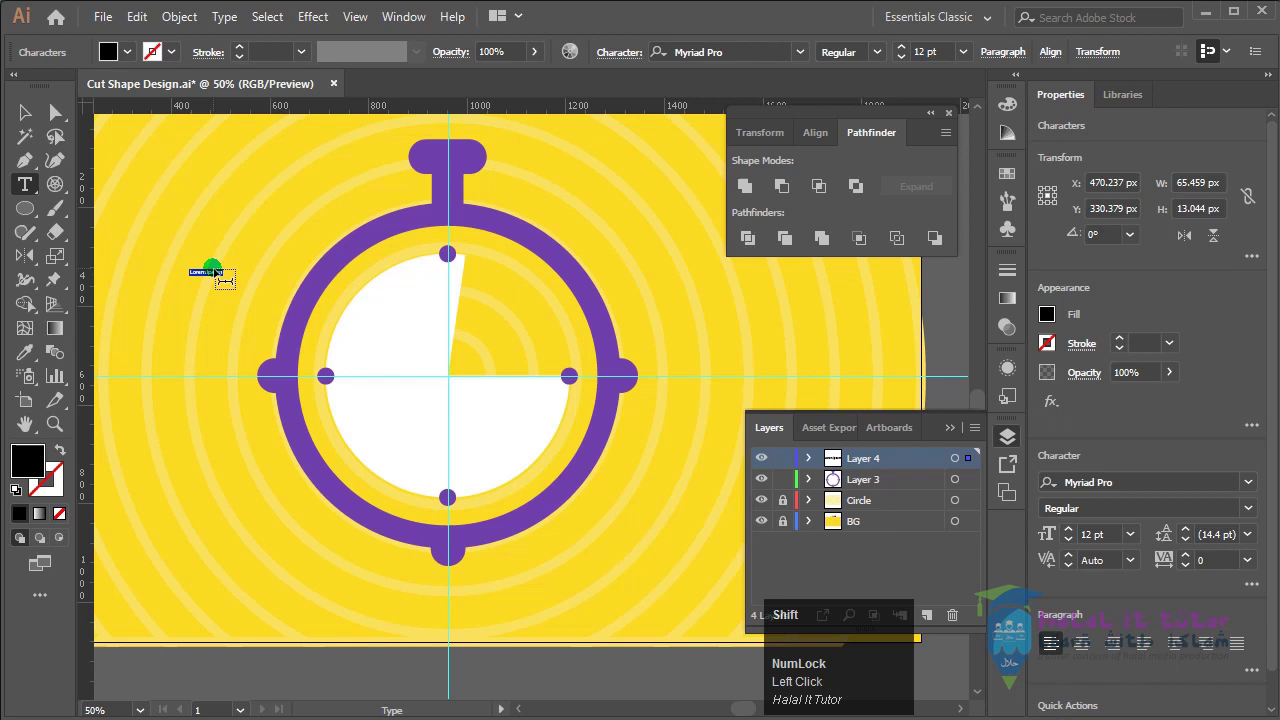
Replace the placeholder with two-line text 'Cut' / 'Shape' and select the text block
key(shift+c)
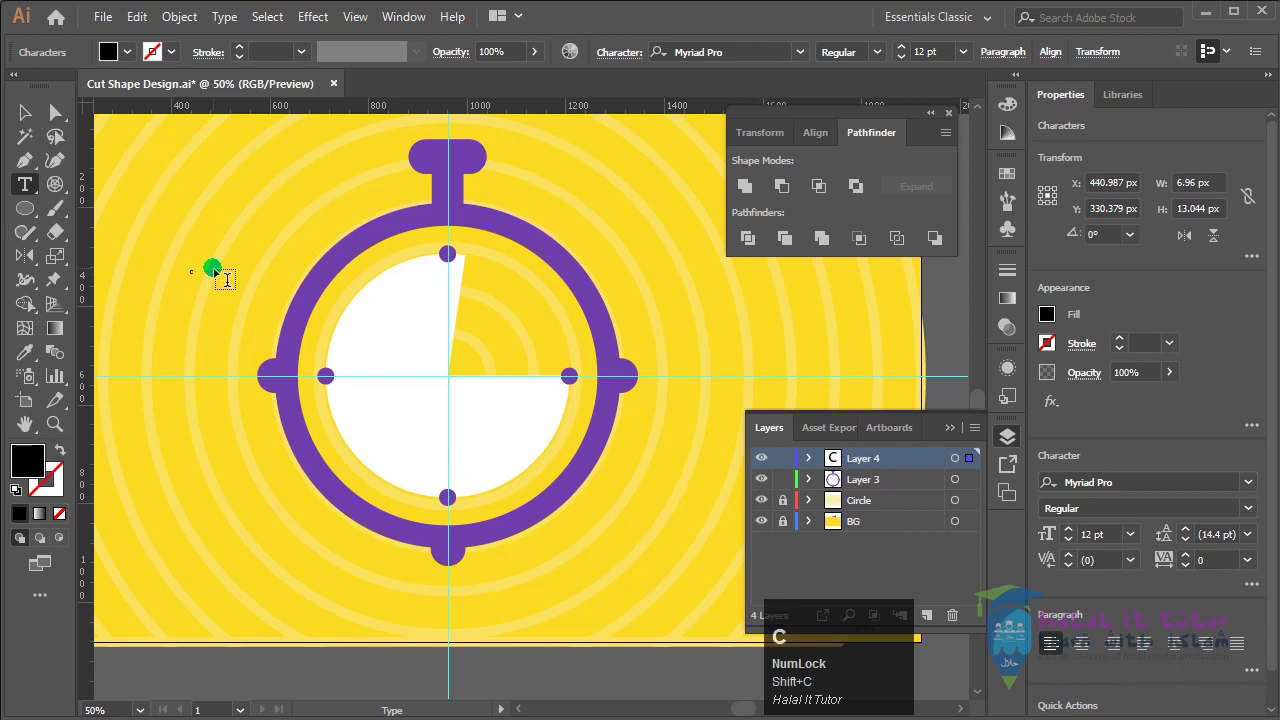
text(ut)
key(Return)
key(shift+s)
text(hape)
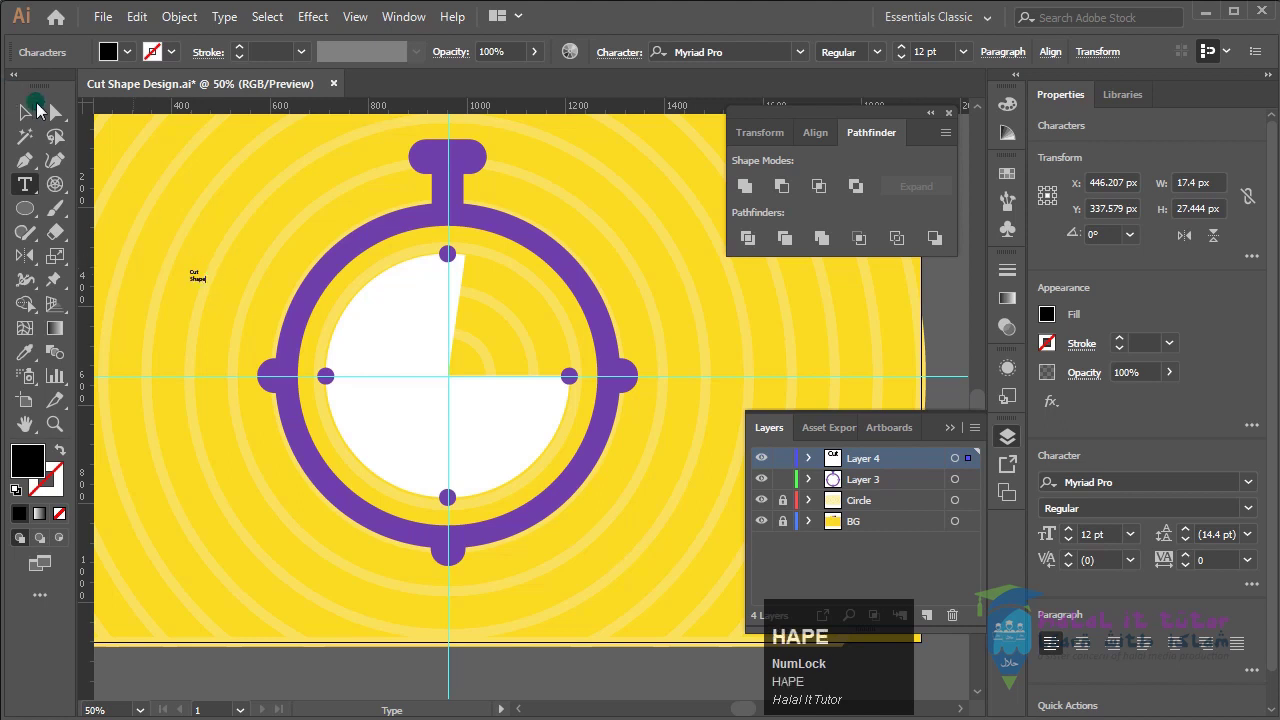
click(38, 115)
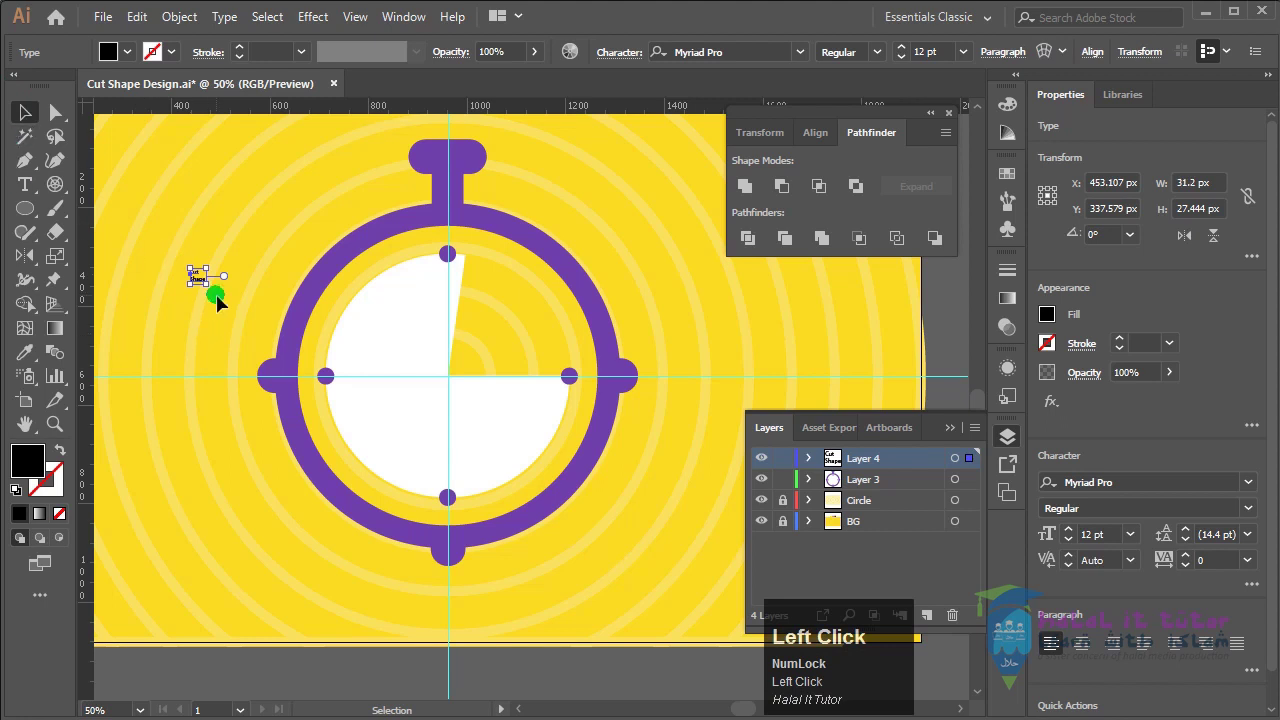
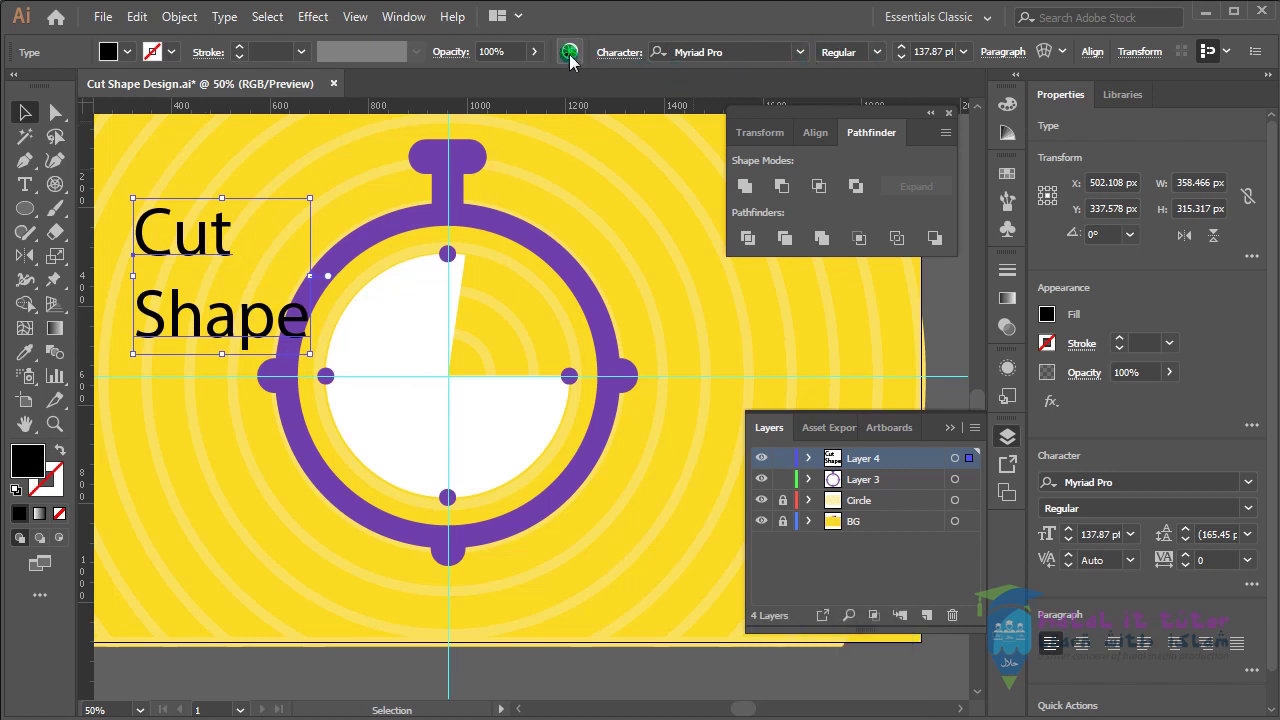
In the Character options enable All Caps on the text and choose a bold italic font style
click(629, 57)
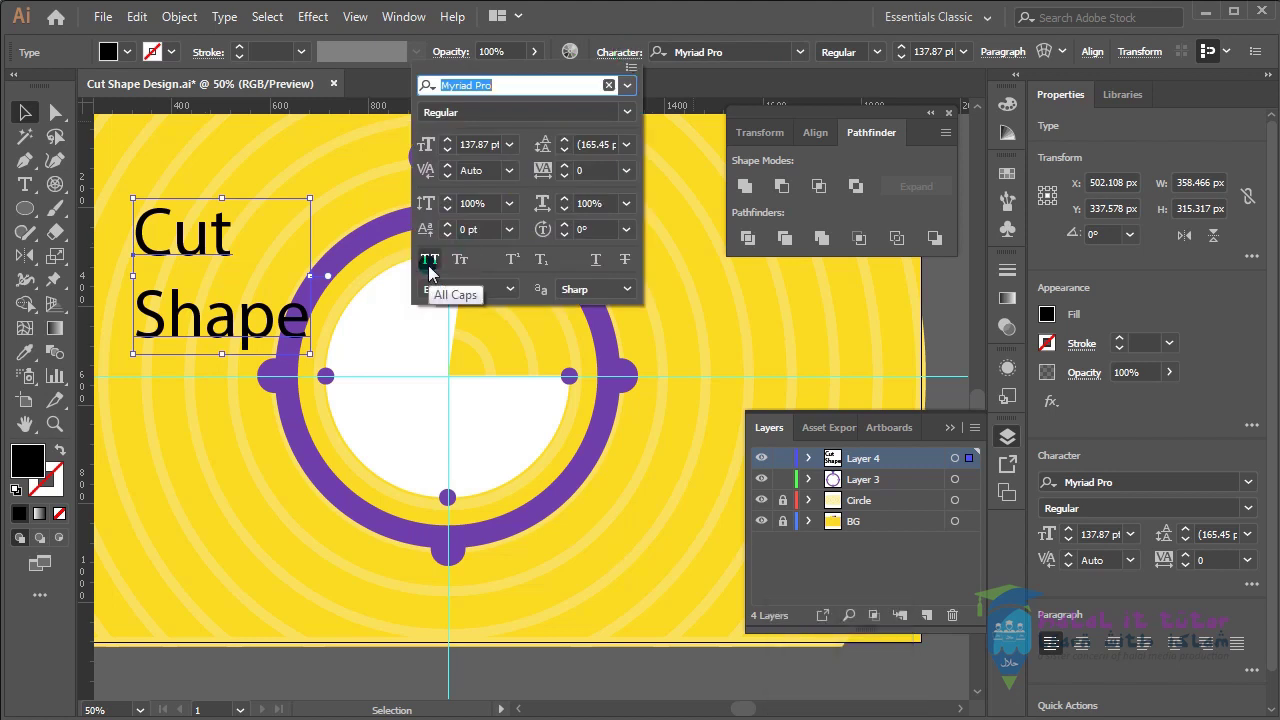
click(435, 269)
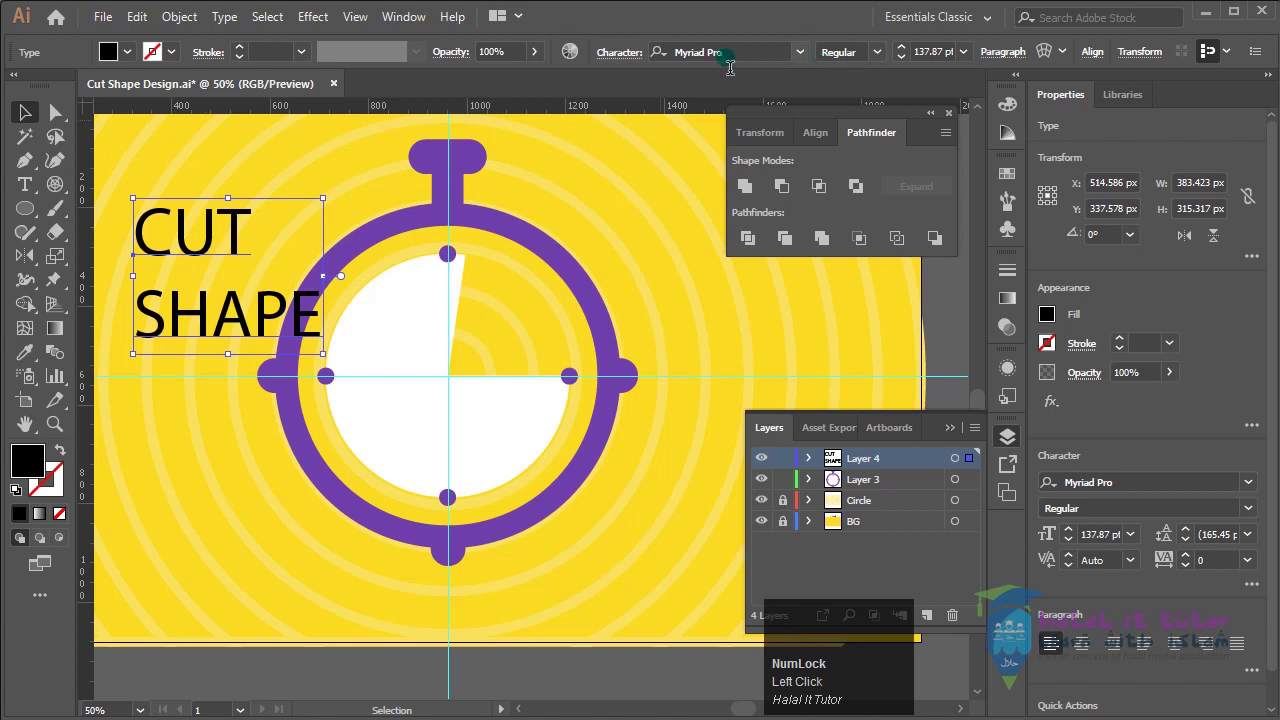
click(885, 57)
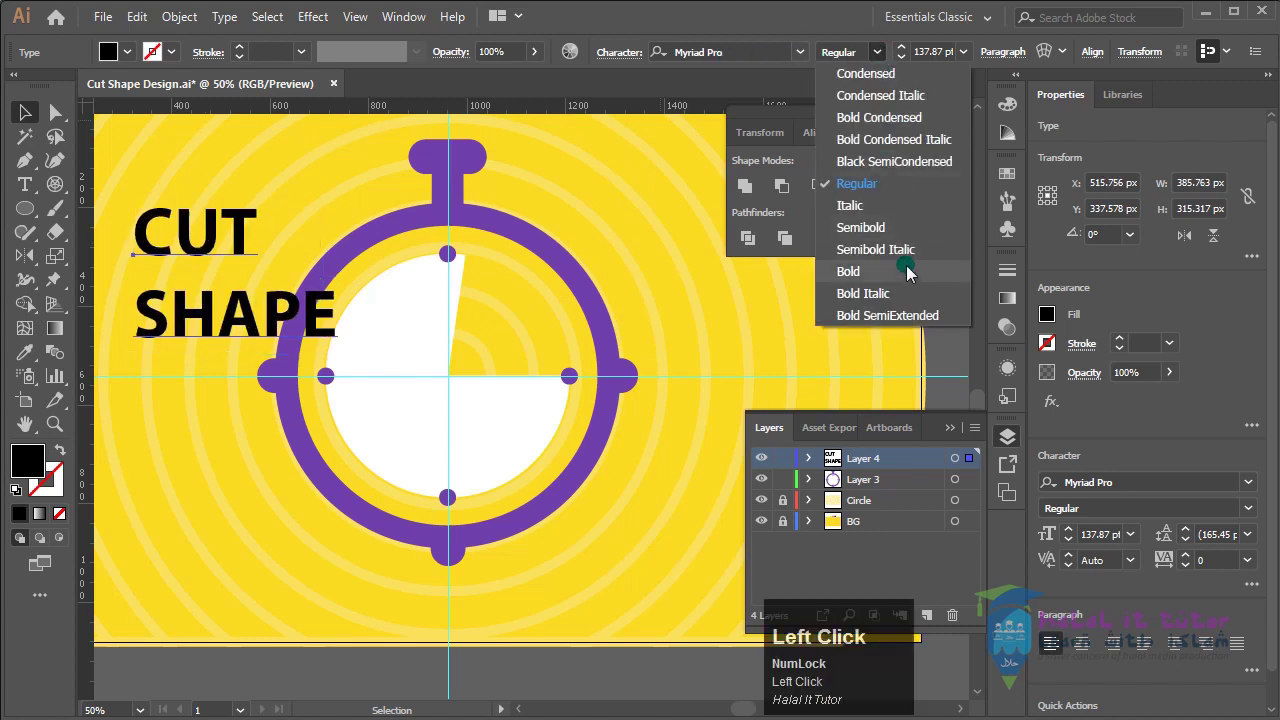
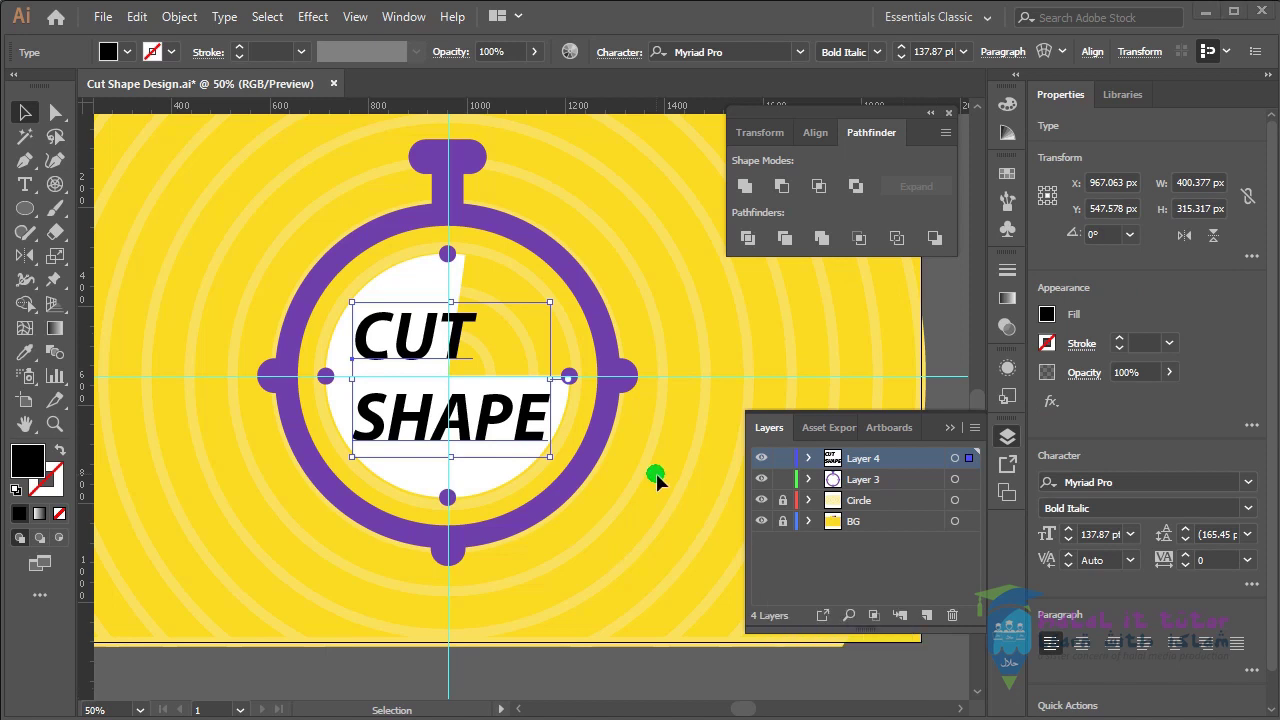
Select the CUT SHAPE text and sample the navy swatch colour onto SHAPE
click(671, 498)
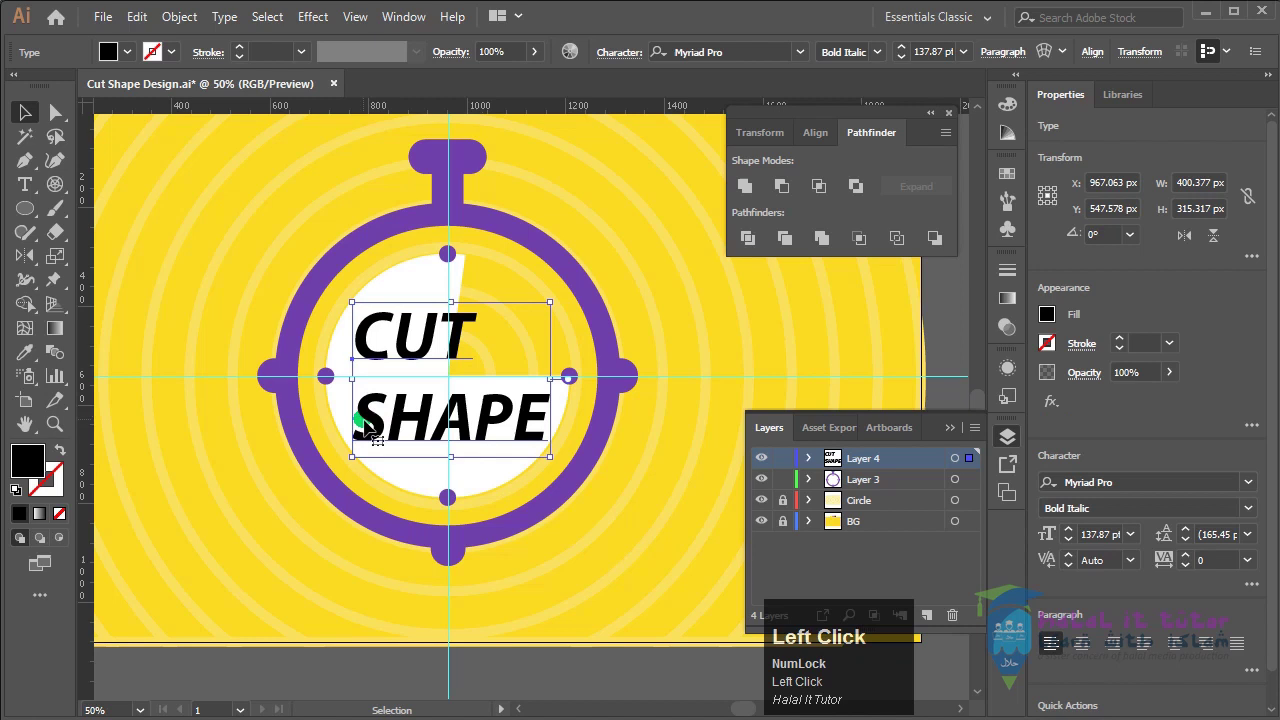
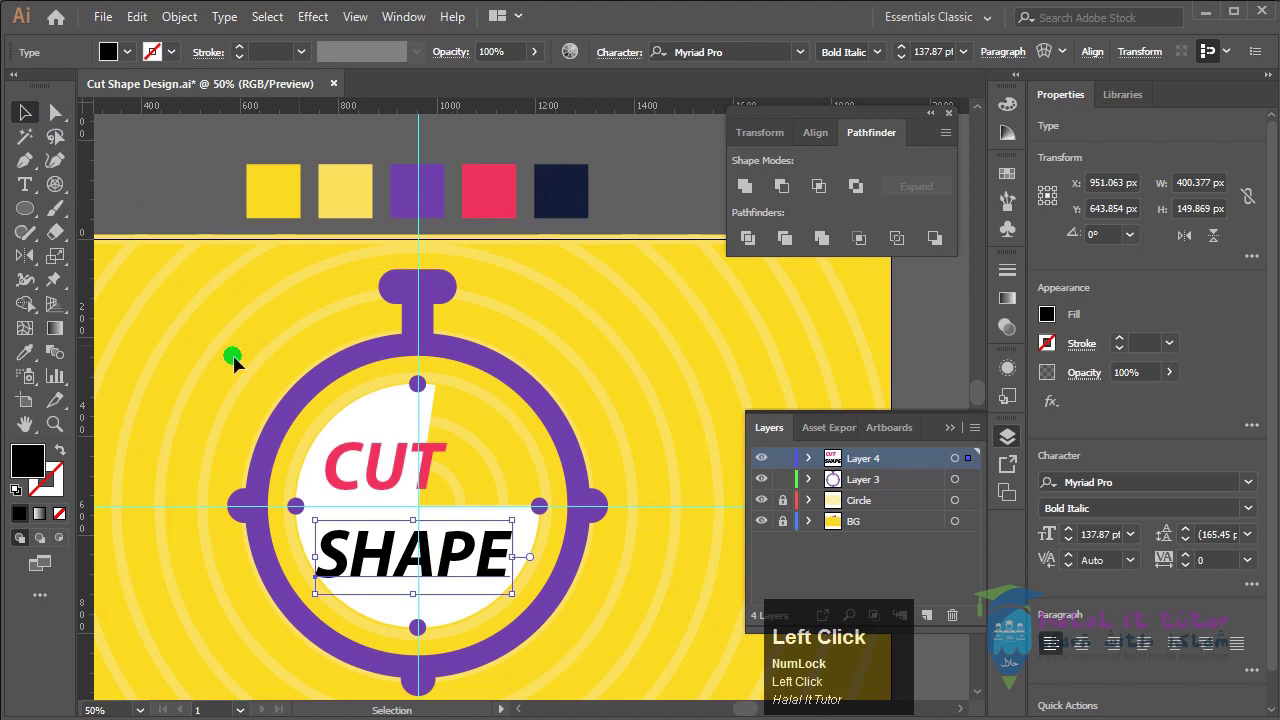
click(38, 362)
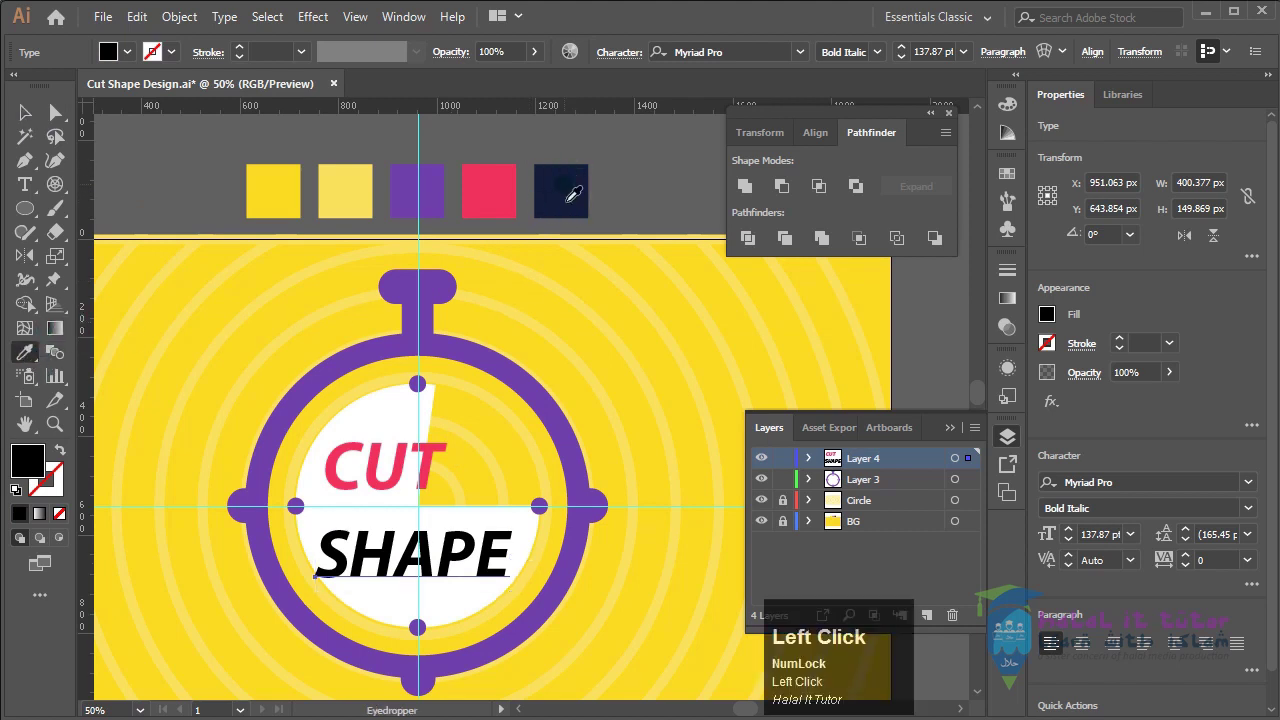
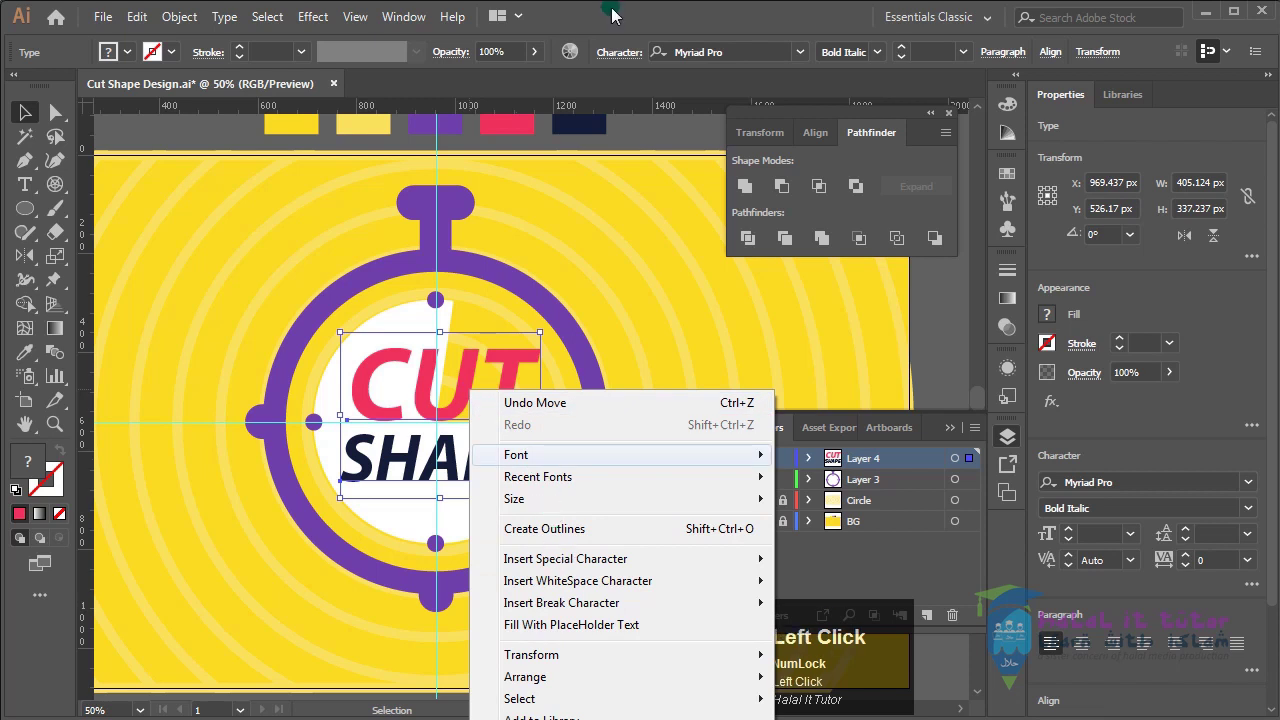
Group the selection, select the white face with dot markers and preview the Effect menu
click(621, 16)
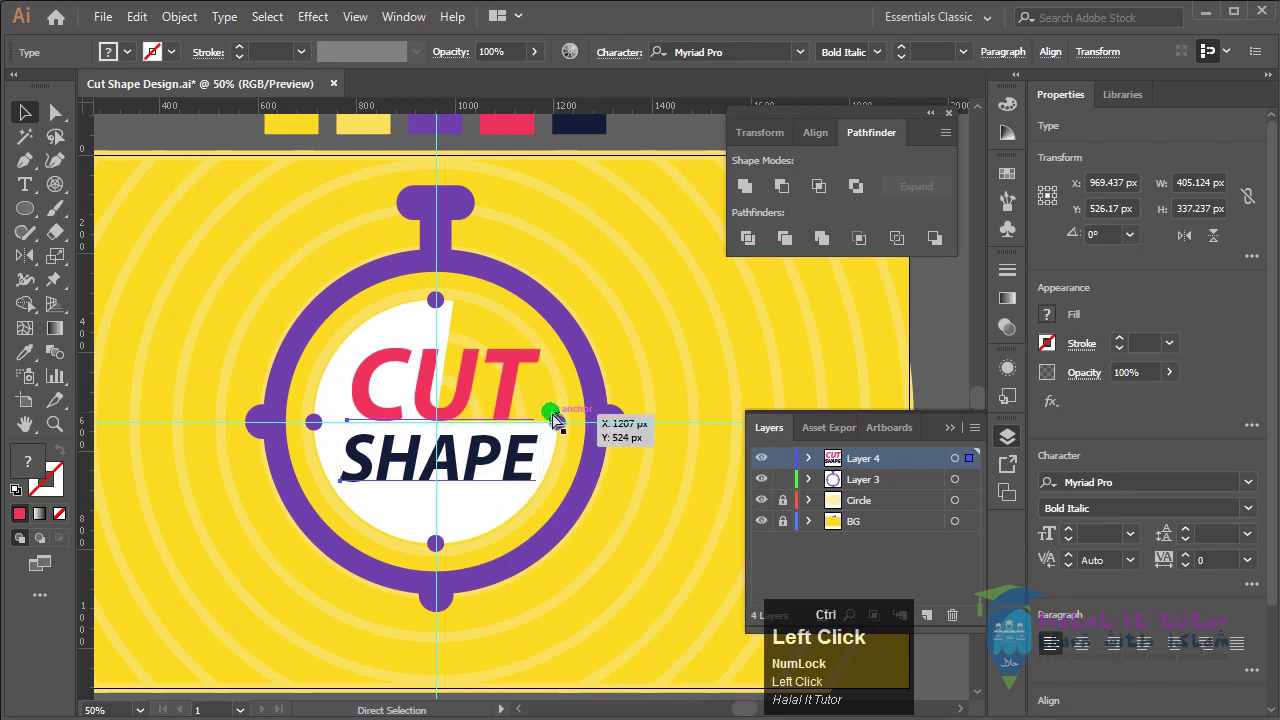
key(ctrl+g)
click(648, 330)
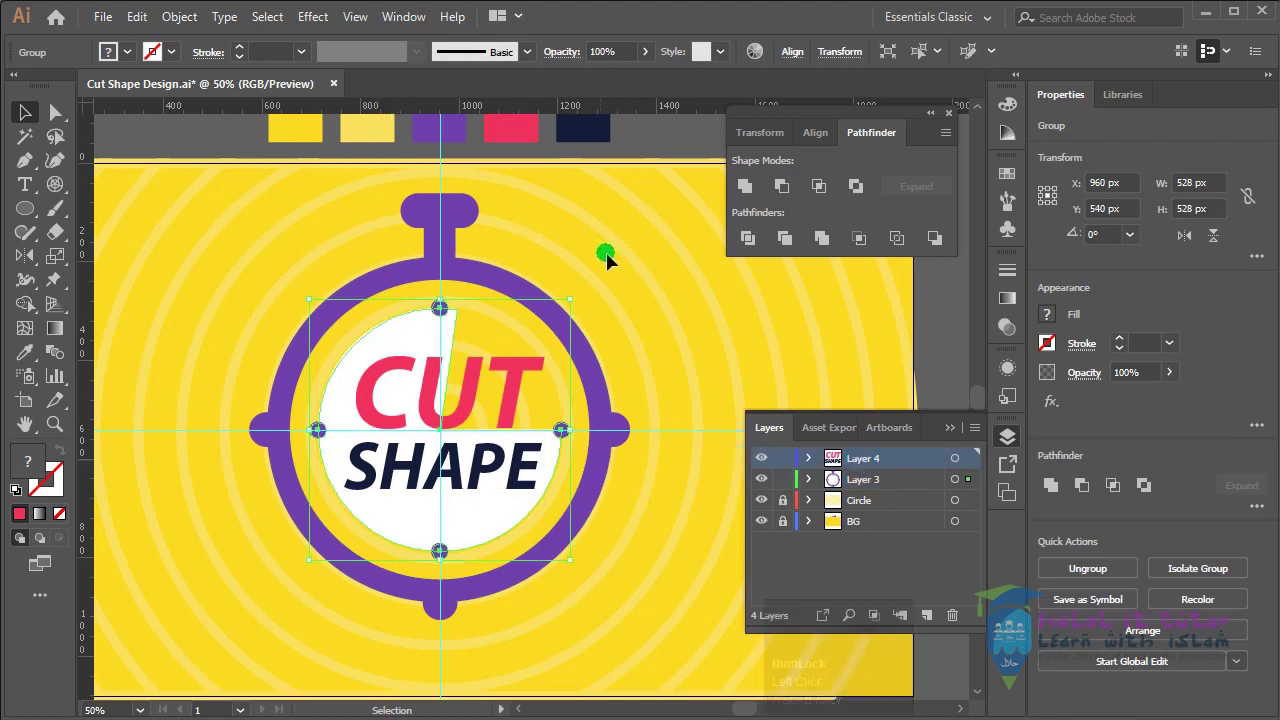
click(356, 20)
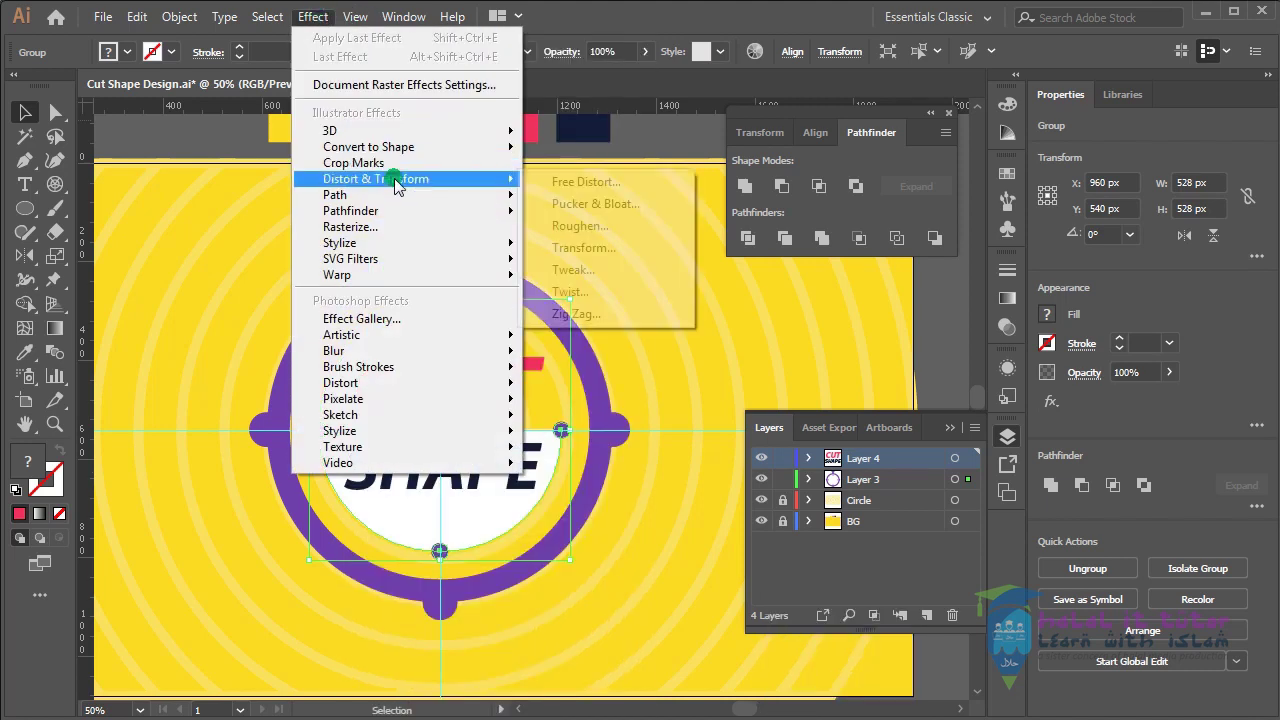
key(F8)
Add the purple stopwatch body and the CUT SHAPE text to the selection
click(629, 445)
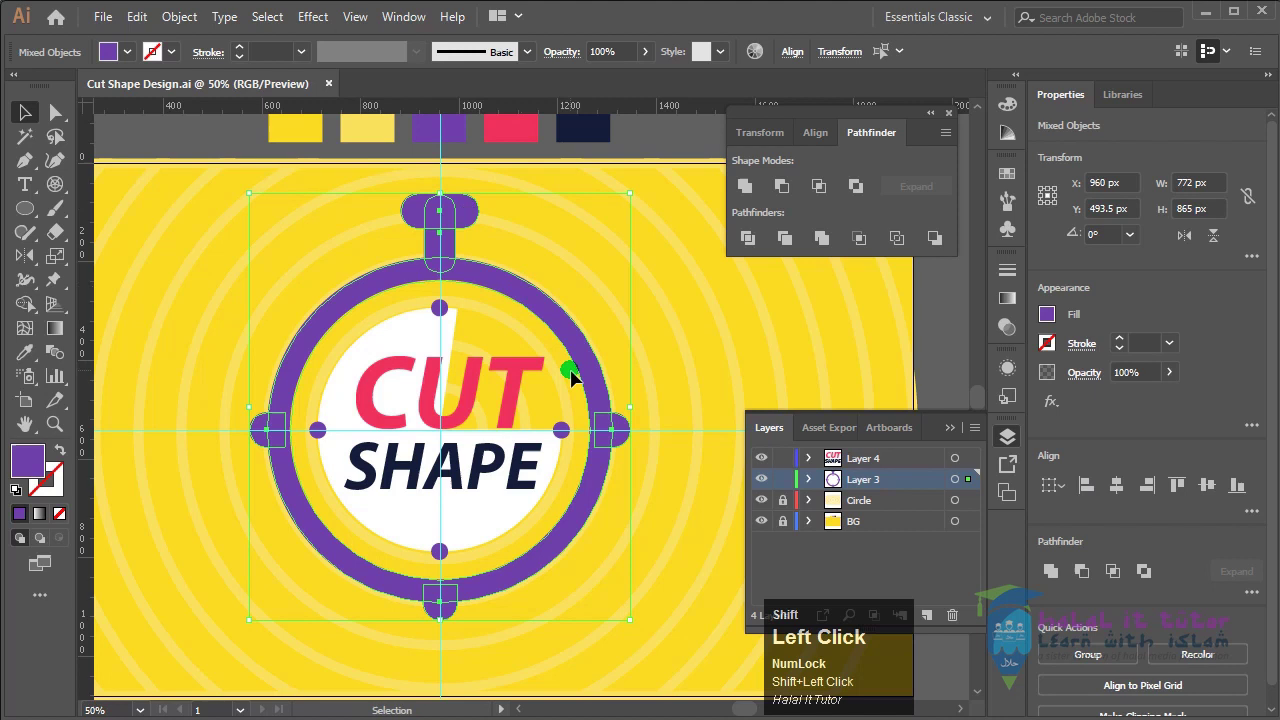
right_click(638, 450)
click(599, 340)
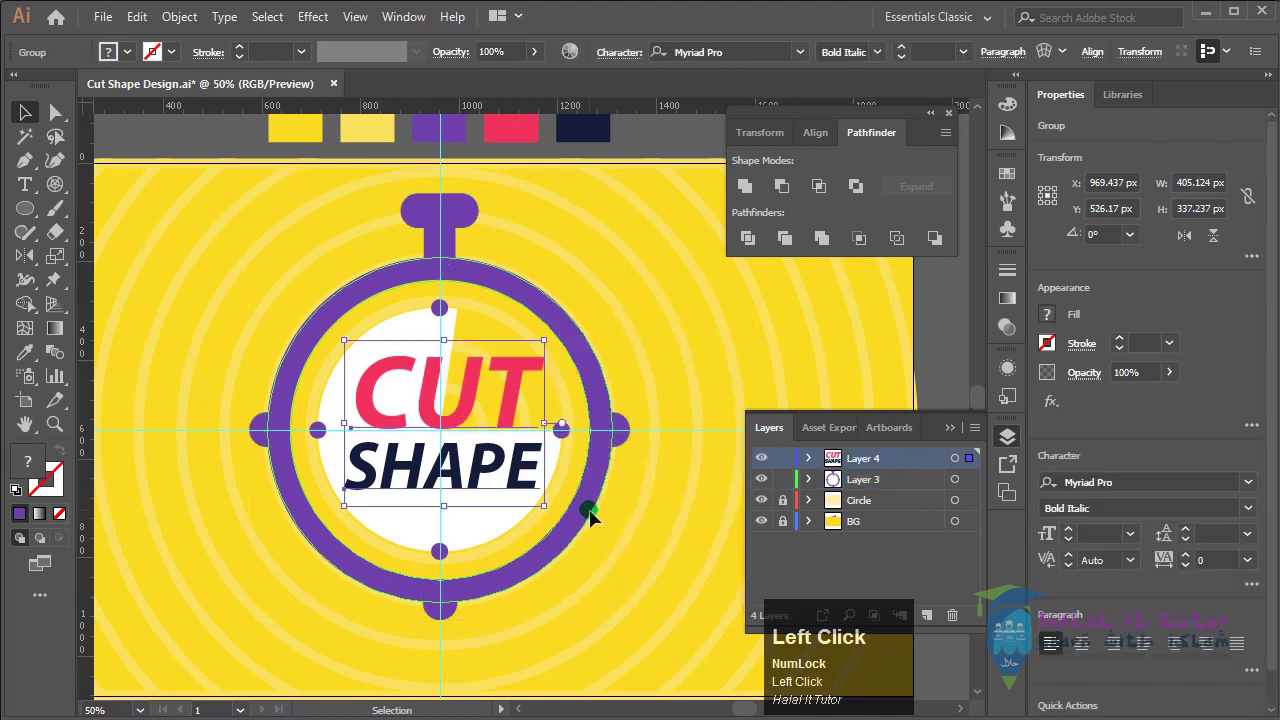
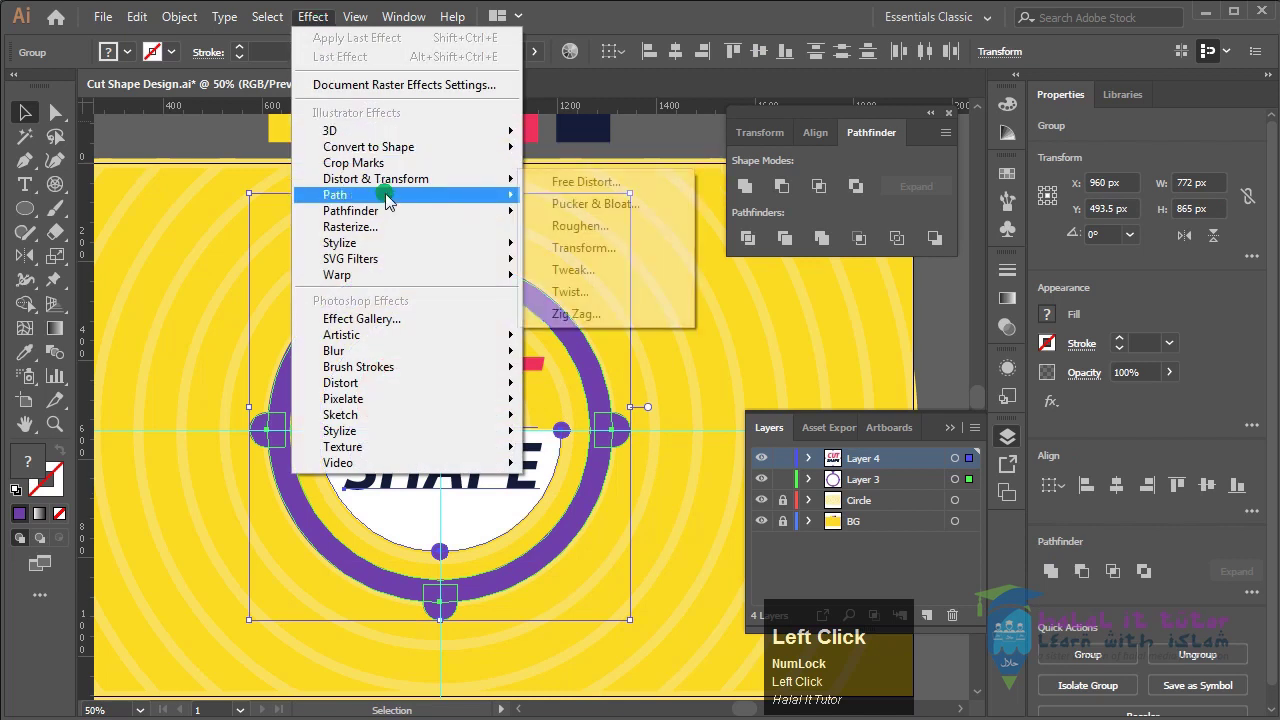
Apply a Multiply black drop shadow with 7 px offsets and blur lowered toward 10 px
drag(598, 250, 750, 479)
click(750, 479)
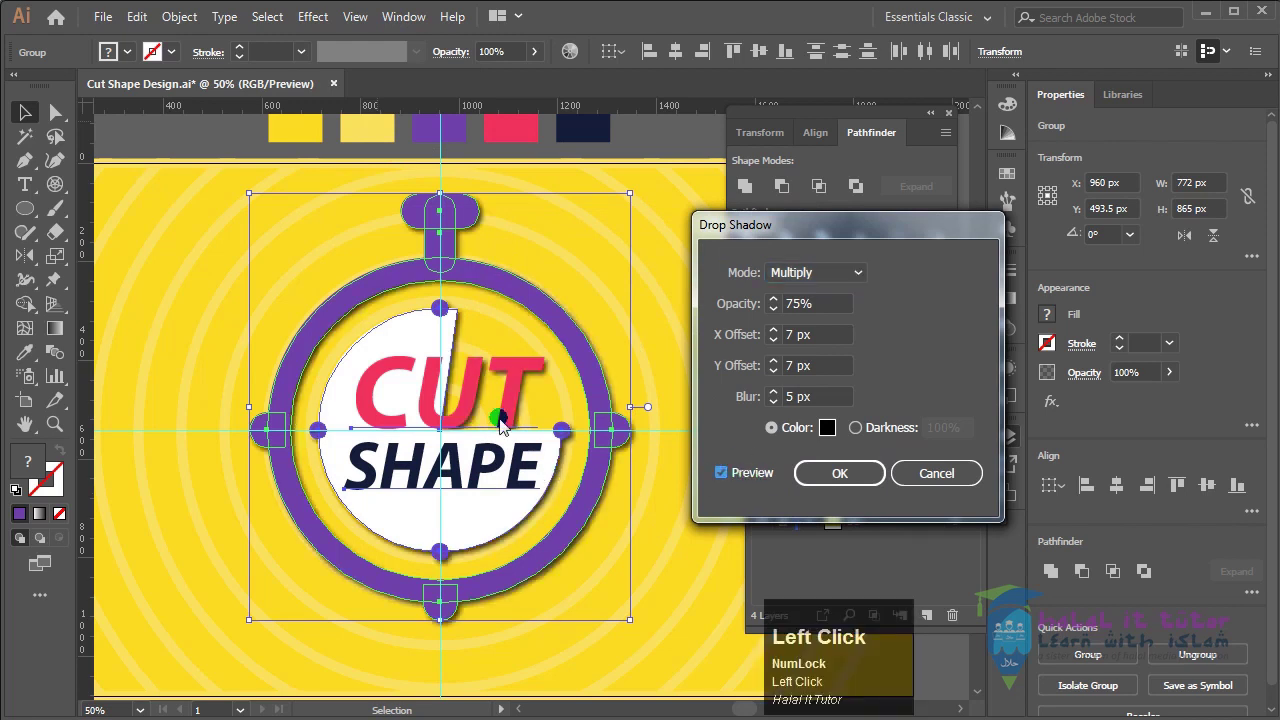
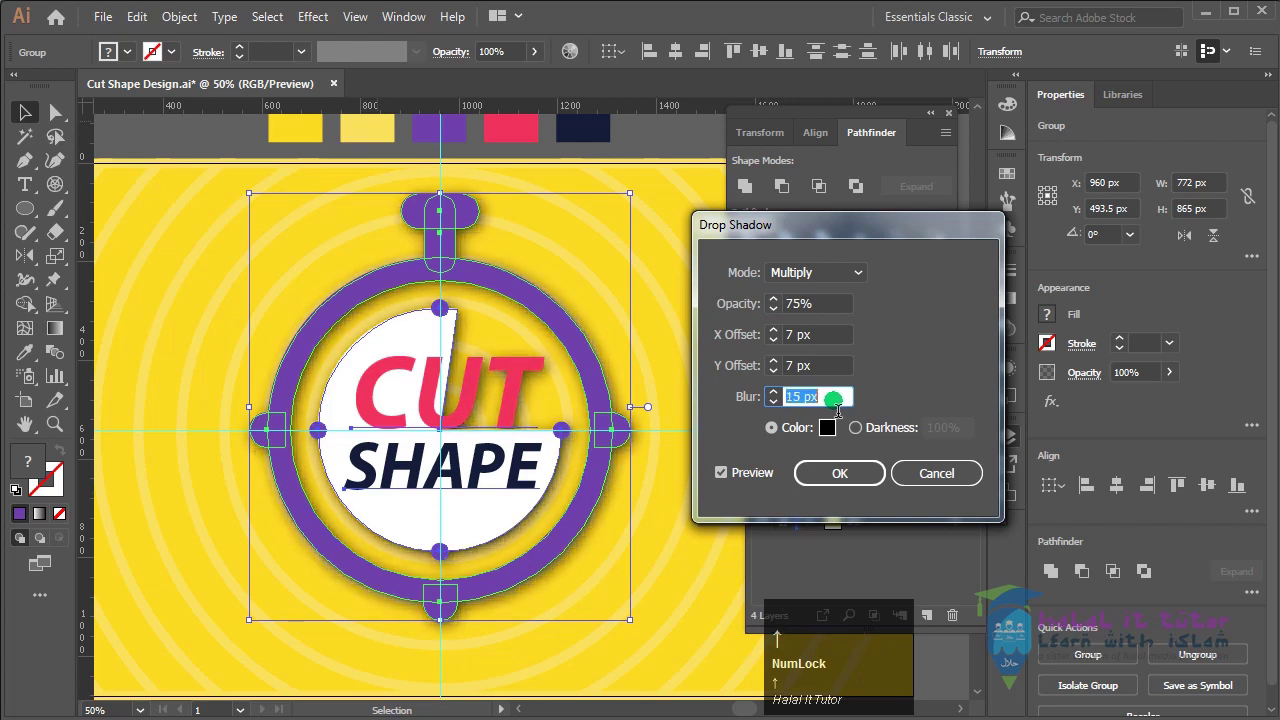
key(Down)
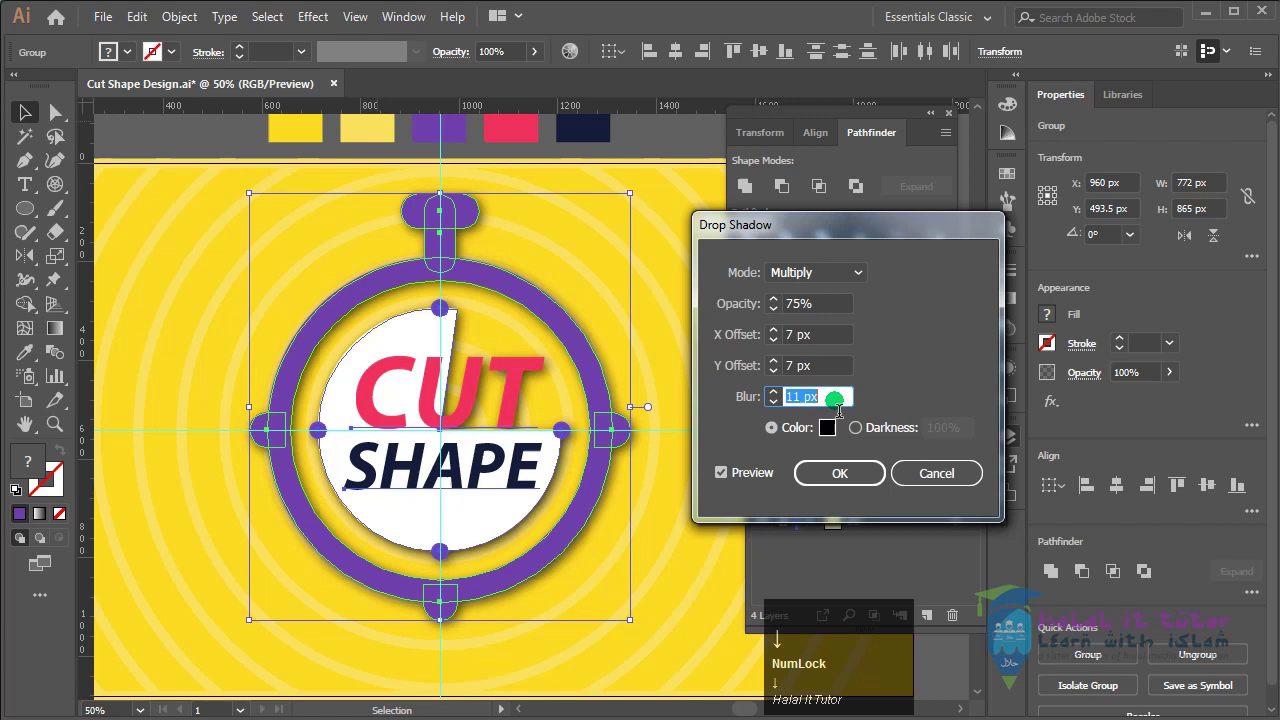